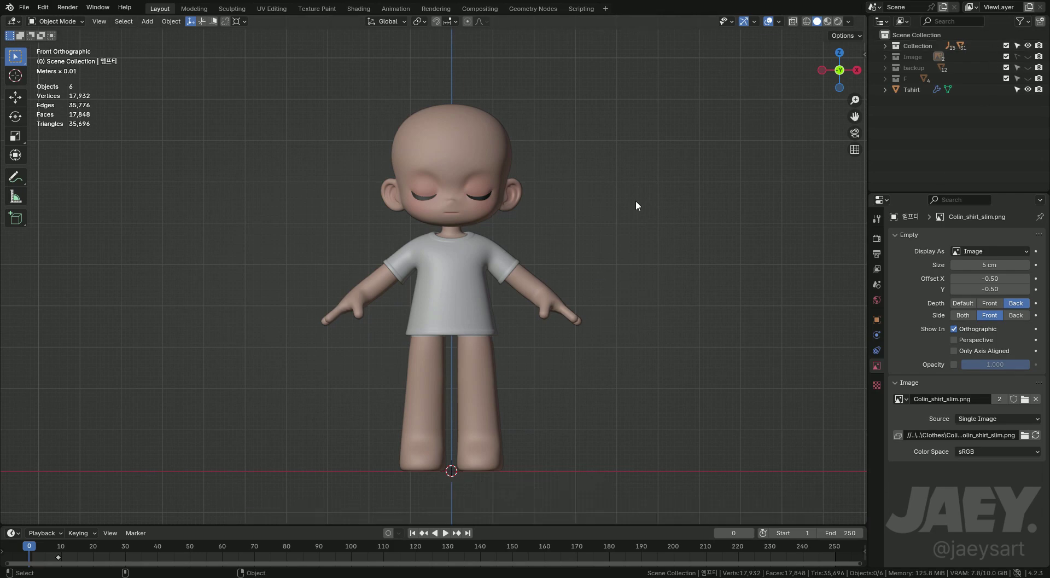
- Duplicate the grey T-shirt in place and fatten the whole copy slightly outward along its normals with Alt+S
{"action": "middle_click", "coordinate": [499, 312]}
{"action": "key", "text": "shift+d"}
{"action": "key", "text": "Escape"}
{"action": "middle_click", "coordinate": [487, 307]}
{"action": "key", "text": "Tab"}
{"action": "key", "text": "a"}
{"action": "key", "text": "alt+s"}
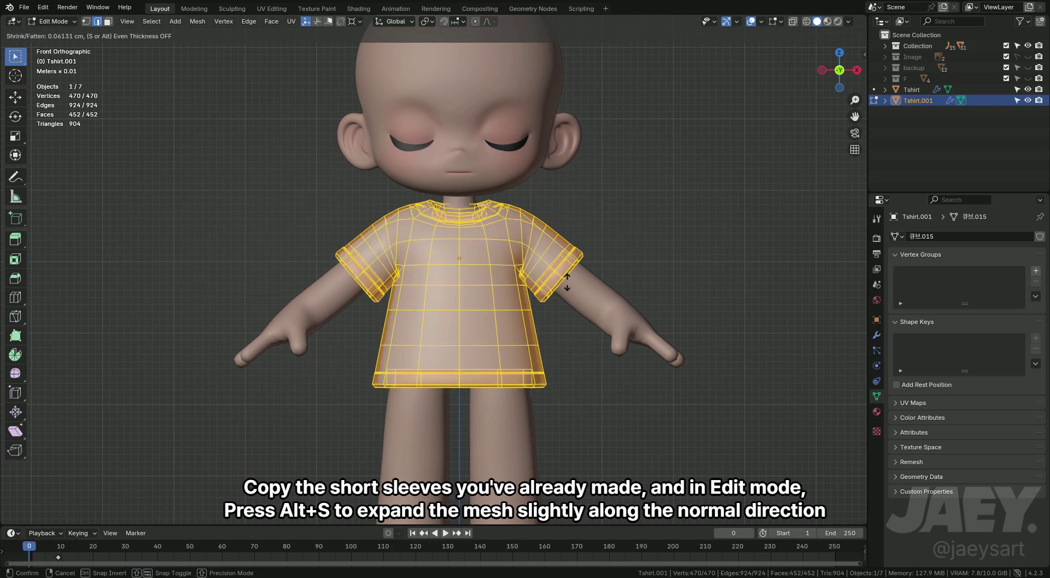
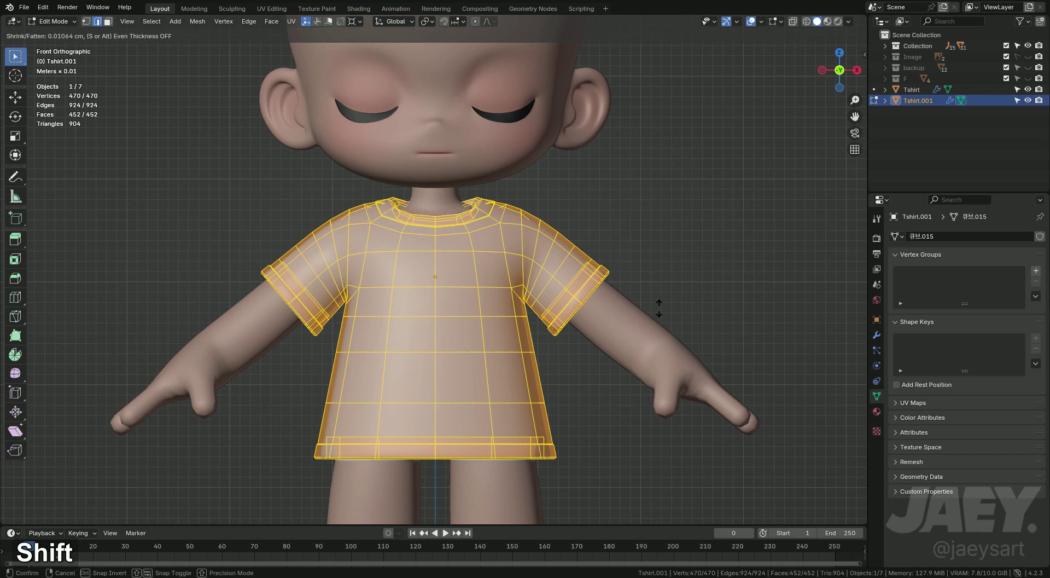
{"action": "key", "text": "Tab"}
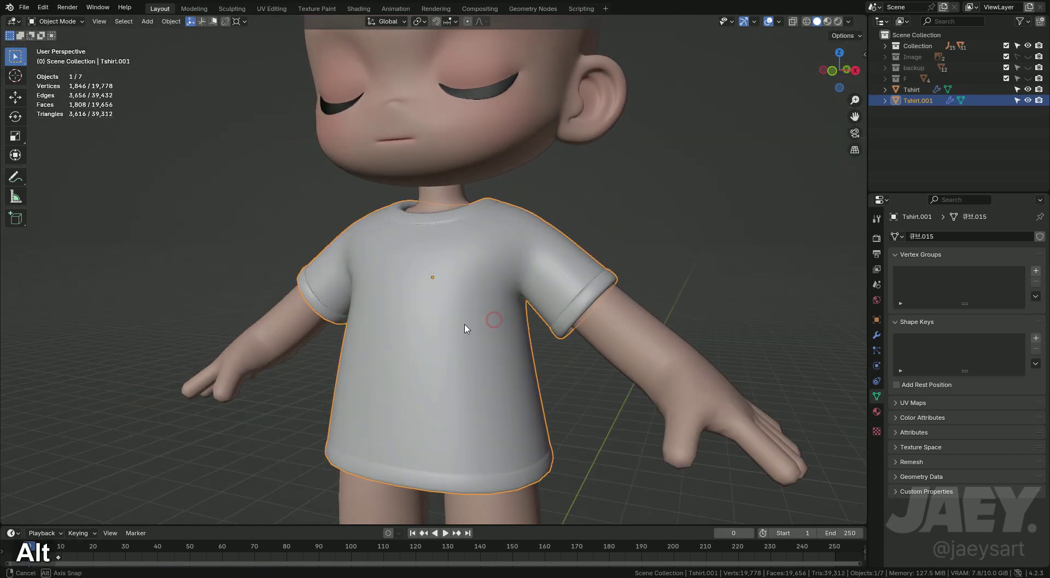
- Delete the front centre strip of faces on the copied shirt to open its front
{"action": "middle_click", "coordinate": [516, 334]}
{"action": "key", "text": "Tab"}
{"action": "key", "text": "3"}
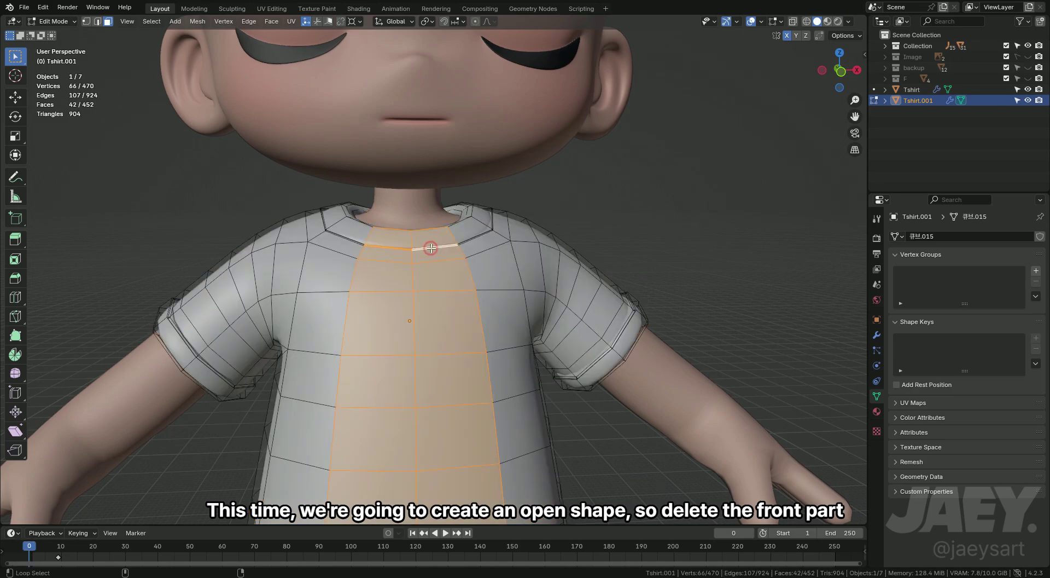
{"action": "key", "text": "x"}
{"action": "type", "text": "xf"}
- Zoom to the shoulder and select the overlapping collar edges for cleanup
{"action": "middle_click", "coordinate": [438, 272]}
{"action": "middle_click", "coordinate": [452, 275]}
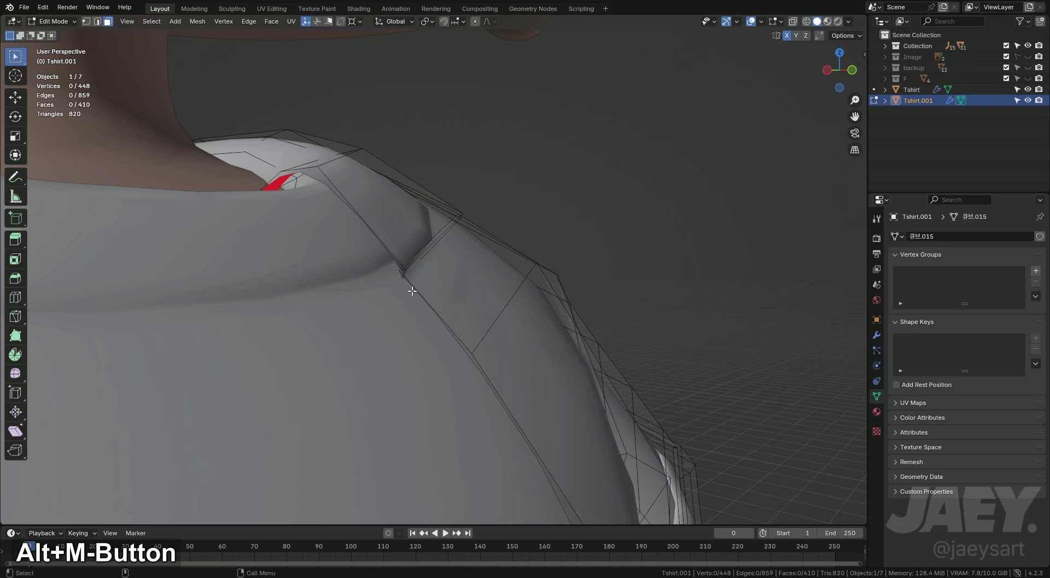
{"action": "key", "text": "2"}
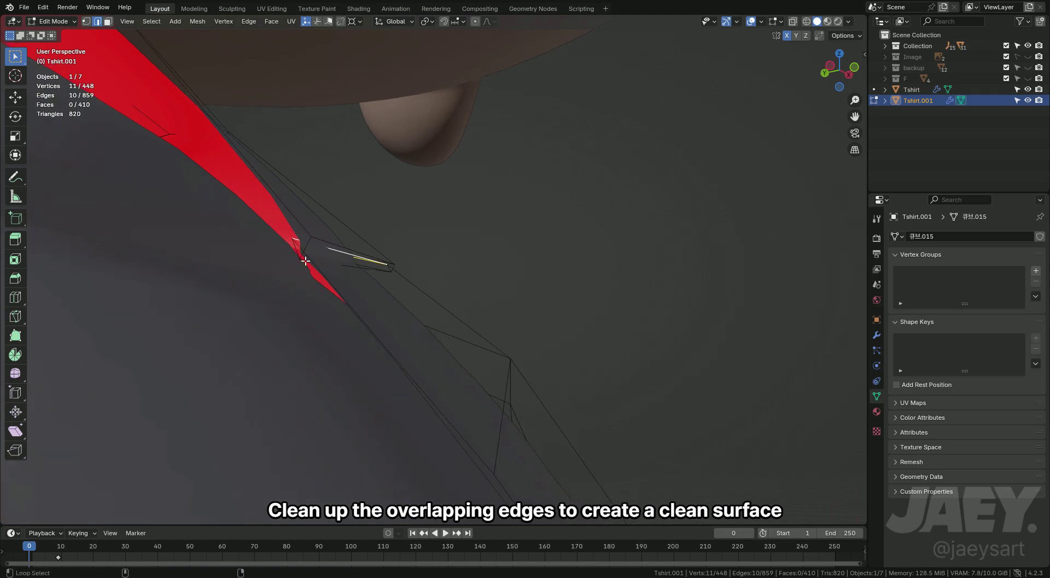
- Dissolve the overlapping collar edges and clear the leftover inner collar faces
{"action": "key", "text": "x"}
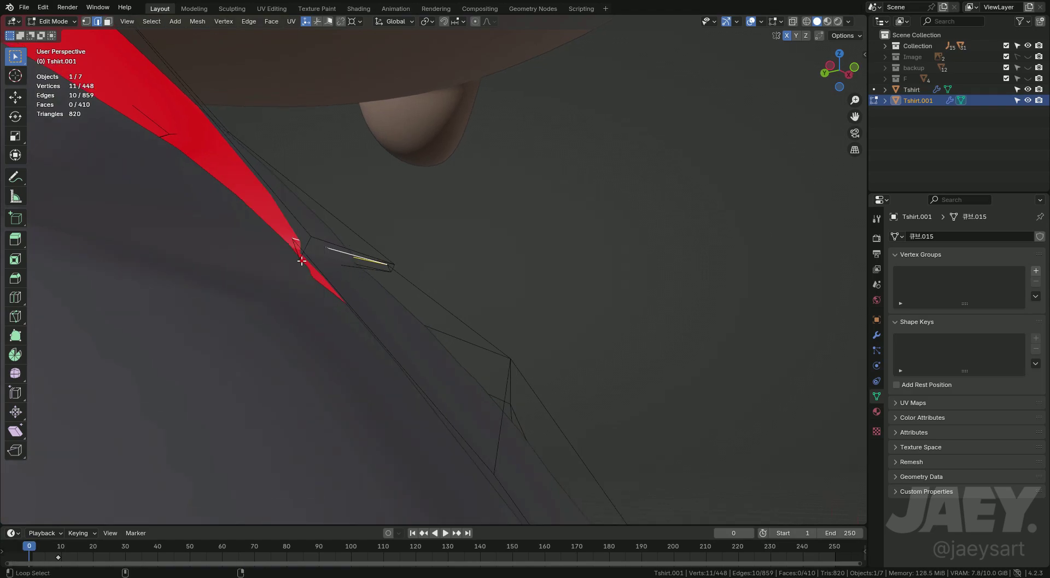
{"action": "key", "text": "x"}
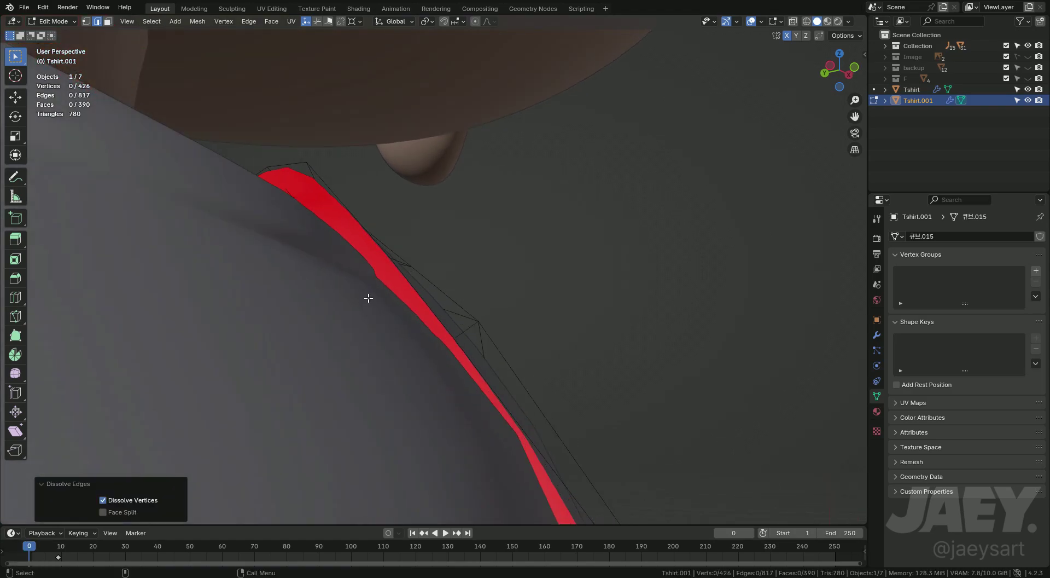
{"action": "key", "text": "3"}
{"action": "key", "text": "x"}
{"action": "key", "text": "f"}
{"action": "key", "text": "l"}
{"action": "type", "text": "f"}
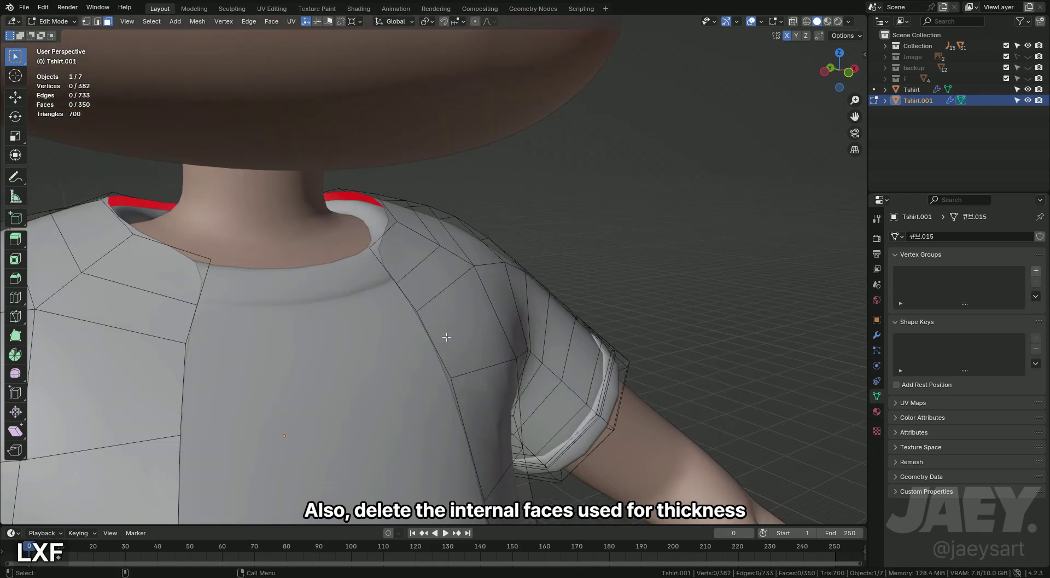
- Dissolve the folded cuff edge loops on the sleeve, merging the hem into a single layer
{"action": "middle_click", "coordinate": [415, 248]}
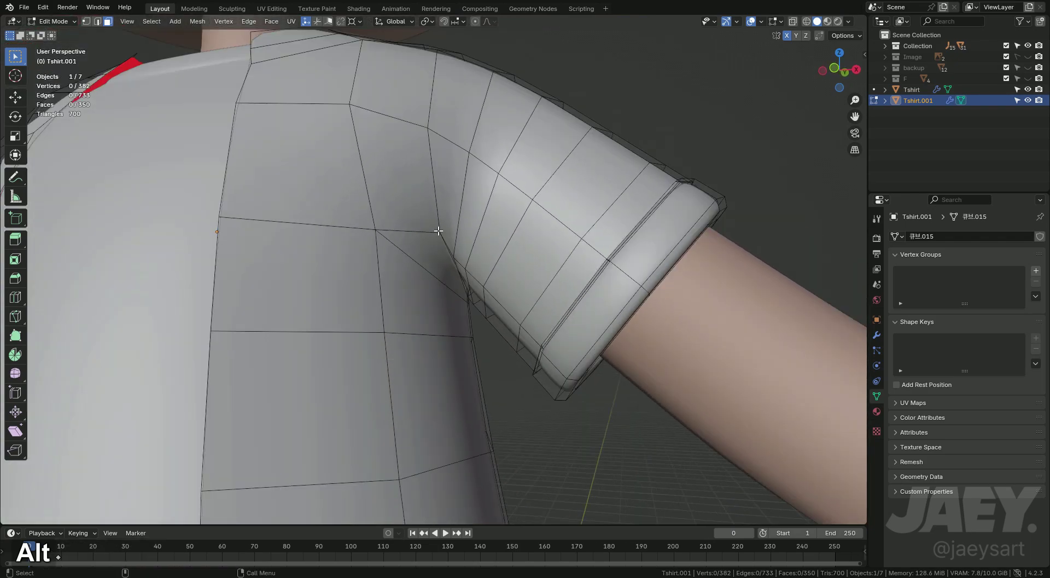
{"action": "middle_click", "coordinate": [535, 221]}
{"action": "key", "text": "alt+z"}
{"action": "middle_click", "coordinate": [557, 225]}
{"action": "key", "text": "2"}
{"action": "key", "text": "x"}
{"action": "key", "text": "alt+z"}
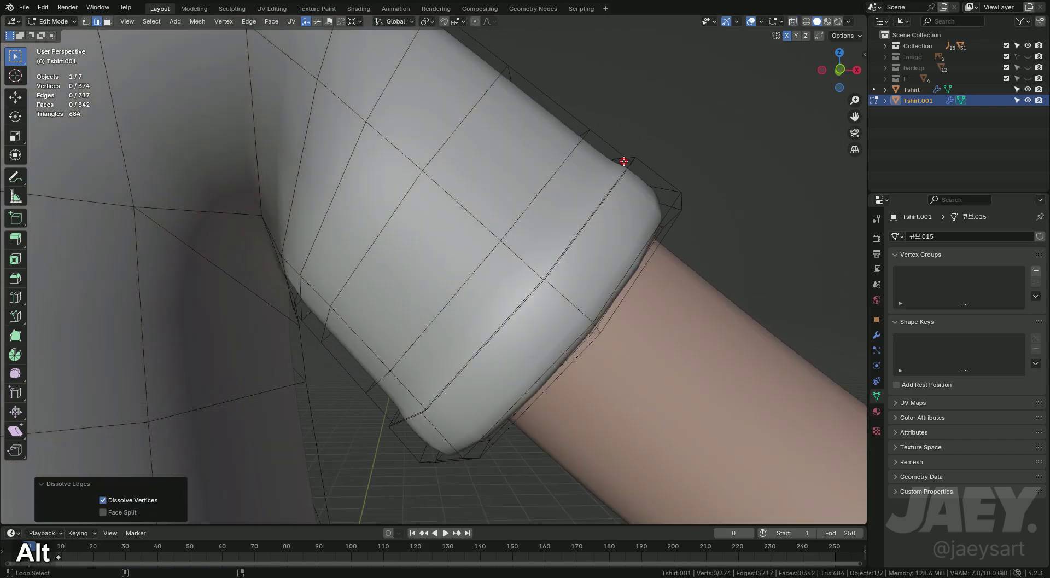
{"action": "key", "text": "ctrl+z"}
{"action": "key", "text": "x"}
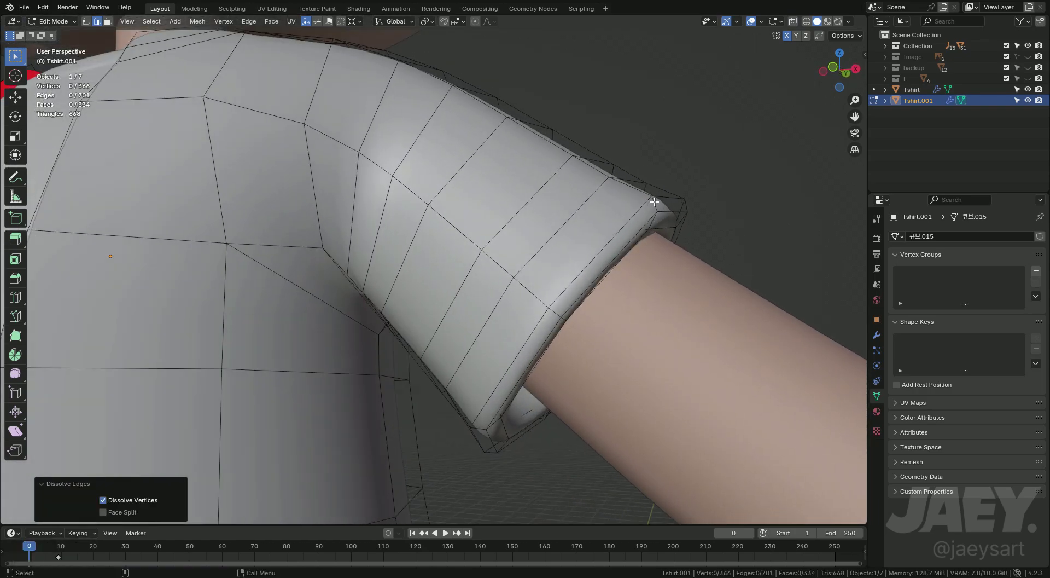
- Remove the sleeve's inner thickness ring, leaving a thin single-layer sleeve
{"action": "key", "text": "3"}
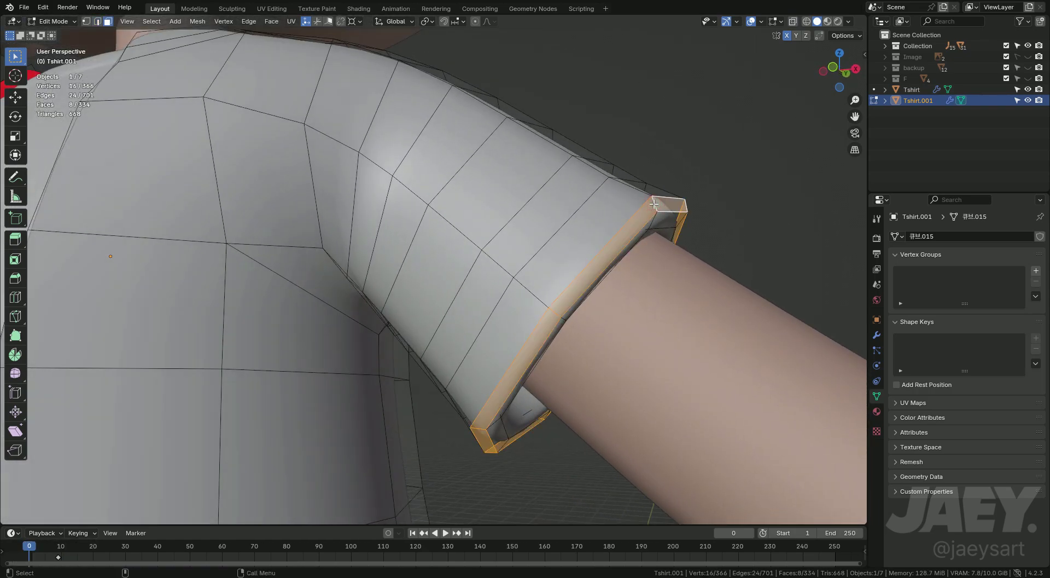
{"action": "key", "text": "2"}
{"action": "key", "text": "m"}
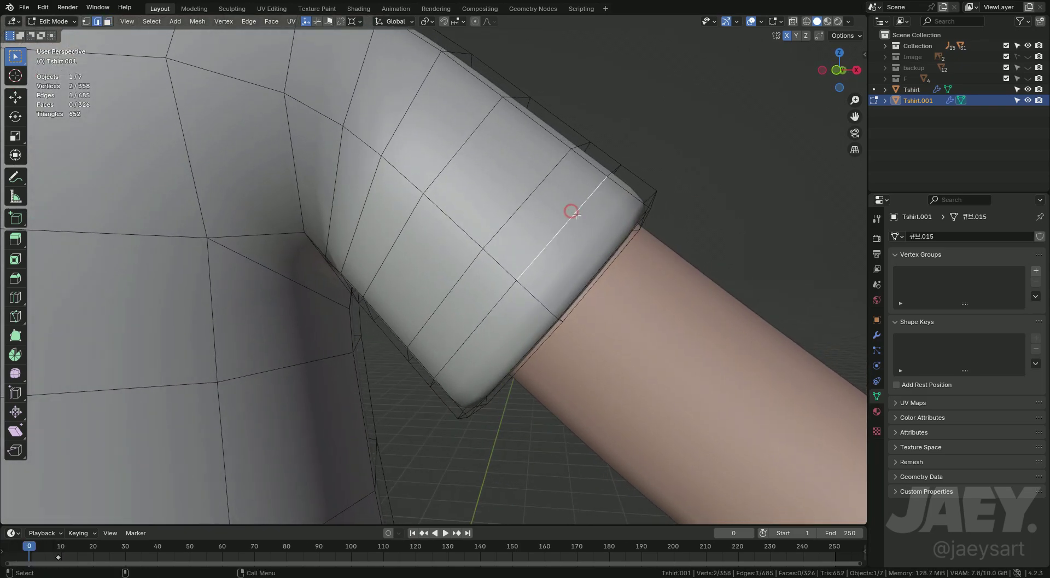
- Dissolve the extra sleeve edge loop and delete the connected inner sleeve faces
{"action": "key", "text": "x"}
{"action": "key", "text": "3"}
{"action": "key", "text": "x"}
{"action": "key", "text": "f"}
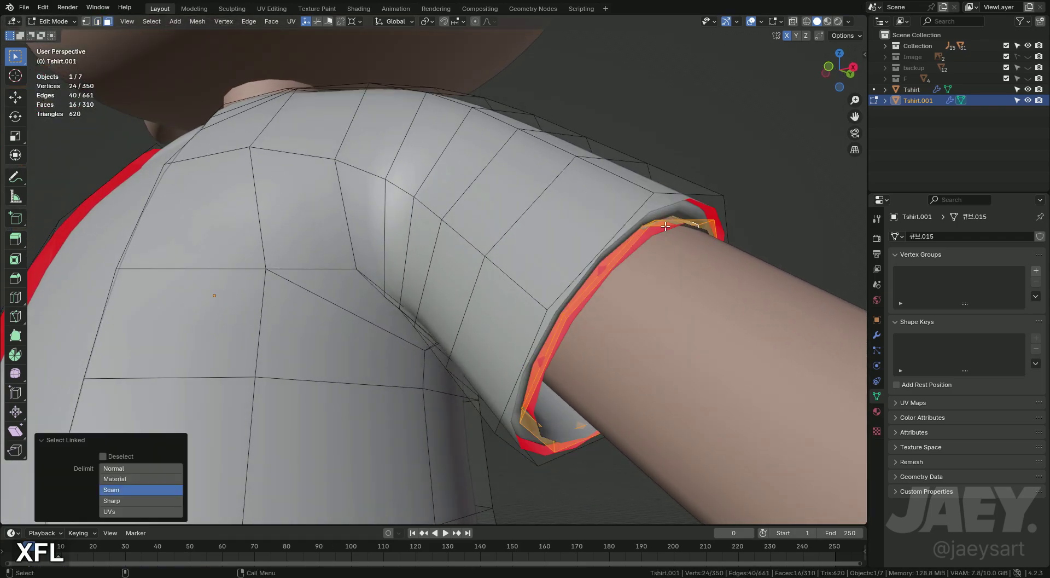
{"action": "key", "text": "x"}
{"action": "key", "text": "f"}
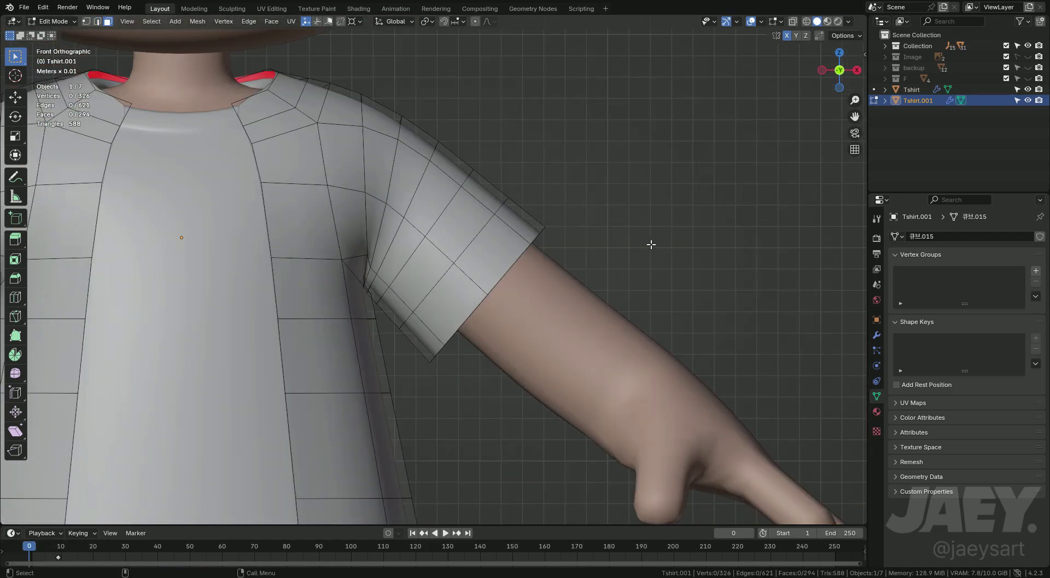
- From the front view, adjust the shape of the shirt's open front
{"action": "middle_click", "coordinate": [573, 269]}
{"action": "middle_click", "coordinate": [571, 352]}
{"action": "key", "text": "alt+z"}
{"action": "key", "text": "3"}
{"action": "key", "text": "x"}
{"action": "key", "text": "Tab"}
{"action": "key", "text": "alt+z"}
{"action": "middle_click", "coordinate": [490, 412]}
{"action": "key", "text": "Tab"}
- Select the bottom hem edges and scale them to widen the over-shirt's hem
{"action": "key", "text": "alt+z"}
{"action": "key", "text": "2"}
{"action": "key", "text": "alt+z"}
{"action": "key", "text": "g"}
{"action": "key", "text": "z"}
{"action": "key", "text": "s"}
{"action": "key", "text": "g"}
{"action": "key", "text": "g"}
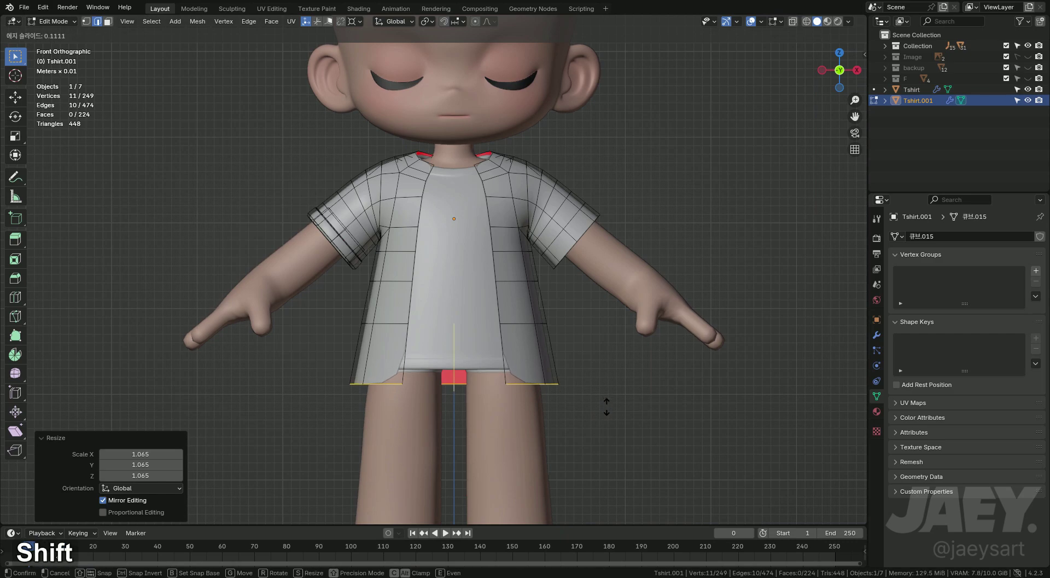
{"action": "key", "text": "Tab"}
- Preview the over-shirt, then delete its left half ready for X-axis mirroring
{"action": "middle_click", "coordinate": [527, 392]}
{"action": "key", "text": "Tab"}
{"action": "key", "text": "q"}
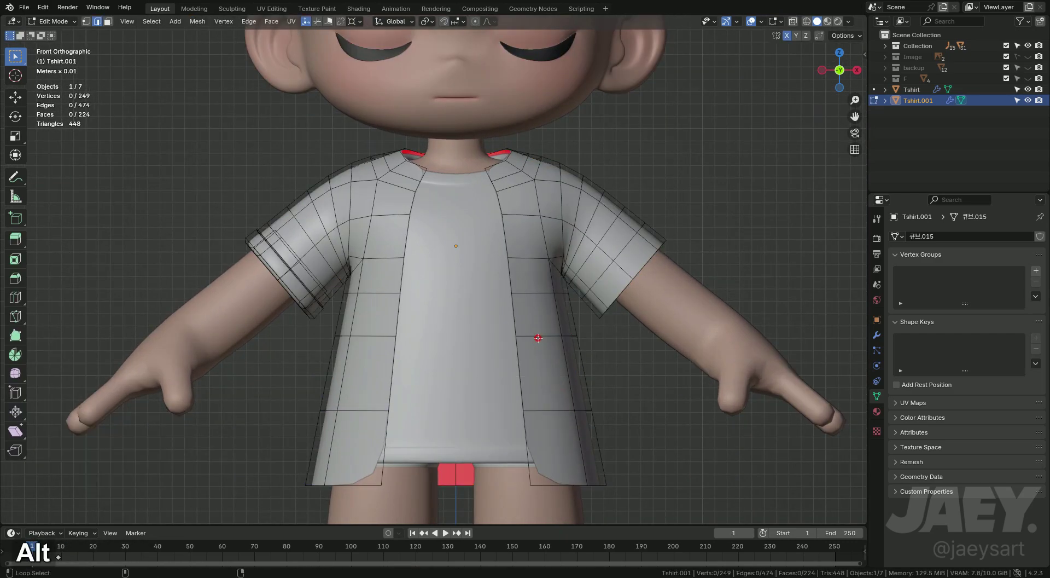
{"action": "key", "text": "q"}
{"action": "key", "text": "Tab"}
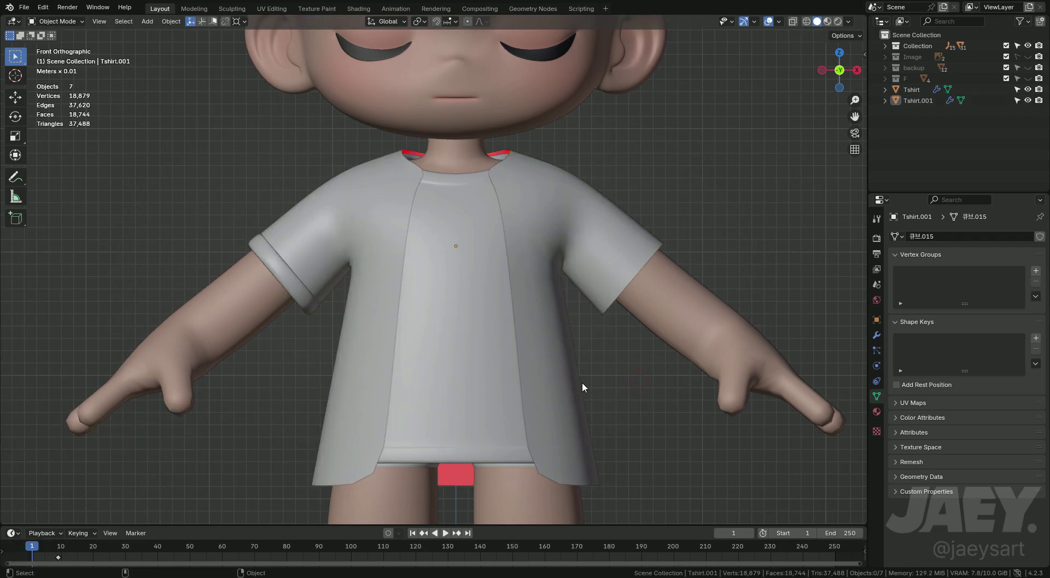
{"action": "key", "text": "Tab"}
{"action": "key", "text": "3"}
{"action": "key", "text": "alt+z"}
- Add the Mirror modifier above Subdivision and return to the front view
{"action": "key", "text": "x"}
{"action": "type", "text": "xf"}
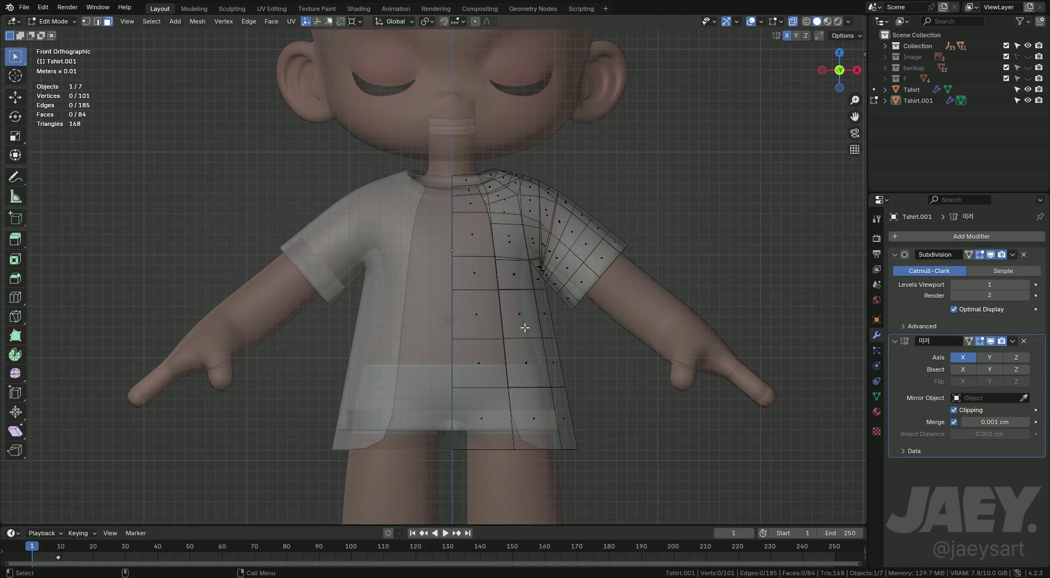
{"action": "key", "text": "alt+z"}
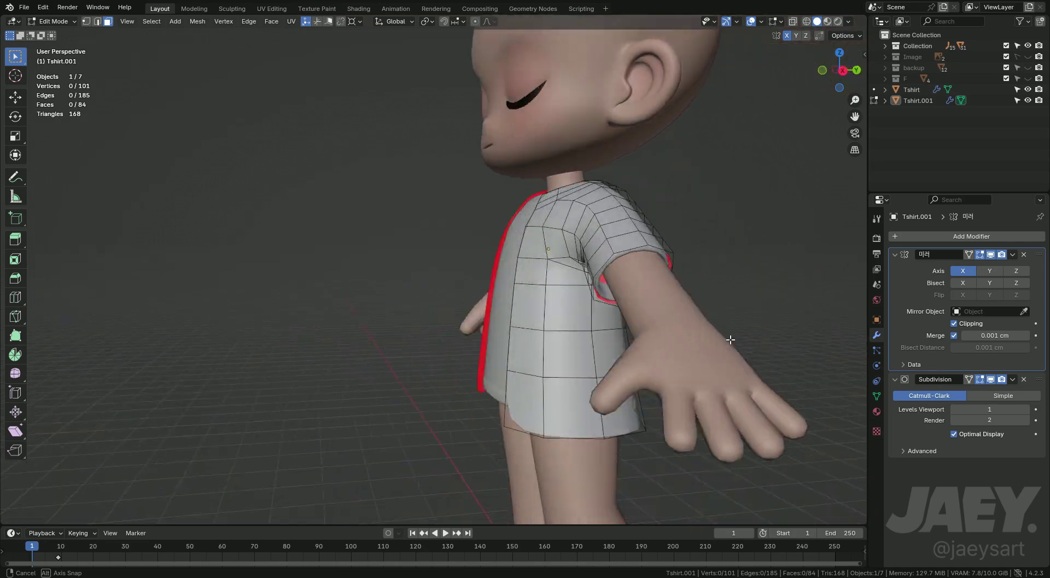
{"action": "key", "text": "Tab"}
{"action": "middle_click", "coordinate": [586, 378]}
- Straighten the front opening edge by scaling it flat on X and shift it sideways
{"action": "key", "text": "2"}
{"action": "key", "text": "alt+z"}
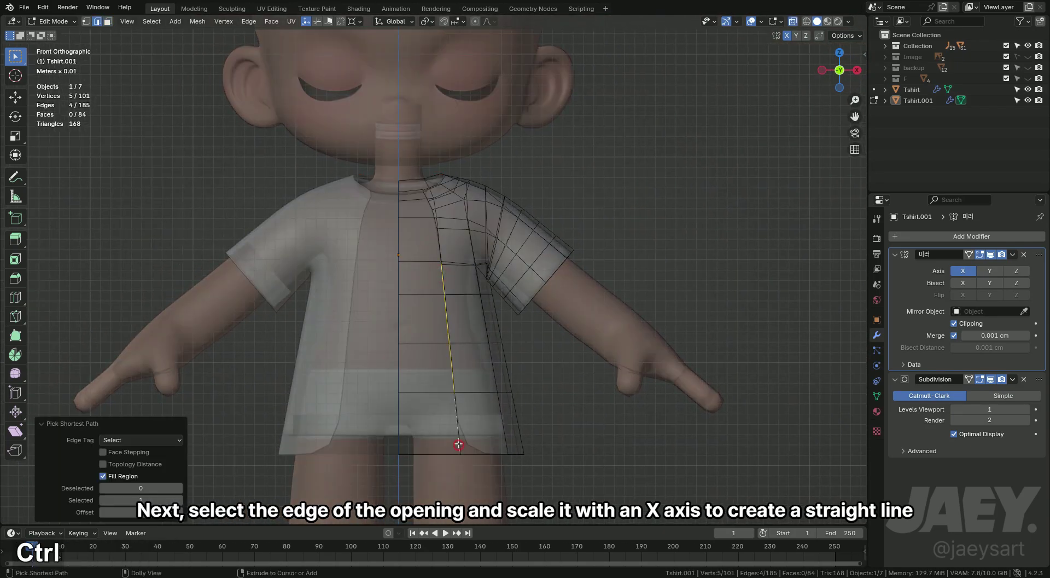
{"action": "key", "text": "alt+z"}
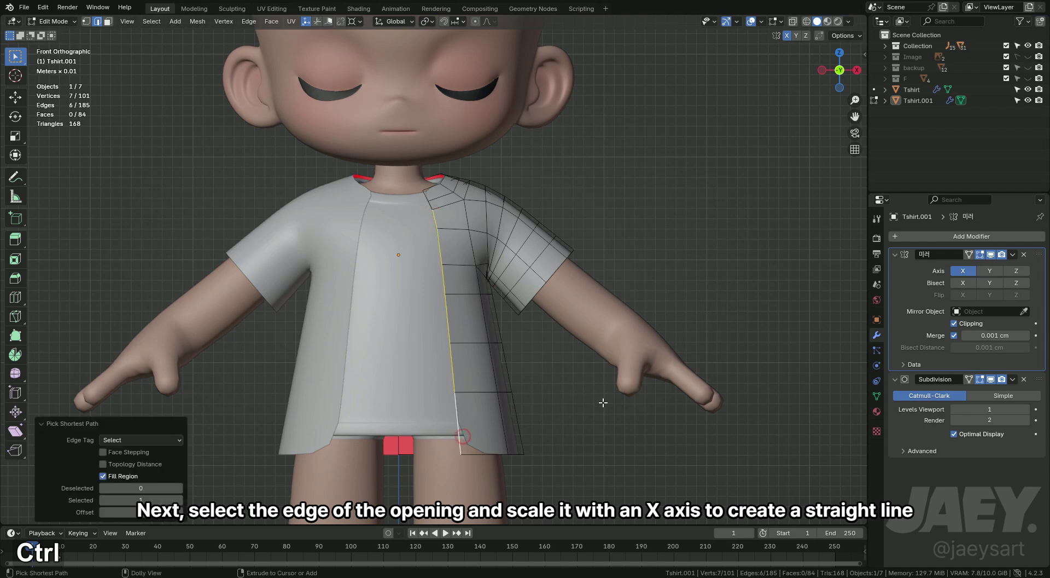
{"action": "key", "text": "s"}
{"action": "key", "text": "x"}
{"action": "key", "text": "g"}
{"action": "key", "text": "x"}
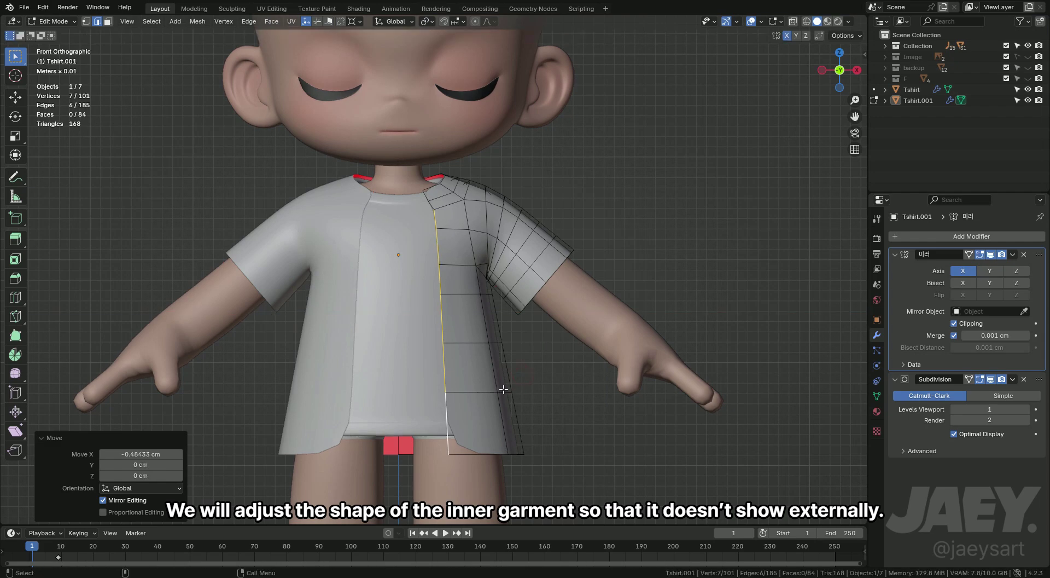
- Push the whole half-shirt slightly outward along its normals so the grey inner T-shirt no longer shows through
{"action": "key", "text": "s"}
{"action": "key", "text": "a"}
{"action": "key", "text": "alt+s"}
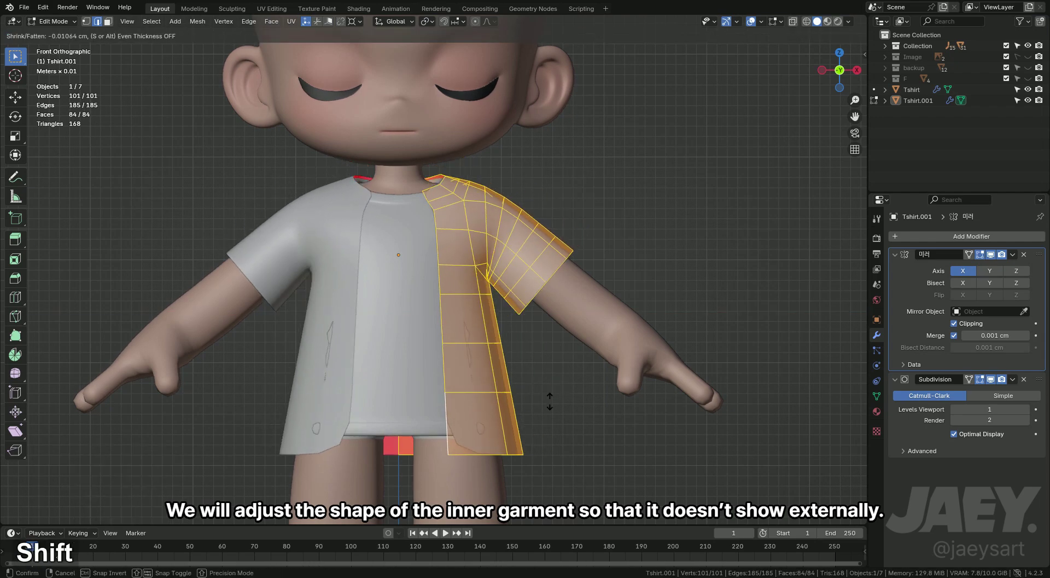
{"action": "key", "text": "ctrl+z"}
{"action": "key", "text": "ctrl+z"}
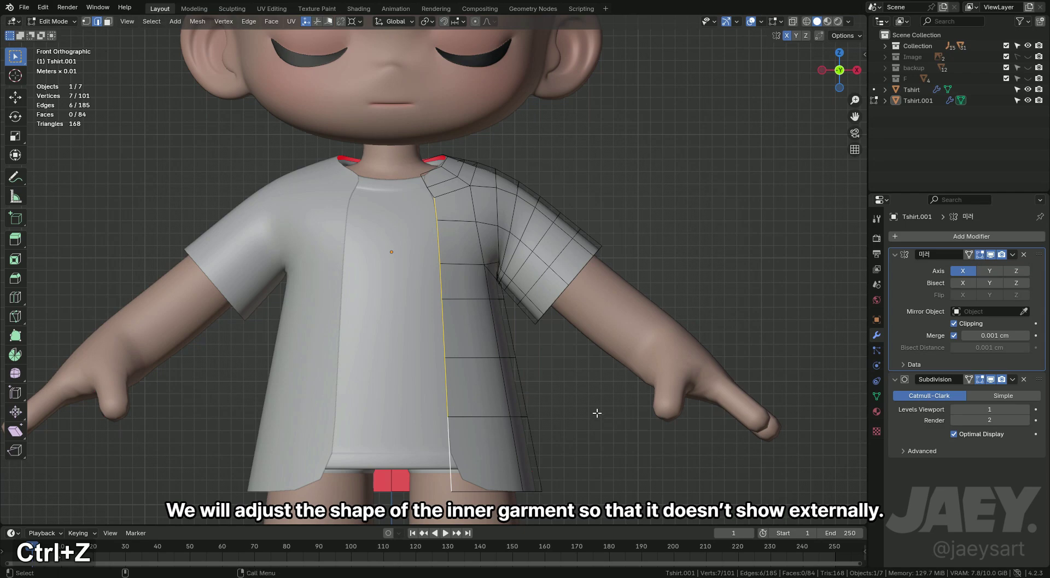
{"action": "key", "text": "a"}
{"action": "key", "text": "alt+s"}
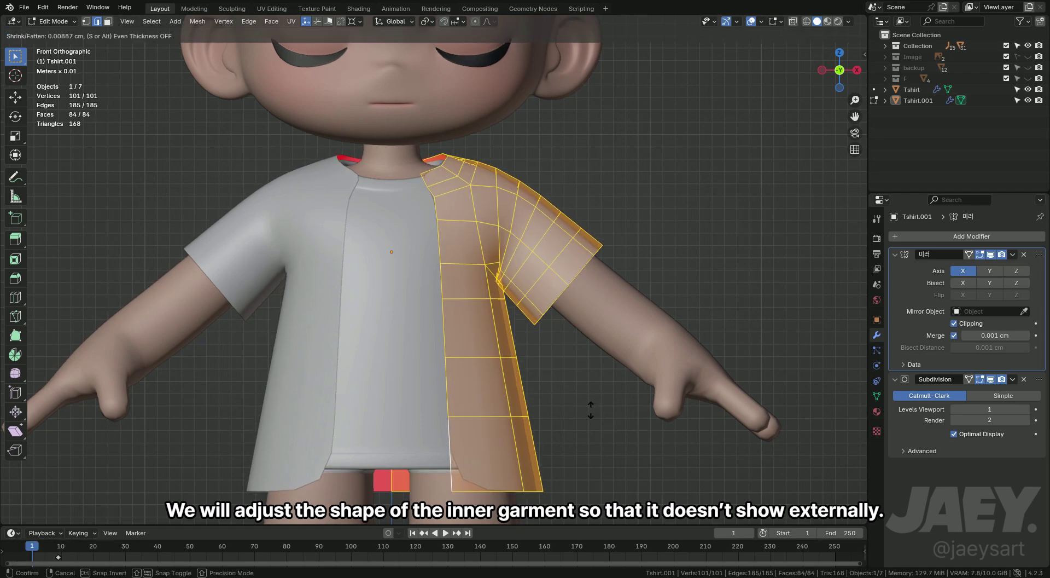
{"action": "key", "text": "Tab"}
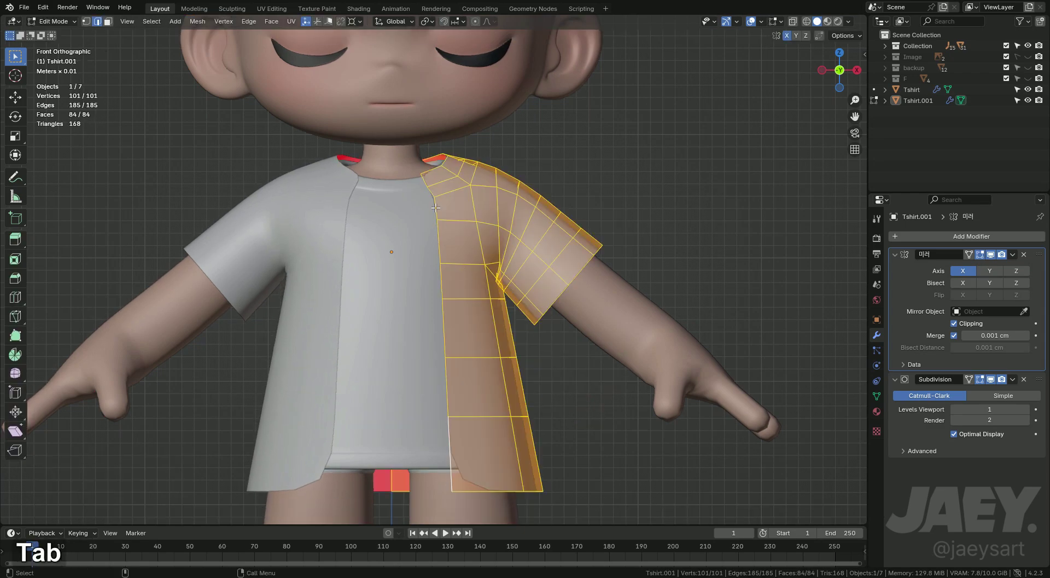
{"action": "key", "text": "g"}
{"action": "key", "text": "x"}
{"action": "key", "text": "Tab"}
- On the grey inner T-shirt, move the back vertices inward with proportional editing enabled
{"action": "middle_click", "coordinate": [577, 419]}
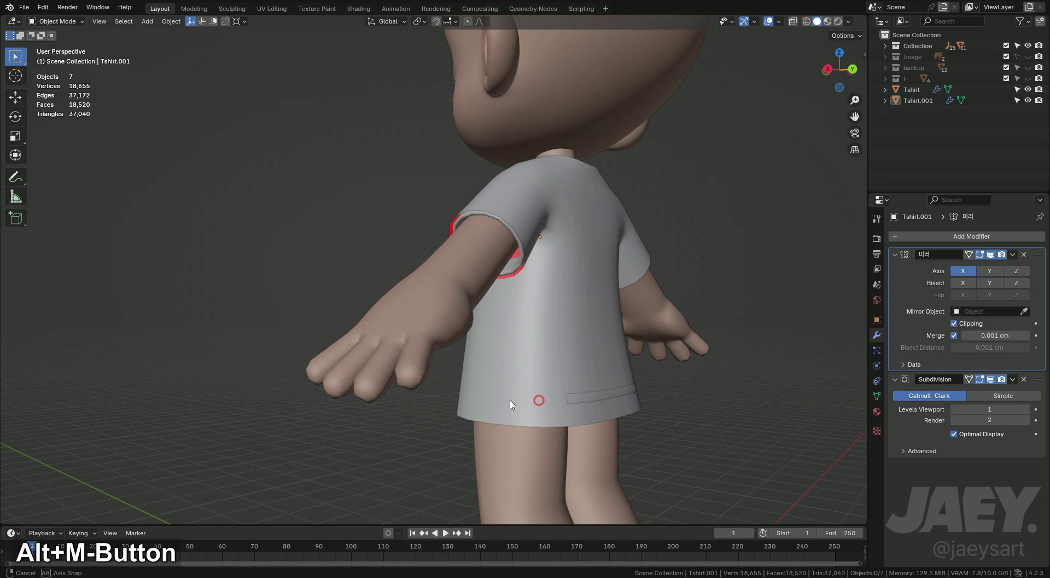
{"action": "key", "text": "Tab"}
{"action": "key", "text": "1"}
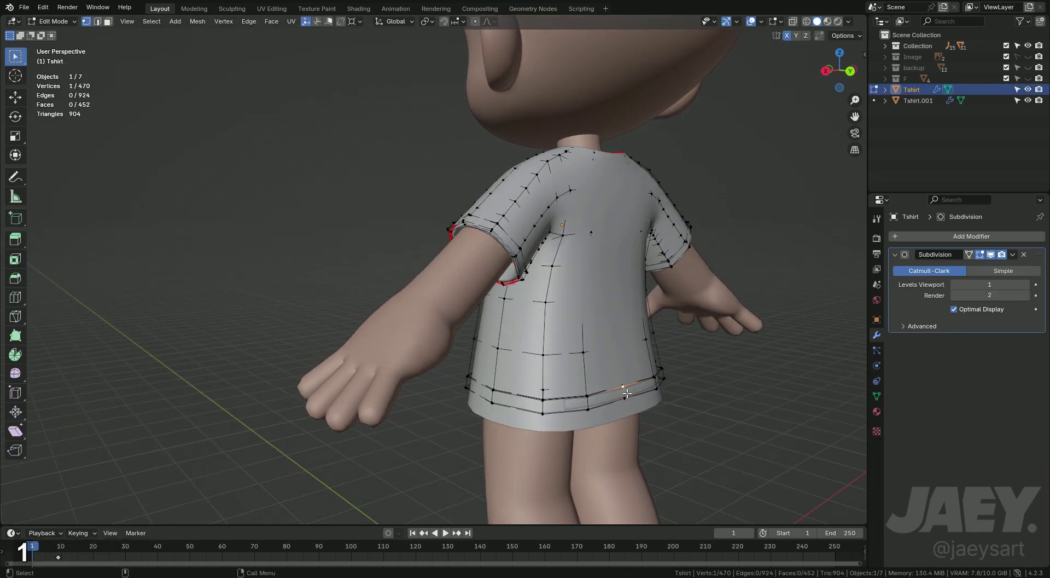
{"action": "key", "text": "alt+z"}
{"action": "key", "text": "alt+z"}
{"action": "key", "text": "o"}
{"action": "type", "text": "og"}
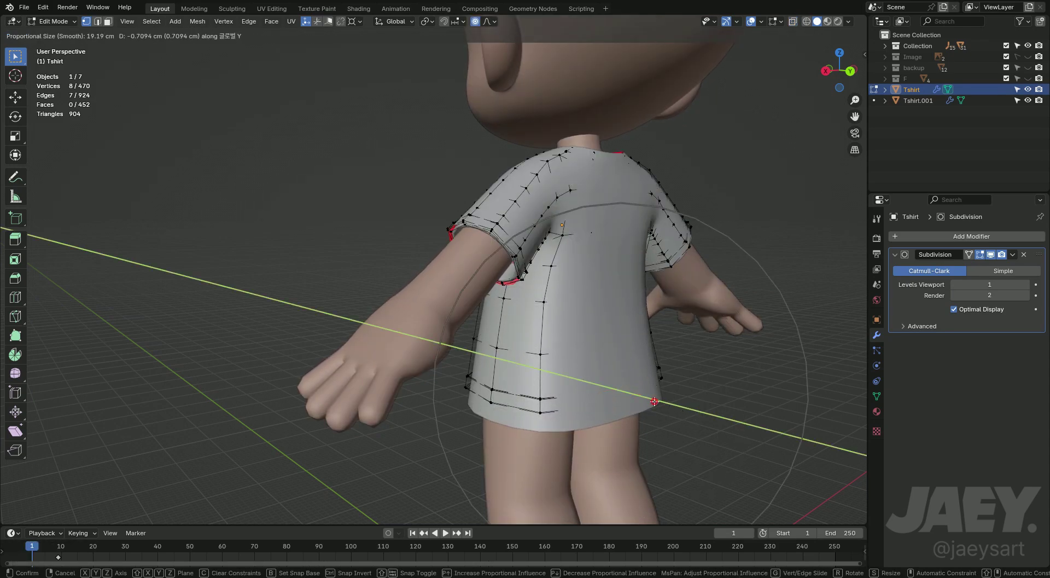
{"action": "key", "text": "Tab"}
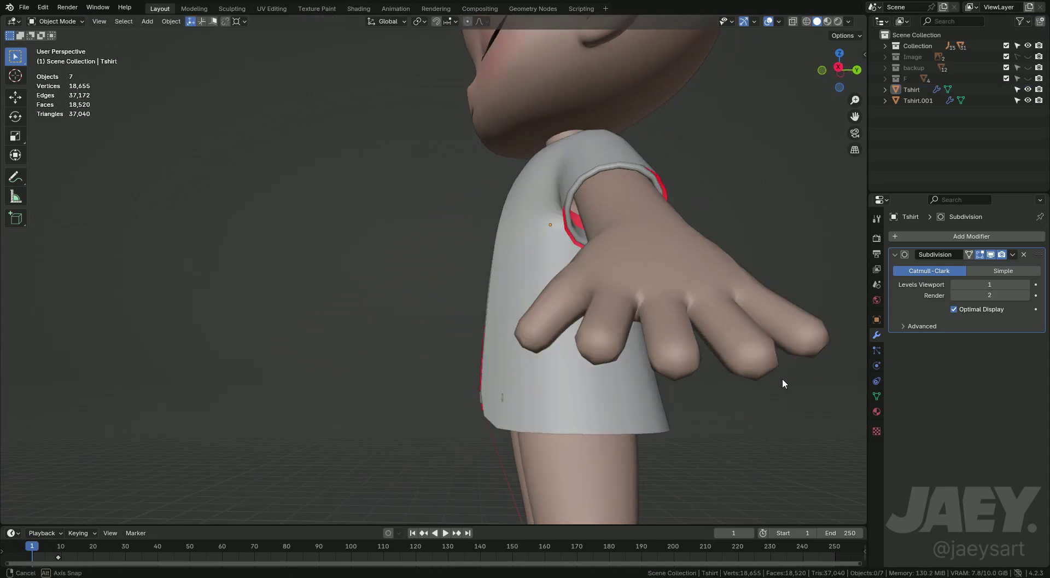
- From the front, pull the inner T-shirt's hem vertices inward along X so they hide beneath the outer shirt
{"action": "middle_click", "coordinate": [648, 407]}
{"action": "key", "text": "Tab"}
{"action": "key", "text": "alt+z"}
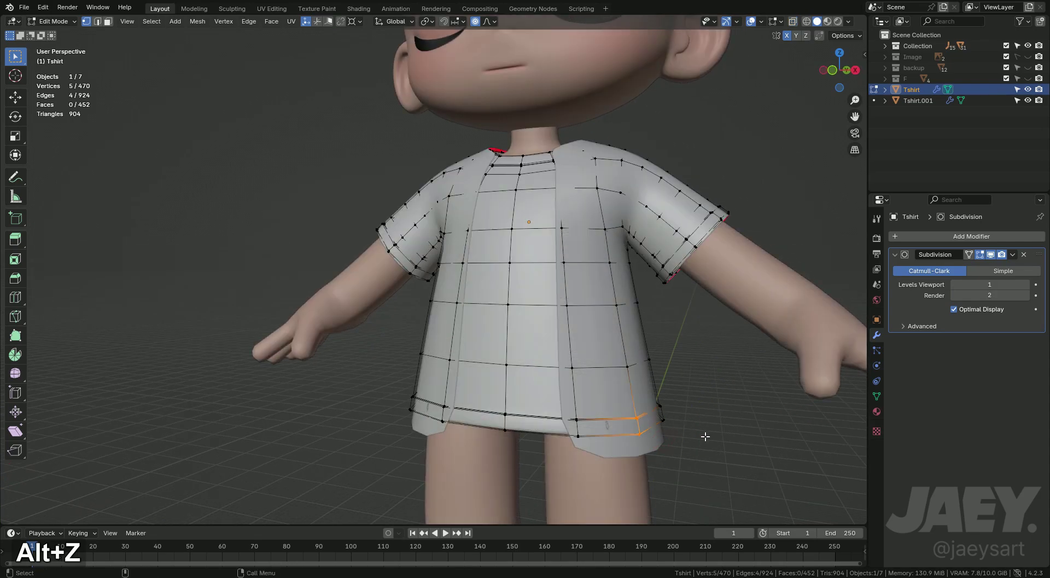
{"action": "key", "text": "g"}
{"action": "key", "text": "x"}
{"action": "key", "text": "Tab"}
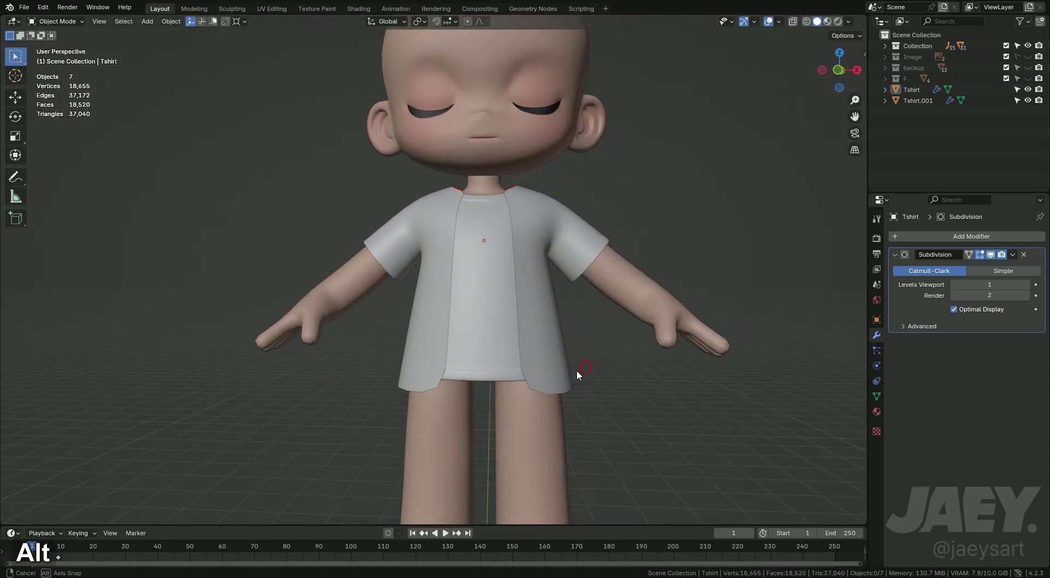
- Delete the inner T-shirt's hidden sleeve faces under the over-shirt and check the shoulder from the side
{"action": "middle_click", "coordinate": [578, 383]}
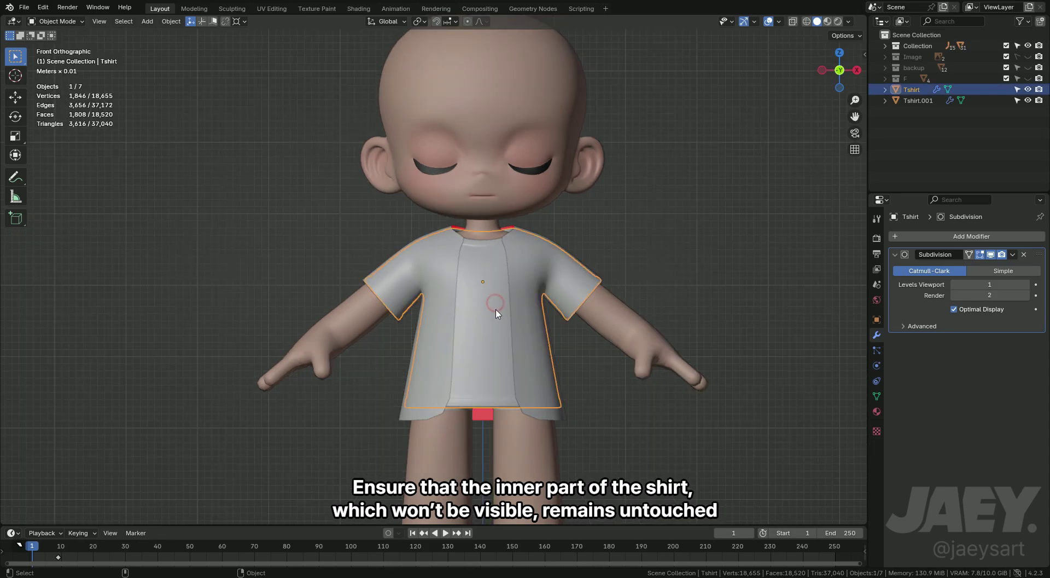
{"action": "key", "text": "Tab"}
{"action": "key", "text": "3"}
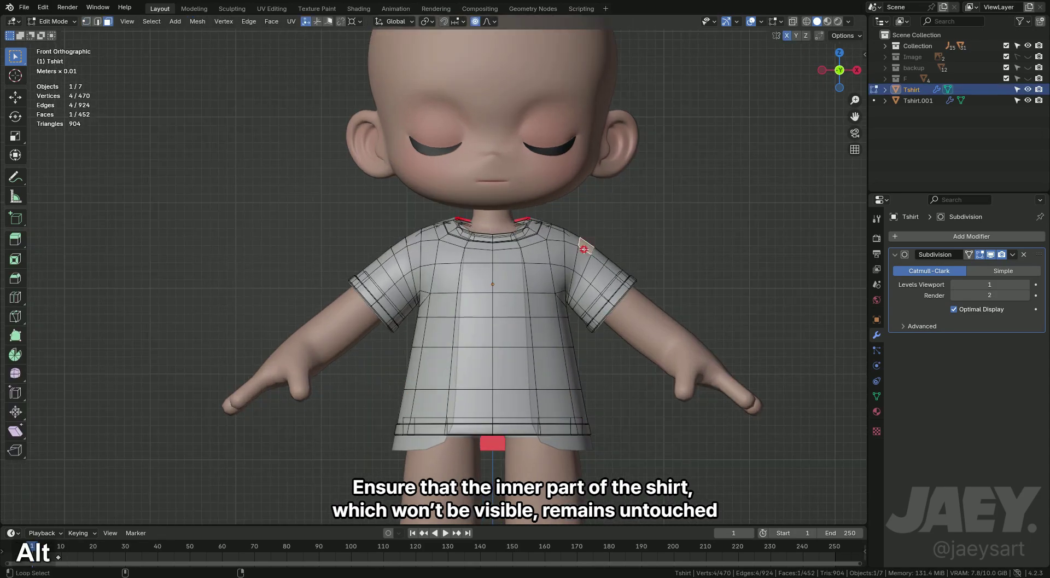
{"action": "key", "text": "x"}
{"action": "type", "text": "xfllxf"}
{"action": "key", "text": "Tab"}
{"action": "key", "text": "alt+z"}
{"action": "key", "text": "alt+z"}
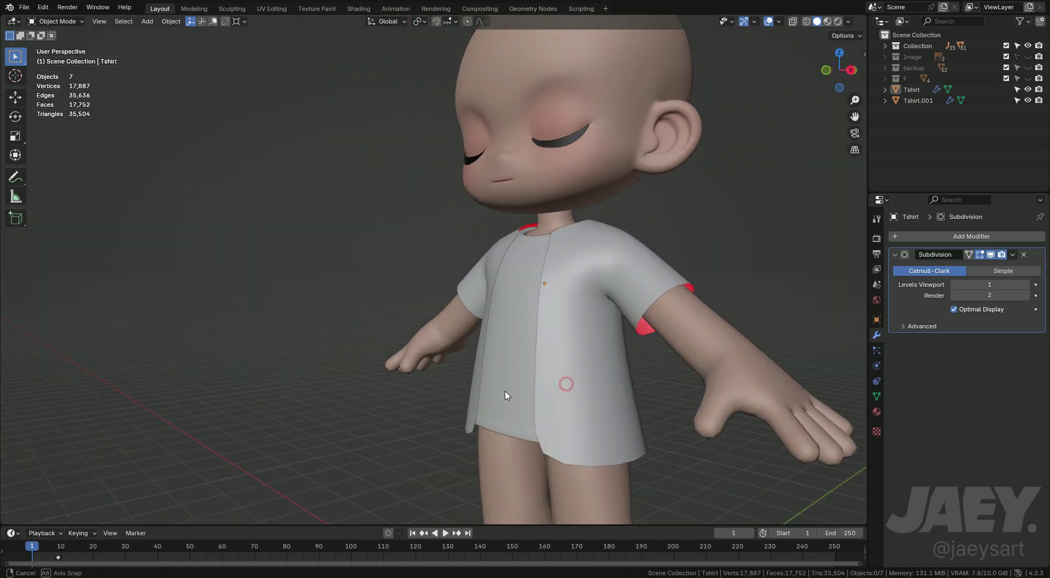
{"action": "middle_click", "coordinate": [543, 375]}
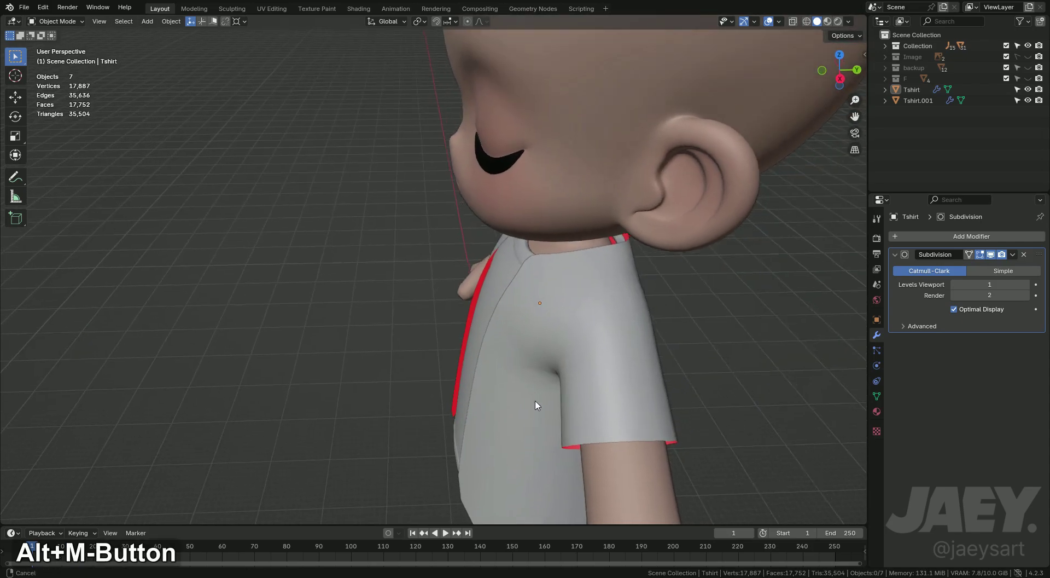
- Move a collar vertex on Tshirt.001 along Y, then switch to the Right side view
{"action": "key", "text": "Tab"}
{"action": "key", "text": "1"}
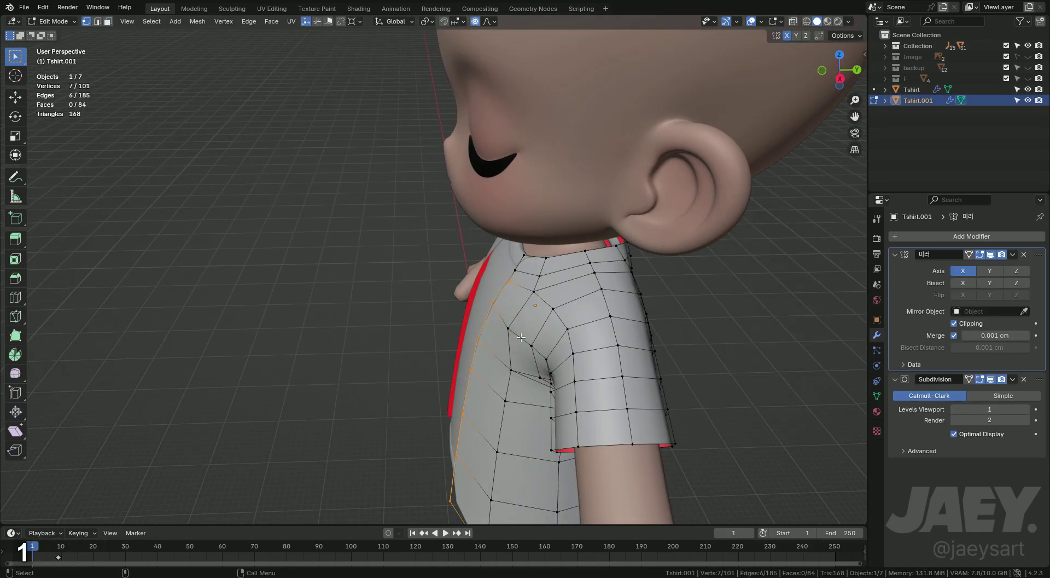
{"action": "key", "text": "g"}
{"action": "key", "text": "y"}
{"action": "key", "text": "ctrl+z"}
{"action": "key", "text": "o"}
{"action": "key", "text": "g"}
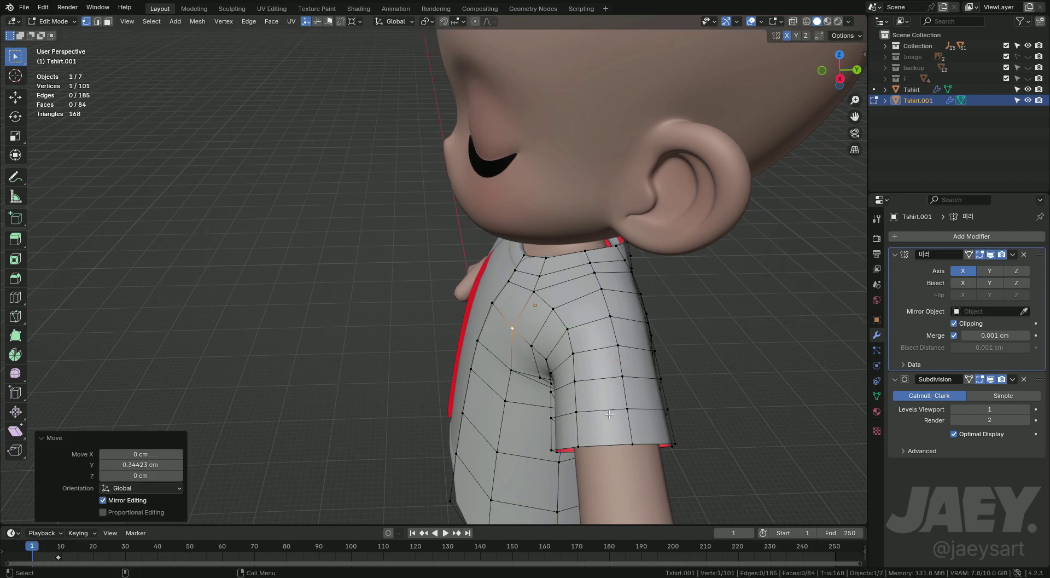
{"action": "middle_click", "coordinate": [643, 375]}
{"action": "middle_click", "coordinate": [595, 321]}
{"action": "key", "text": "alt+z"}
- Flatten the neckline vertices level with S Z and lower them along Z
{"action": "key", "text": "1"}
{"action": "key", "text": "s"}
{"action": "key", "text": "z"}
{"action": "key", "text": "g"}
{"action": "key", "text": "z"}
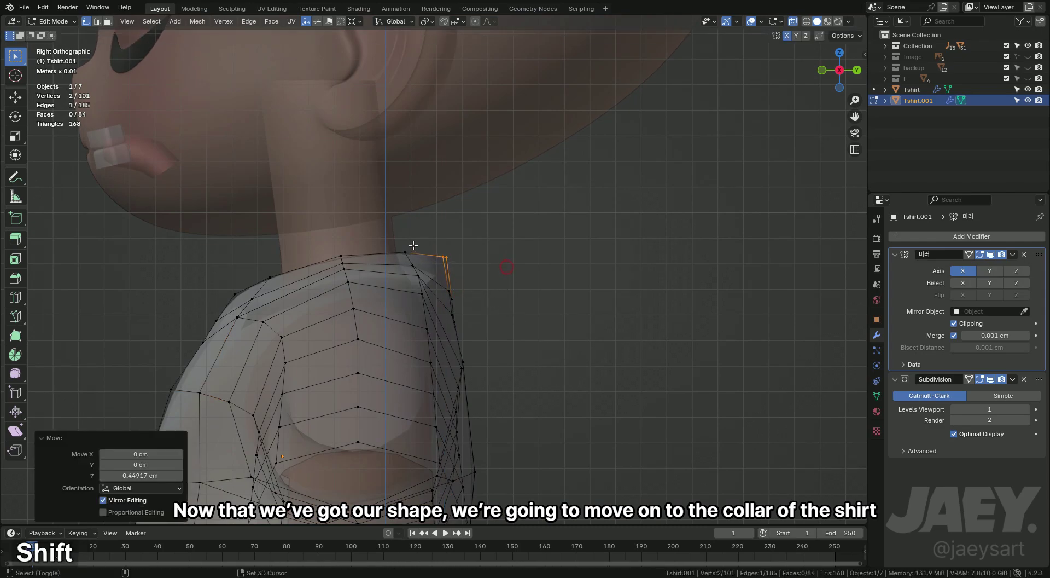
{"action": "key", "text": "s"}
{"action": "key", "text": "z"}
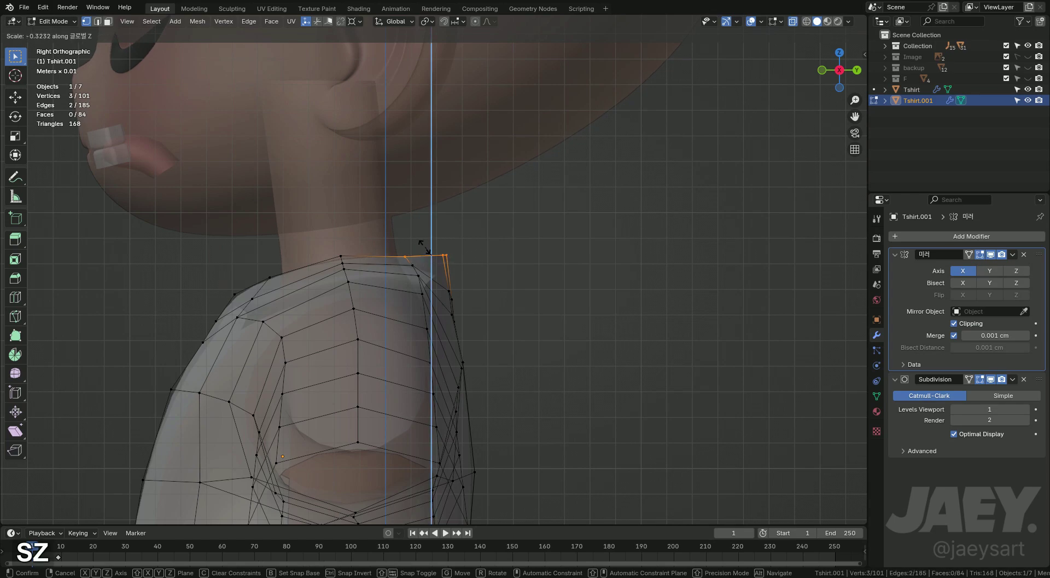
{"action": "key", "text": "g"}
{"action": "key", "text": "z"}
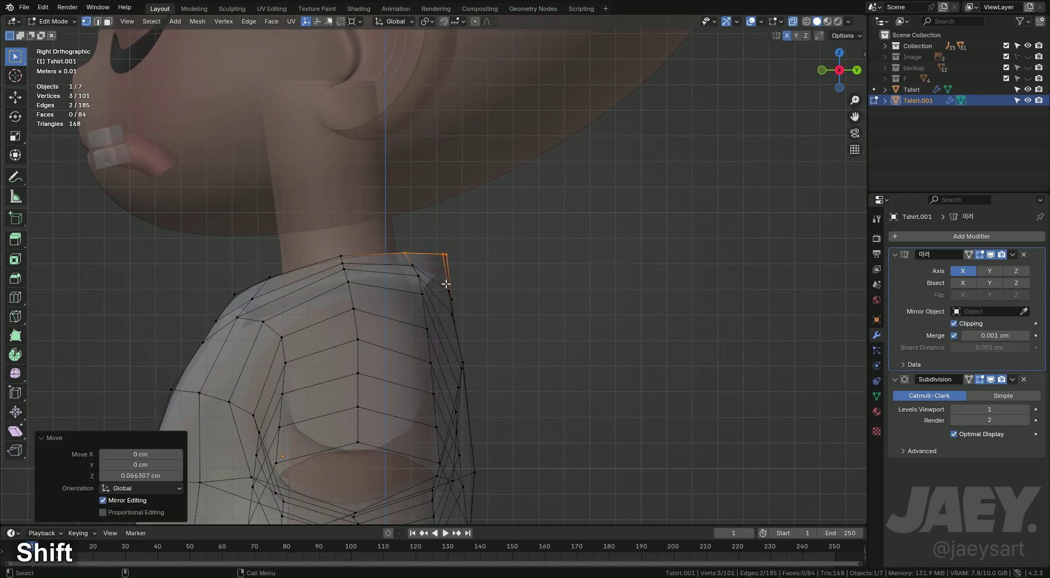
{"action": "middle_click", "coordinate": [463, 312]}
{"action": "key", "text": "2"}
- Scale the neckline edge loop taller on Z and nudge two shoulder loops slightly downward
{"action": "middle_click", "coordinate": [559, 318]}
{"action": "key", "text": "s"}
{"action": "key", "text": "z"}
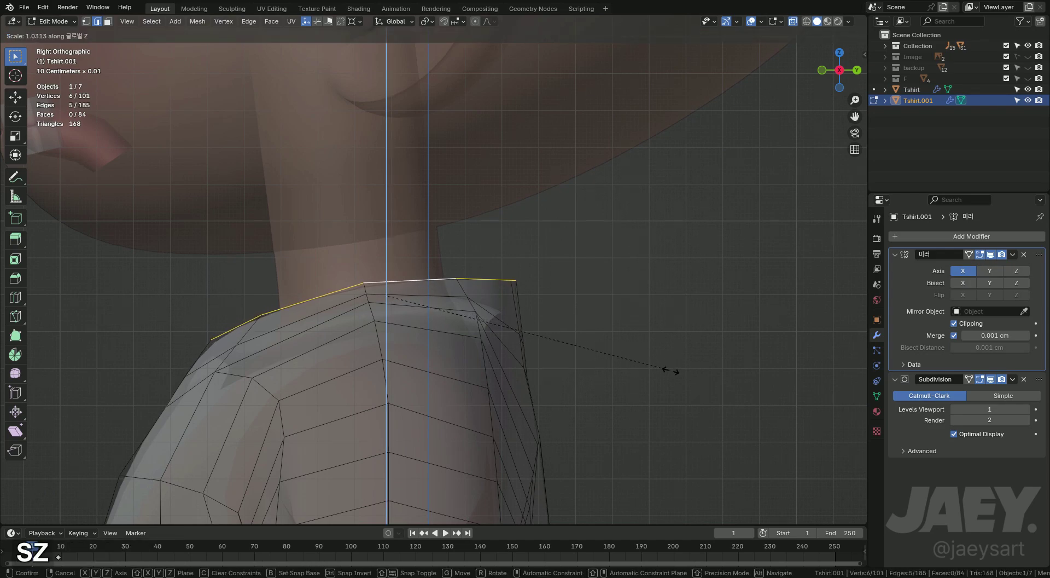
{"action": "key", "text": "g"}
{"action": "key", "text": "z"}
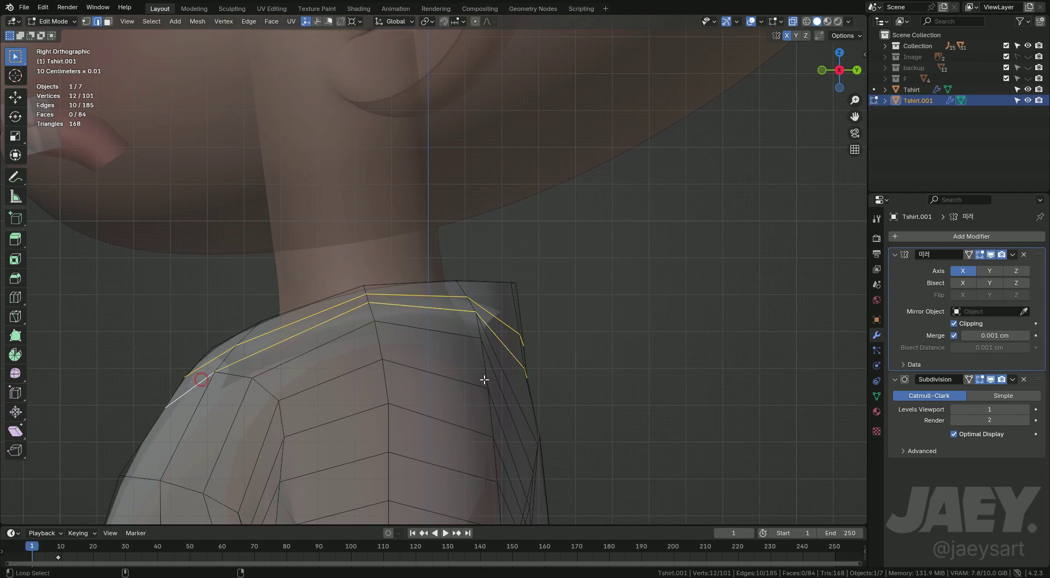
{"action": "key", "text": "g"}
{"action": "key", "text": "z"}
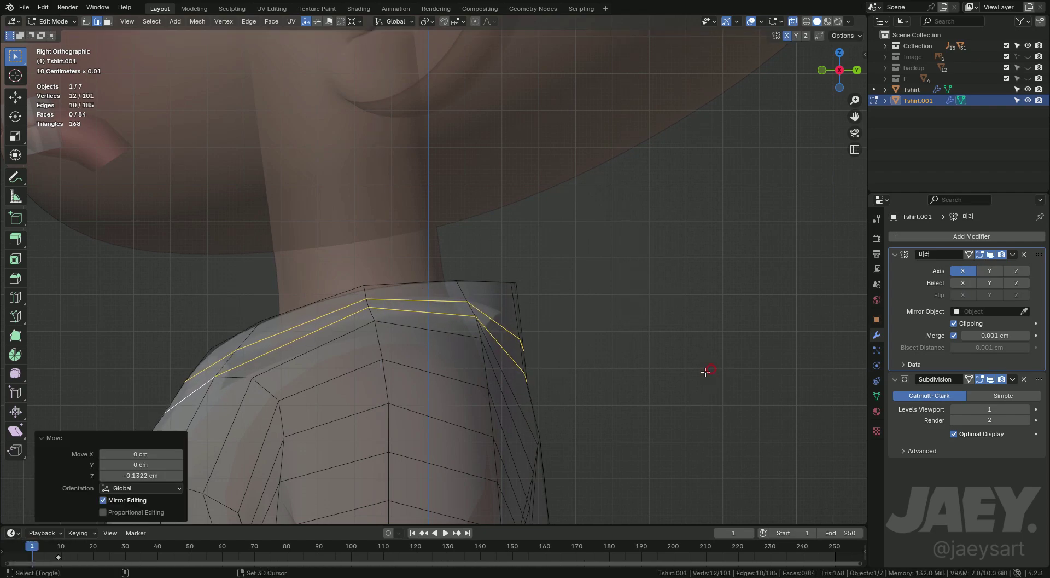
{"action": "key", "text": "alt+z"}
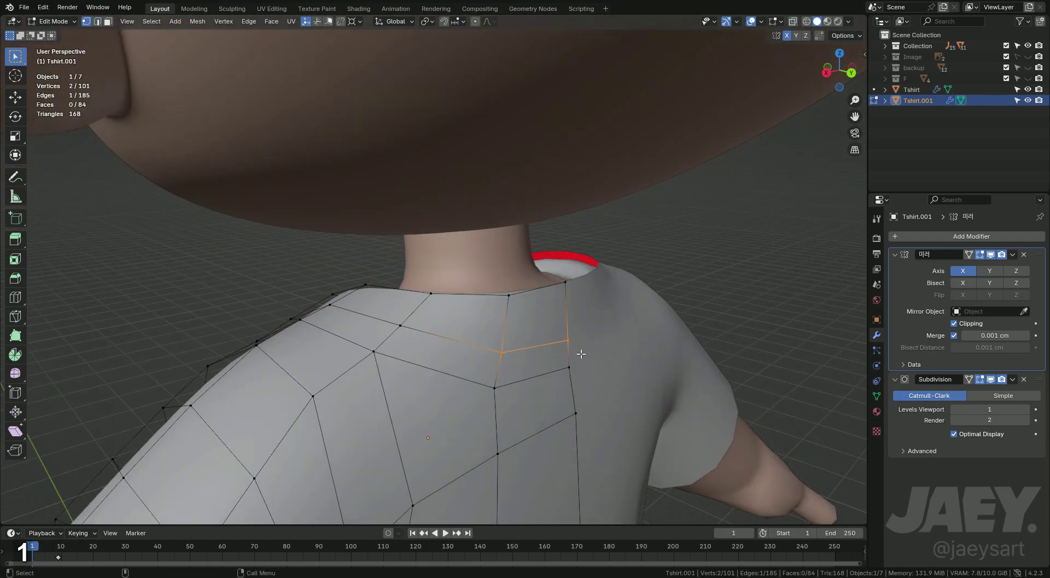
- Flatten the upper-back edge loop with S Z 0, smooth it with Set Edge Flow, and leave Edit Mode
{"action": "type", "text": "12sz0"}
{"action": "key", "text": "Return"}
{"action": "key", "text": "g"}
{"action": "key", "text": "g"}
{"action": "key", "text": "1"}
{"action": "type", "text": "g2q"}
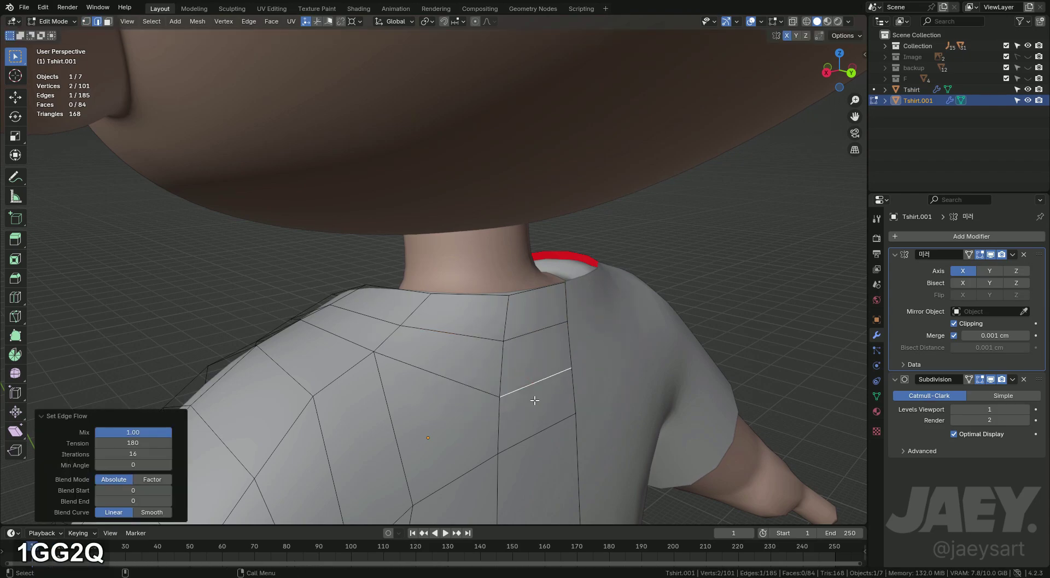
{"action": "key", "text": "Tab"}
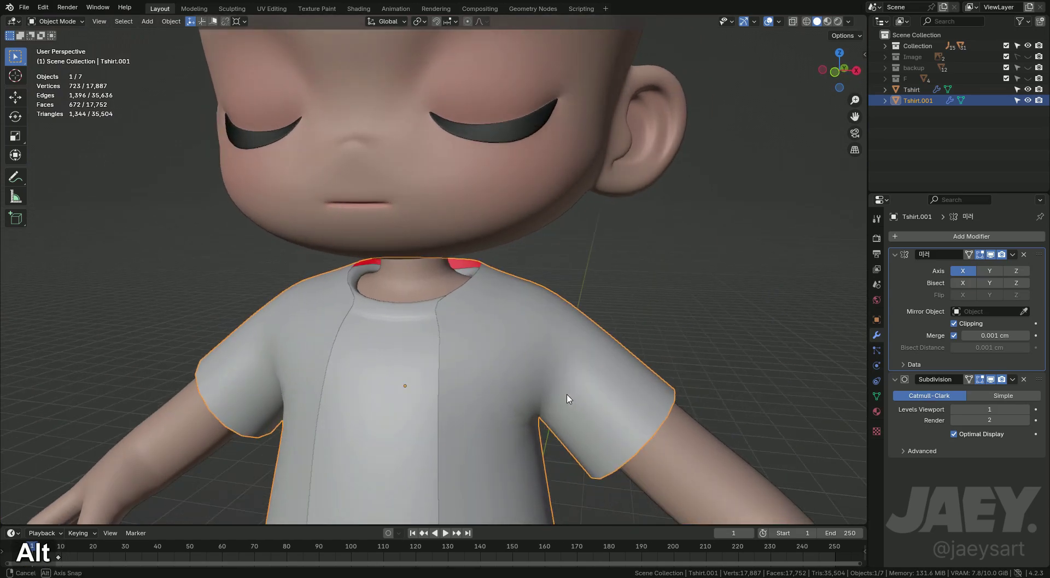
- Extrude the neckline edges upward along Z into a short standing collar band
{"action": "key", "text": "Tab"}
{"action": "key", "text": "2"}
{"action": "key", "text": "e"}
{"action": "key", "text": "a"}
{"action": "key", "text": "z"}
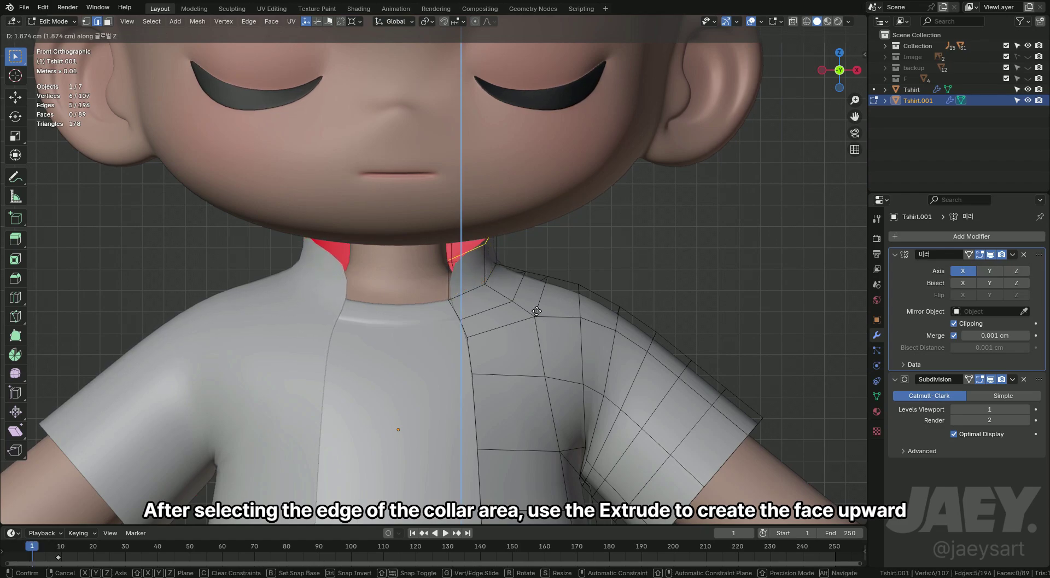
{"action": "key", "text": "s"}
{"action": "key", "text": "z"}
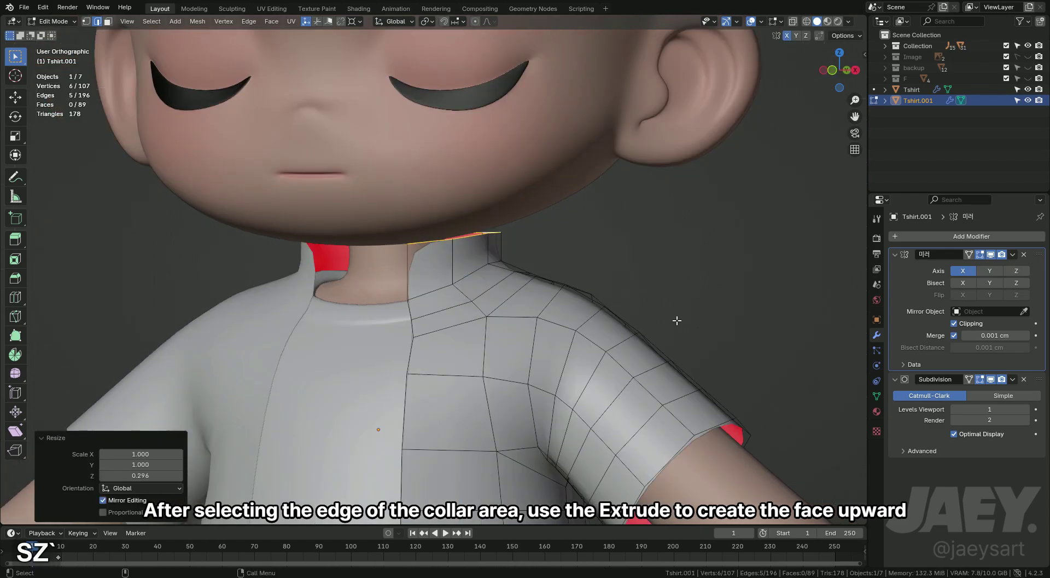
{"action": "key", "text": "g"}
- Tilt the new collar edge by scaling it on Z and moving it, undoing a stray move
{"action": "type", "text": "gz"}
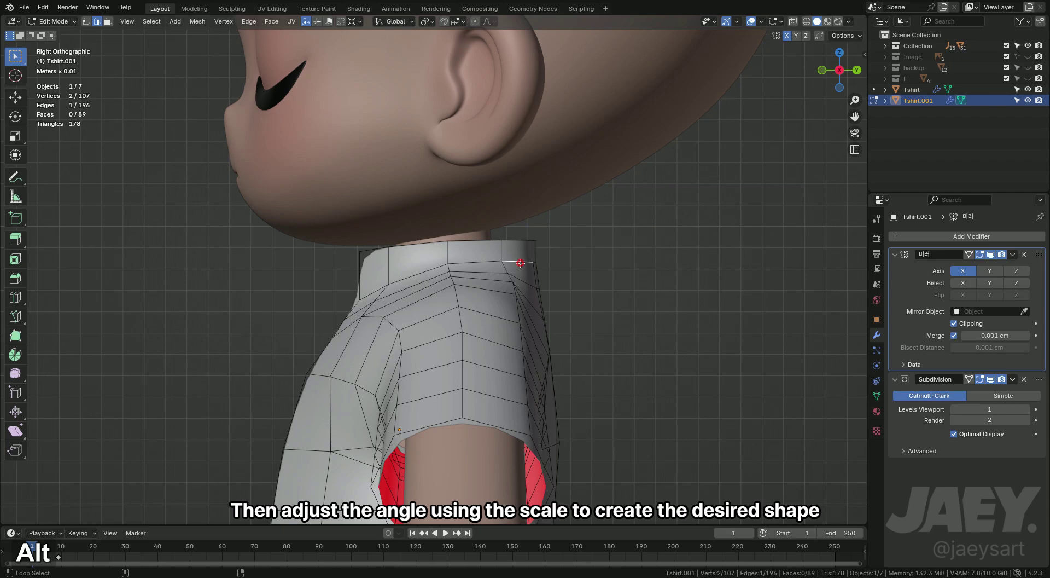
{"action": "key", "text": "s"}
{"action": "key", "text": "z"}
{"action": "type", "text": "szgg"}
{"action": "key", "text": "ctrl+z"}
- From the front view, try extruding and scaling the collar's top edge, undoing the attempts
{"action": "key", "text": "g"}
{"action": "key", "text": "z"}
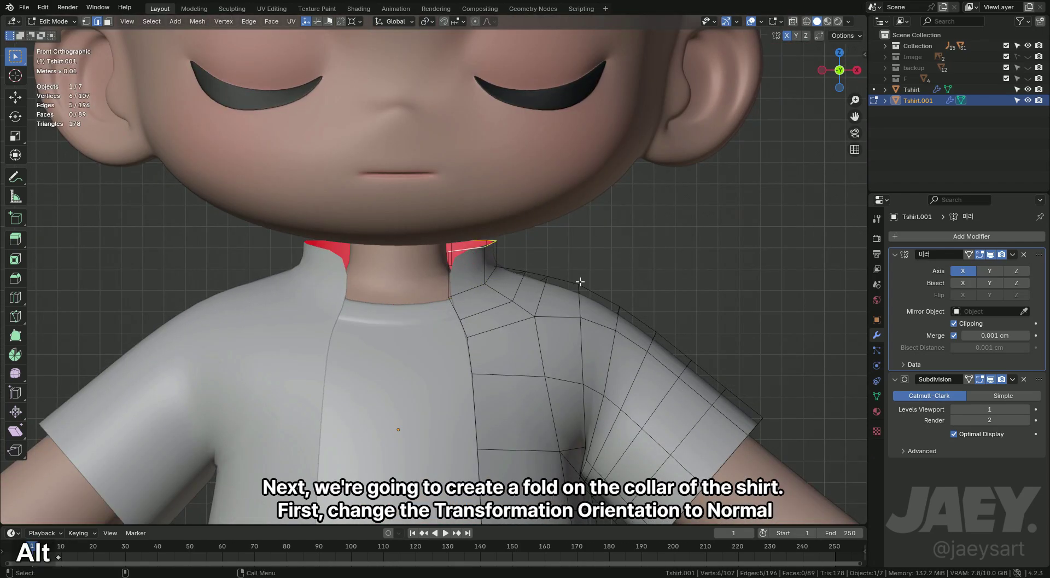
{"action": "key", "text": "e"}
{"action": "key", "text": "s"}
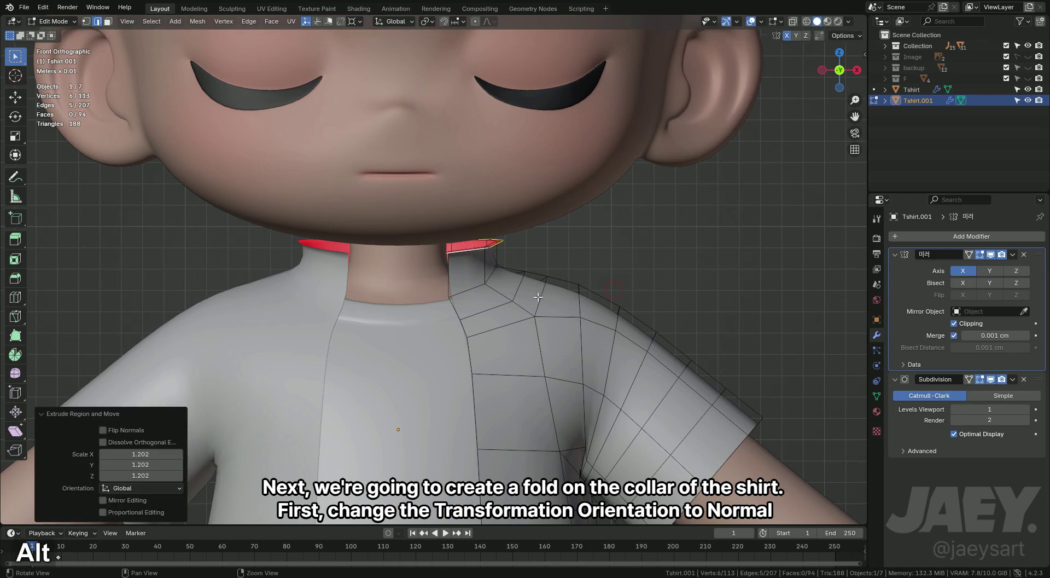
{"action": "key", "text": "ctrl+z"}
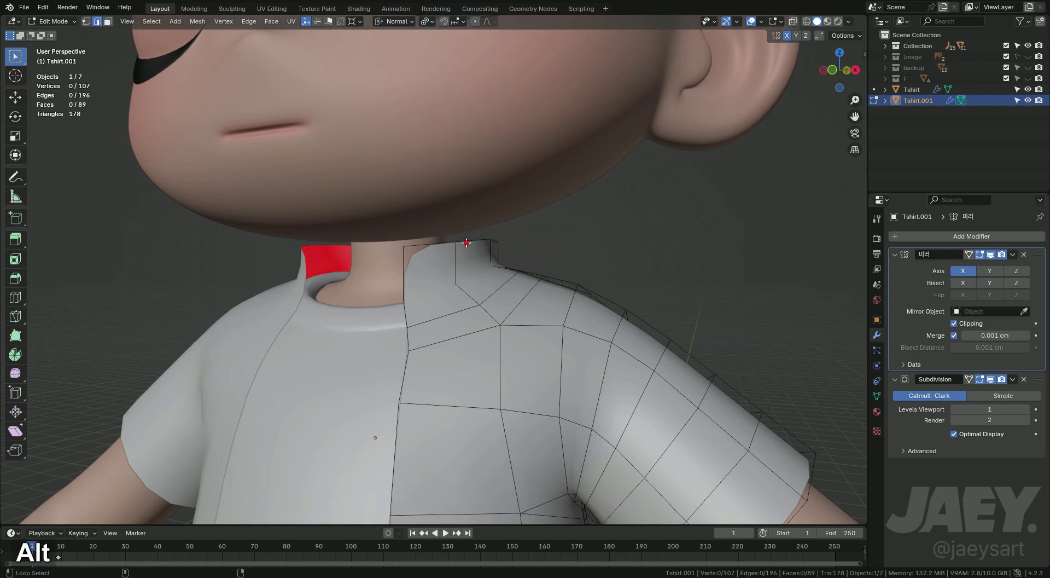
{"action": "key", "text": "alt+z"}
{"action": "key", "text": "s"}
{"action": "key", "text": "x"}
{"action": "key", "text": "ctrl+z"}
- Extrude the collar's top edge, scale and move it along normals into a folded flap, narrowed on X
{"action": "key", "text": "e"}
{"action": "key", "text": "s"}
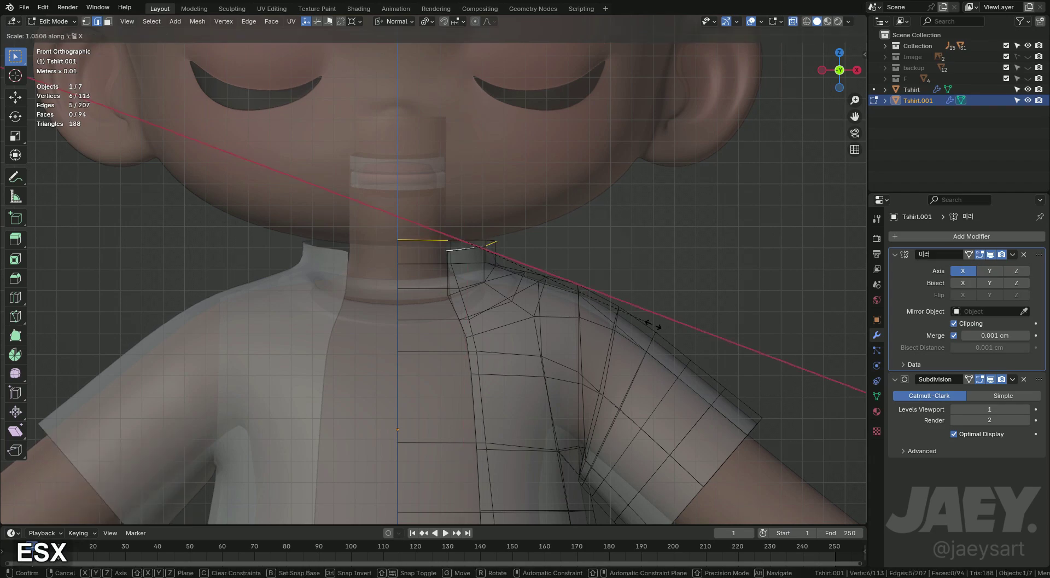
{"action": "key", "text": "ctrl+z"}
{"action": "key", "text": "e"}
{"action": "key", "text": "s"}
{"action": "key", "text": "g"}
{"action": "key", "text": "z"}
{"action": "key", "text": "alt+z"}
{"action": "key", "text": "s"}
{"action": "key", "text": "x"}
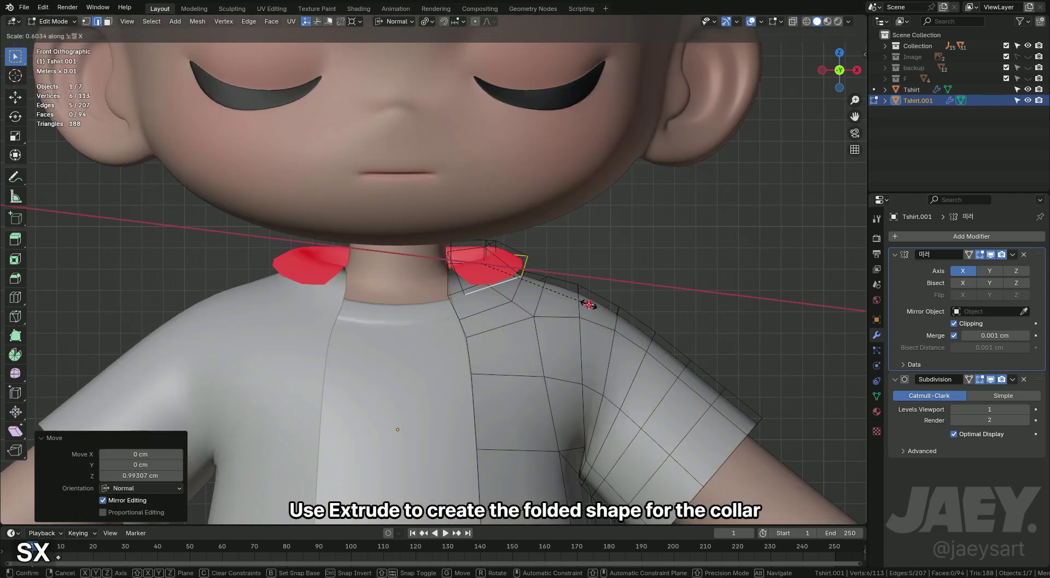
{"action": "key", "text": "s"}
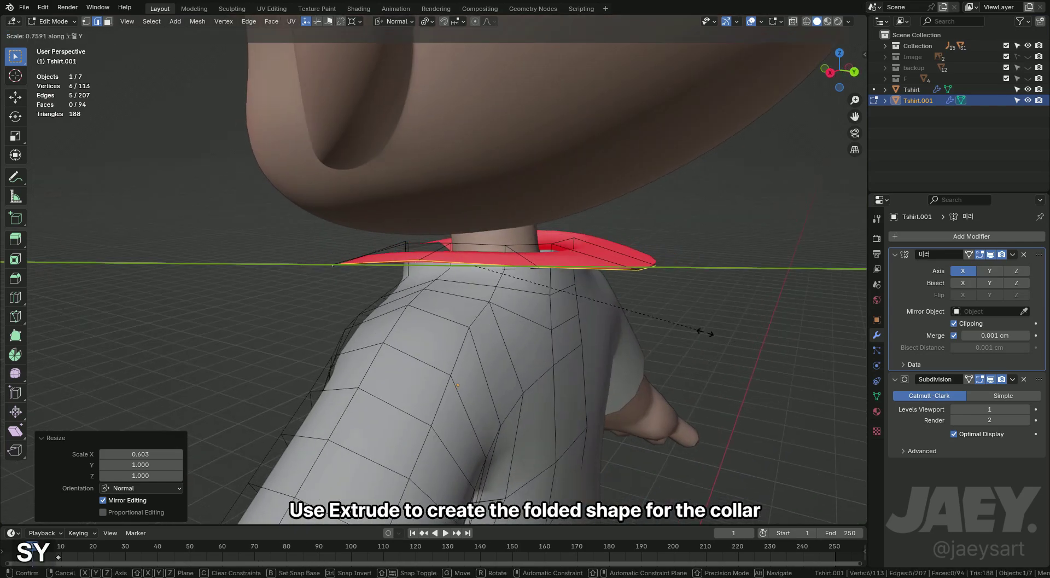
- Adjust the flap's height along Z from the side and bring up the Transform Orientation list
{"action": "key", "text": "g"}
{"action": "key", "text": "z"}
{"action": "key", "text": "g"}
{"action": "key", "text": "z"}
{"action": "key", "text": "ctrl+z"}
{"action": "key", "text": "g"}
{"action": "key", "text": "z"}
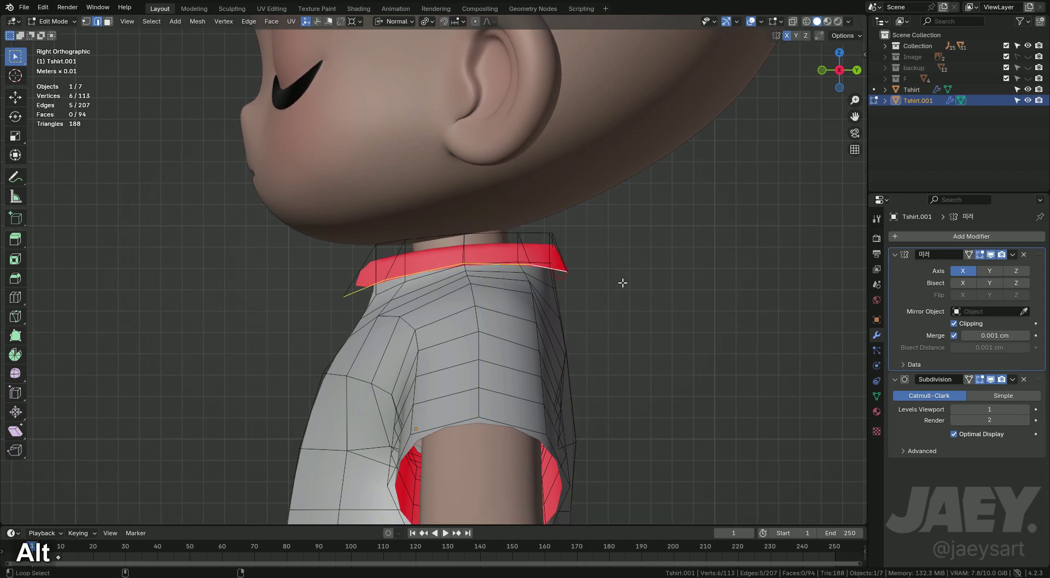
{"action": "key", "text": "s"}
{"action": "key", "text": "g"}
{"action": "key", "text": "y"}
{"action": "key", "text": "ctrl+z"}
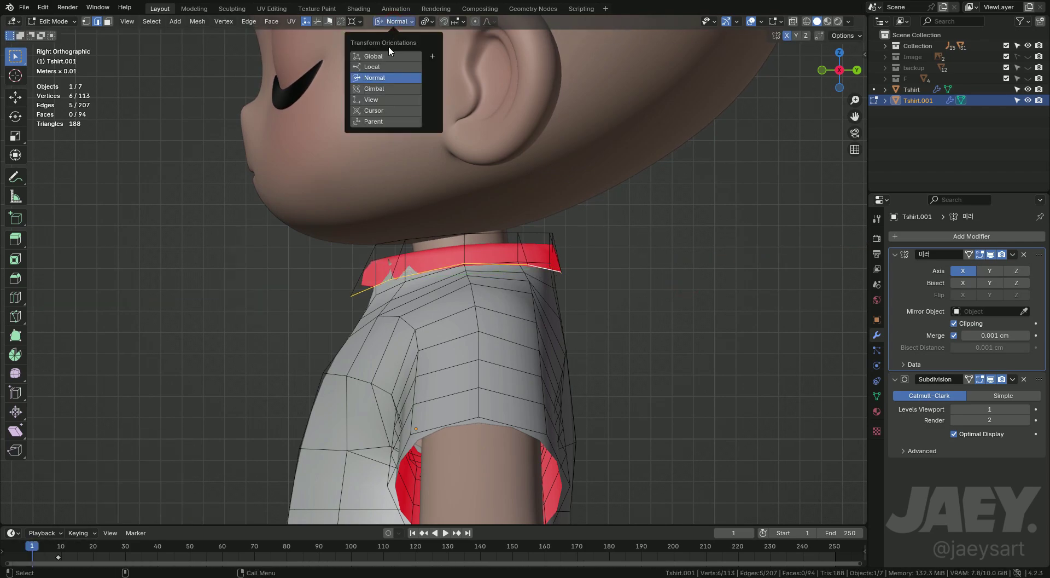
- Switch orientation back to Global and move the collar edge sideways along X
{"action": "key", "text": "ctrl+z"}
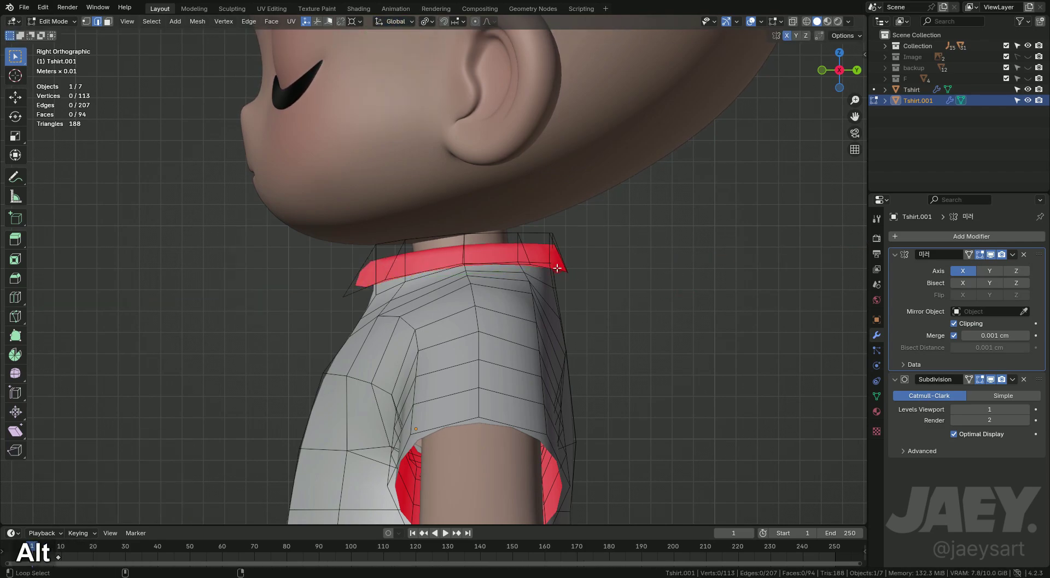
{"action": "key", "text": "s"}
{"action": "key", "text": "g"}
{"action": "key", "text": "y"}
{"action": "key", "text": "g"}
{"action": "key", "text": "x"}
{"action": "key", "text": "s"}
{"action": "key", "text": "x"}
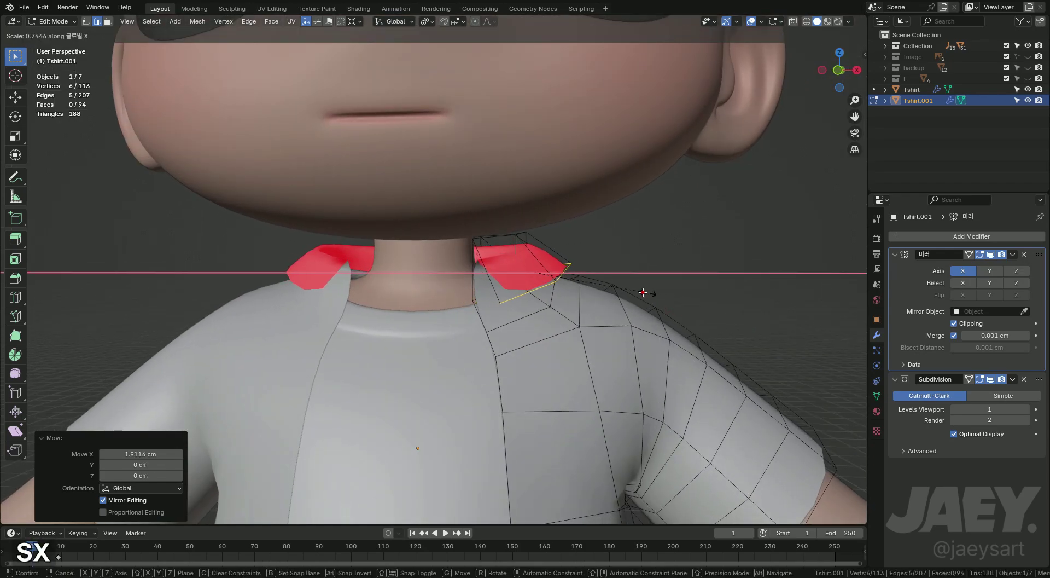
- Reposition the collar edge and its corner points along X, undoing one misplaced move
{"action": "key", "text": "`"}
{"action": "key", "text": "g"}
{"action": "key", "text": "x"}
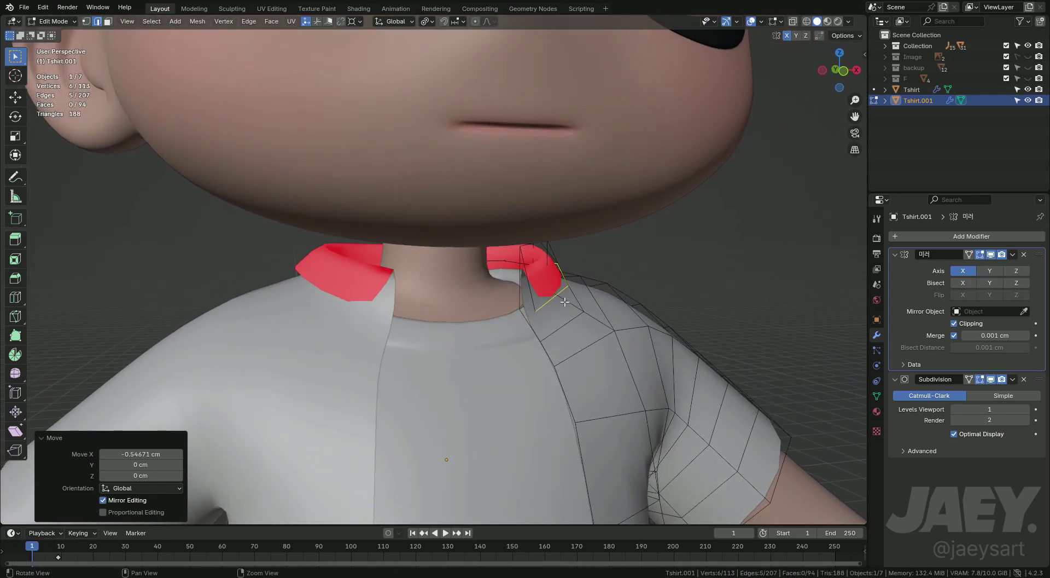
{"action": "key", "text": "1"}
{"action": "key", "text": "ctrl+z"}
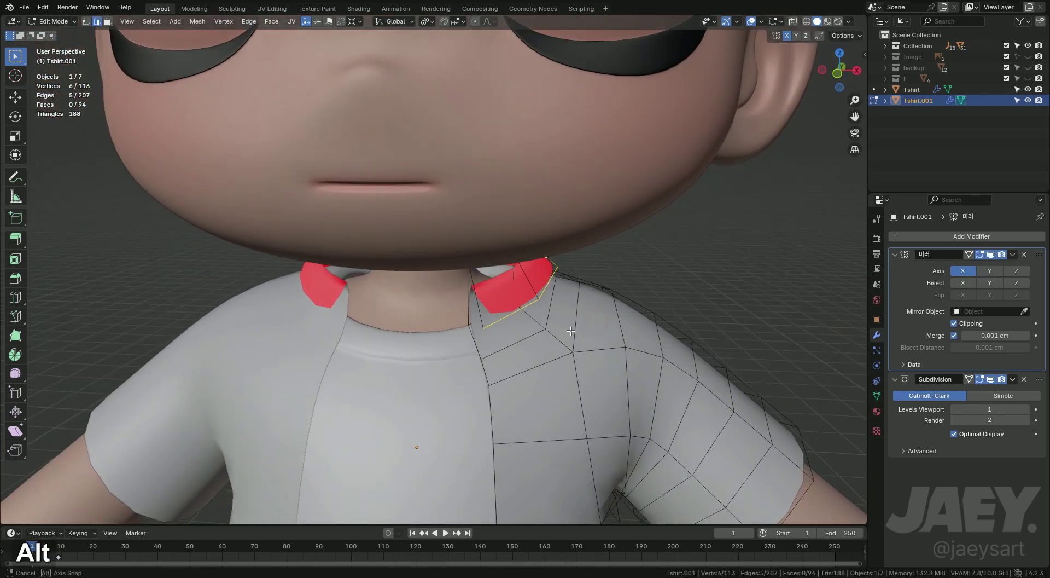
{"action": "key", "text": "s"}
{"action": "key", "text": "x"}
{"action": "key", "text": "g"}
{"action": "key", "text": "x"}
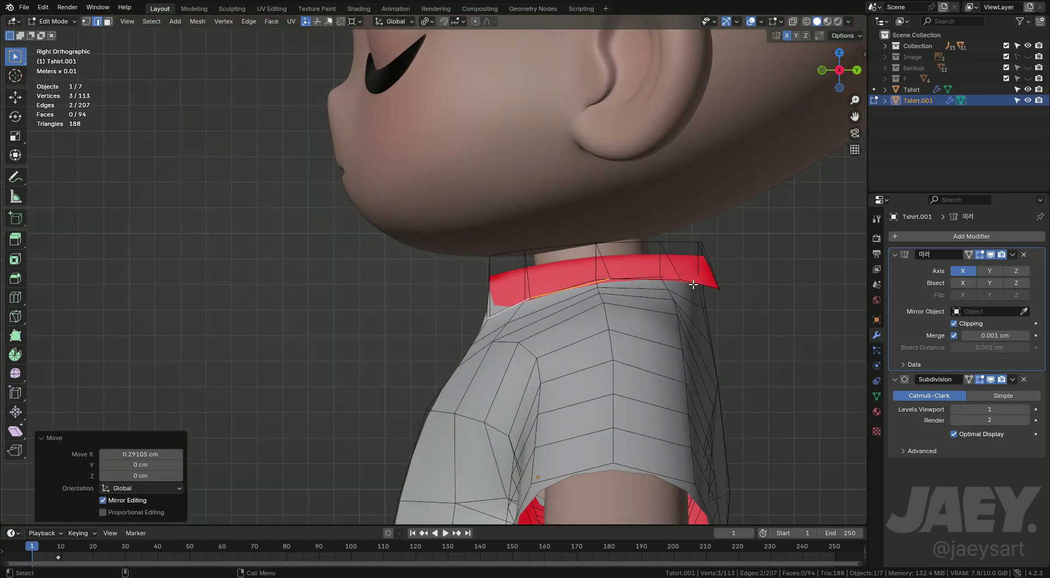
- Lower the collar edge along Z and narrow the collar on X so it hugs the neck
{"action": "key", "text": "g"}
{"action": "key", "text": "z"}
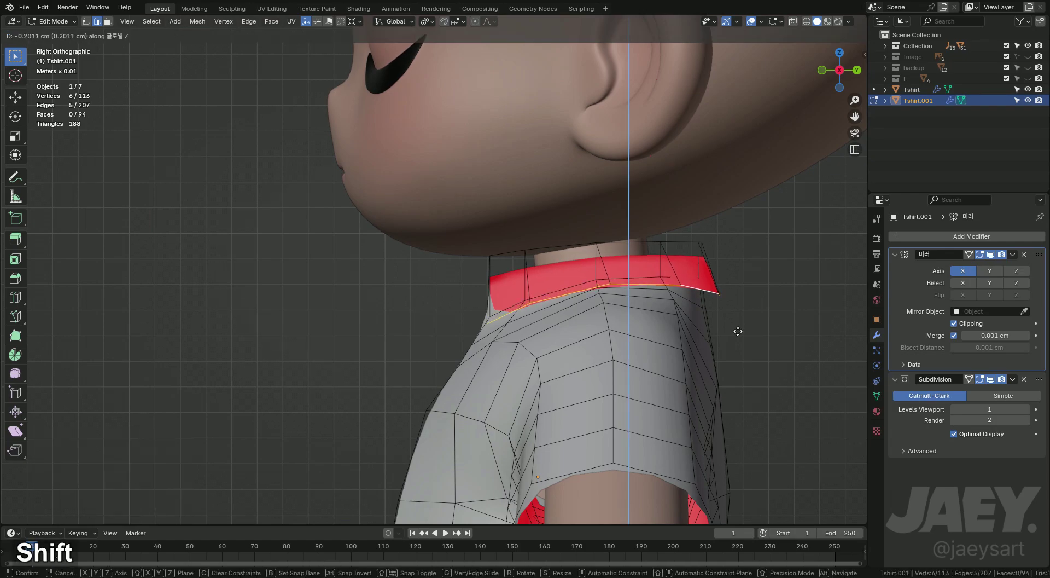
{"action": "key", "text": "s"}
{"action": "key", "text": "x"}
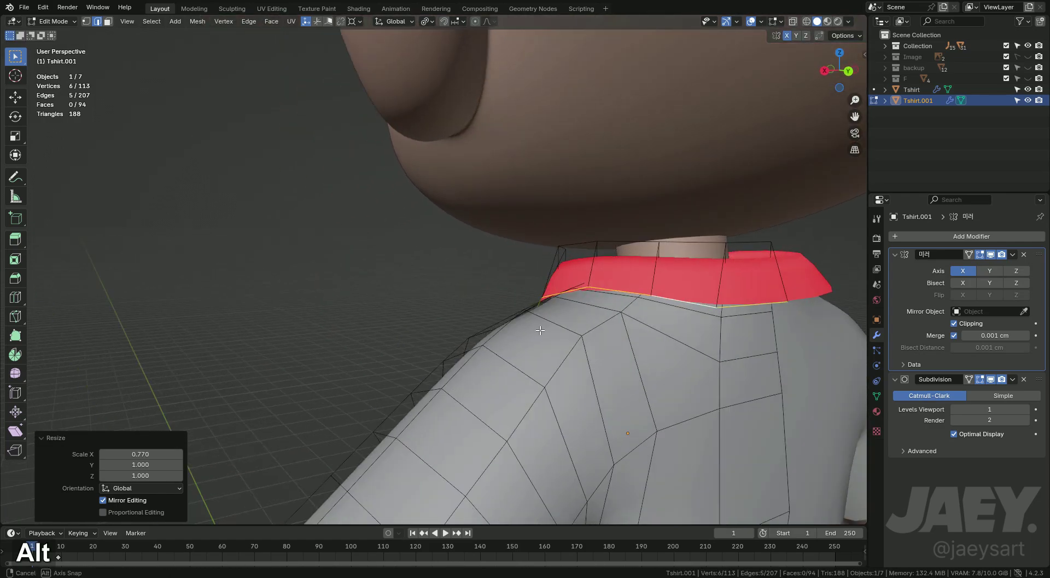
{"action": "middle_click", "coordinate": [706, 326]}
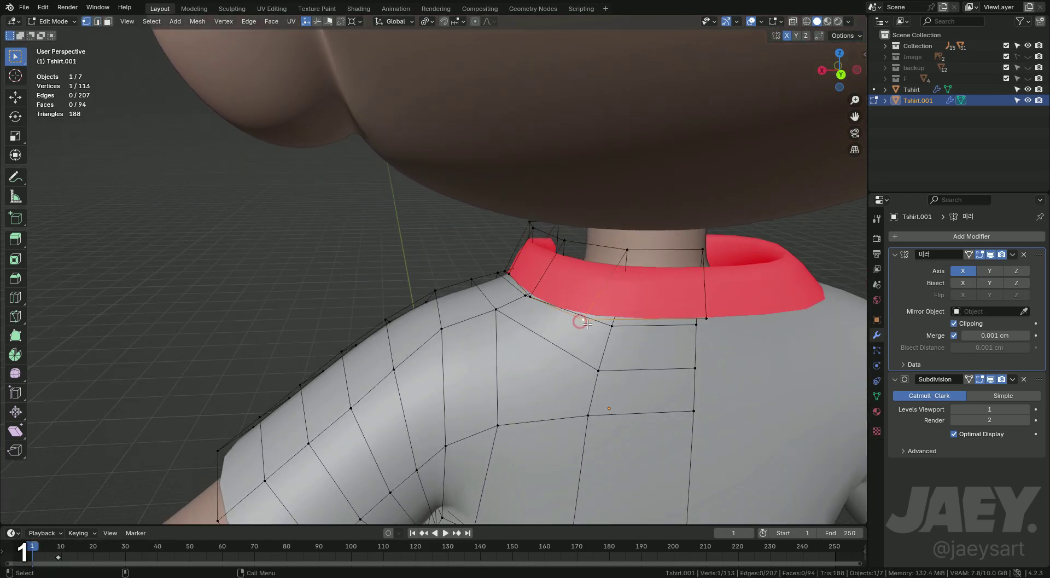
- Vertex-slide a collar corner along its edge with G G and preview the shirt in Object Mode
{"action": "key", "text": "g"}
{"action": "key", "text": "g"}
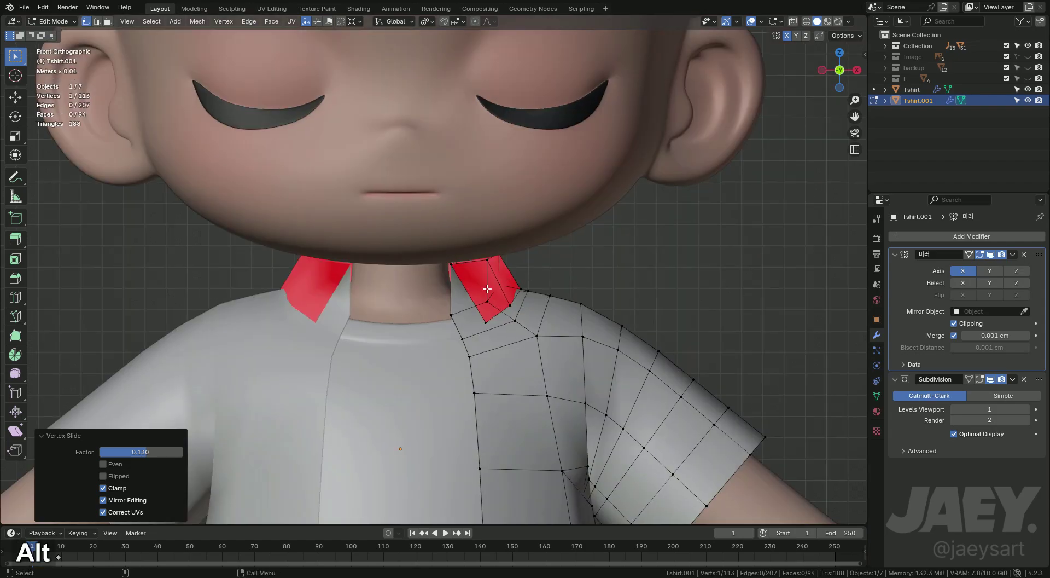
{"action": "key", "text": "Tab"}
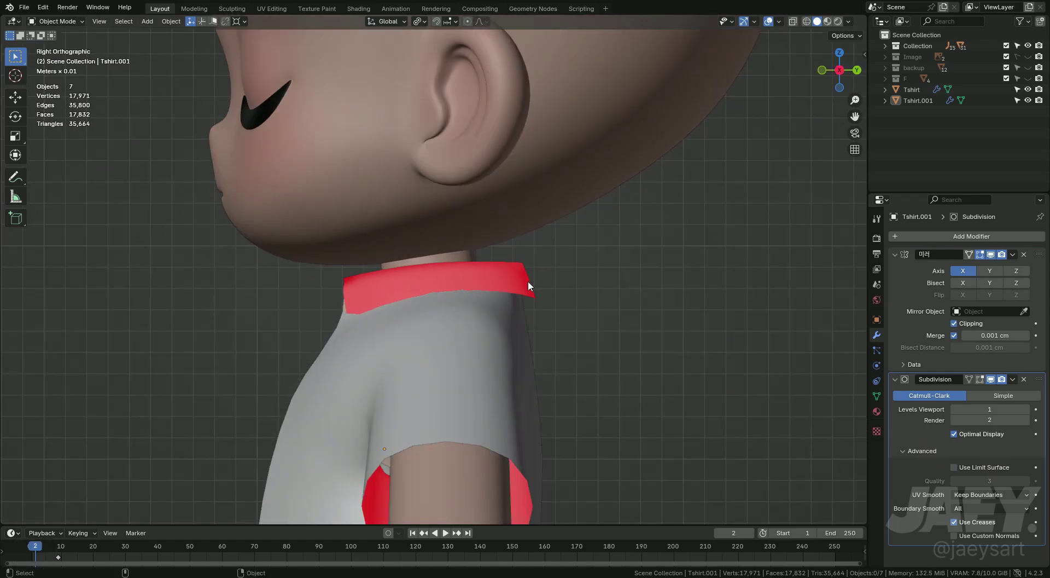
- Scale the collar's lower edge along Y closer to the shirt and undo an extra face
{"action": "key", "text": "Tab"}
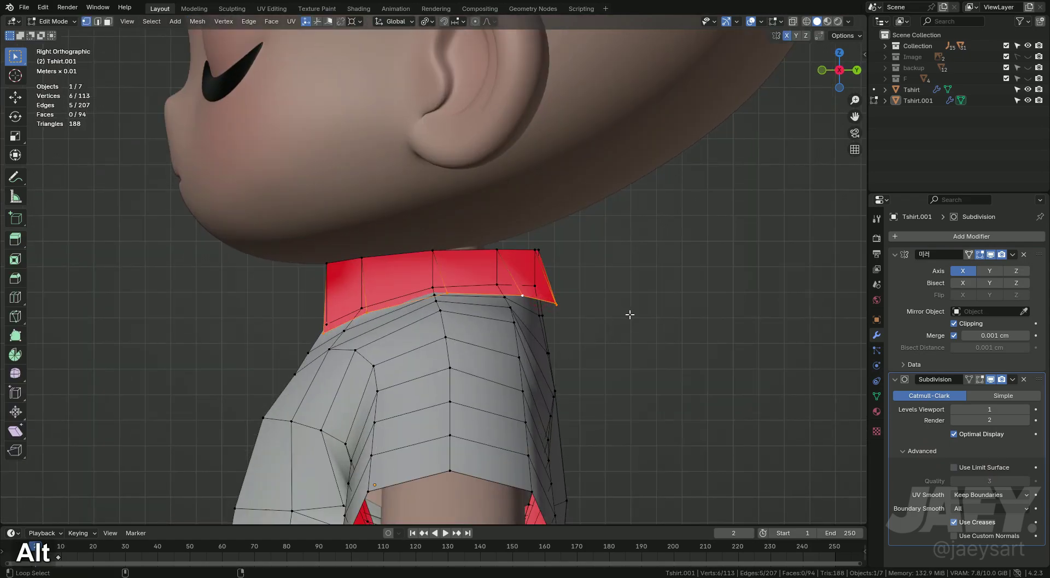
{"action": "key", "text": "s"}
{"action": "key", "text": "y"}
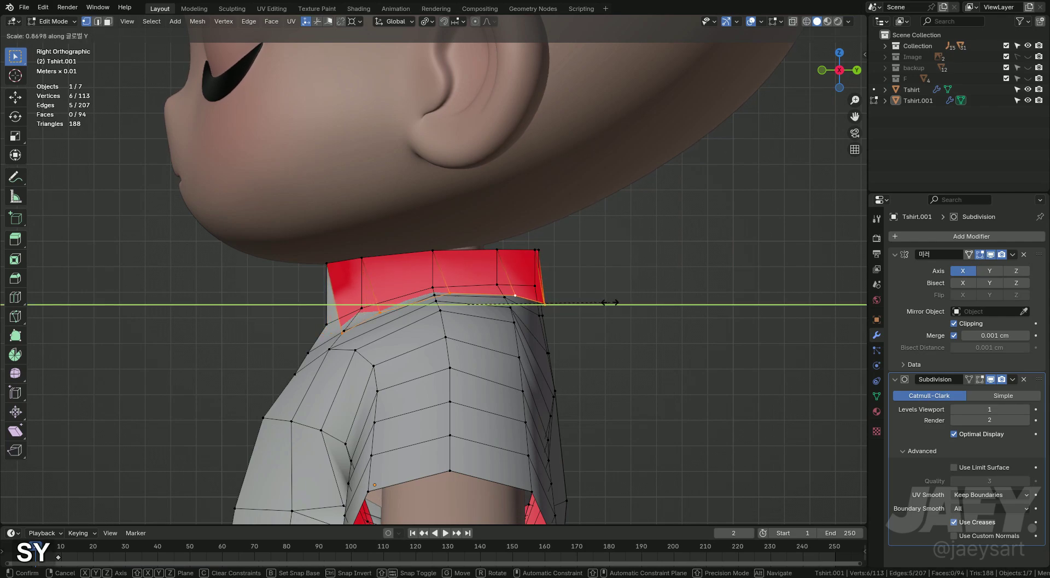
{"action": "key", "text": "g"}
{"action": "key", "text": "x"}
{"action": "key", "text": "z"}
{"action": "key", "text": "f"}
{"action": "key", "text": "y"}
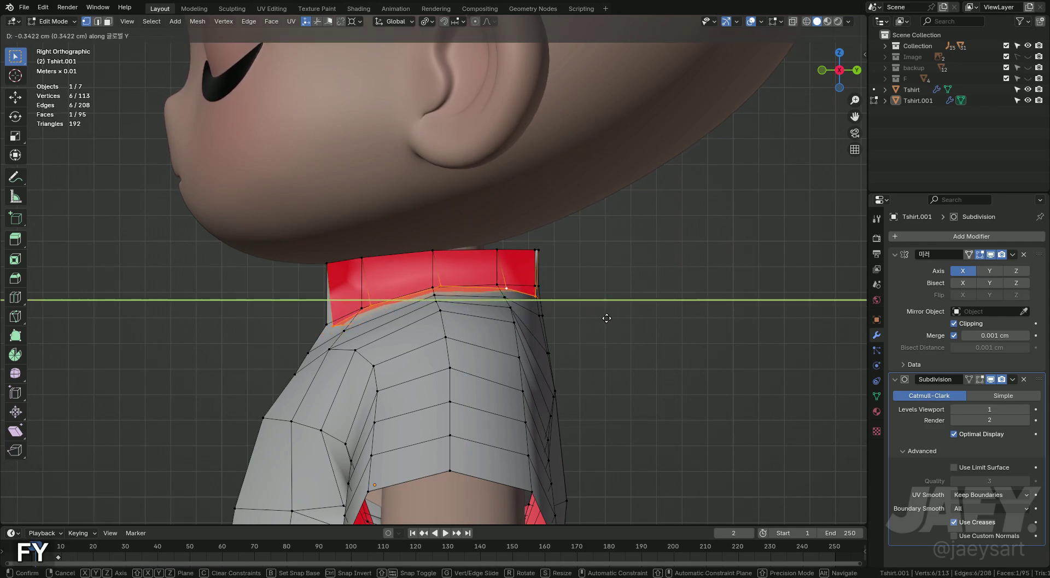
{"action": "key", "text": "s"}
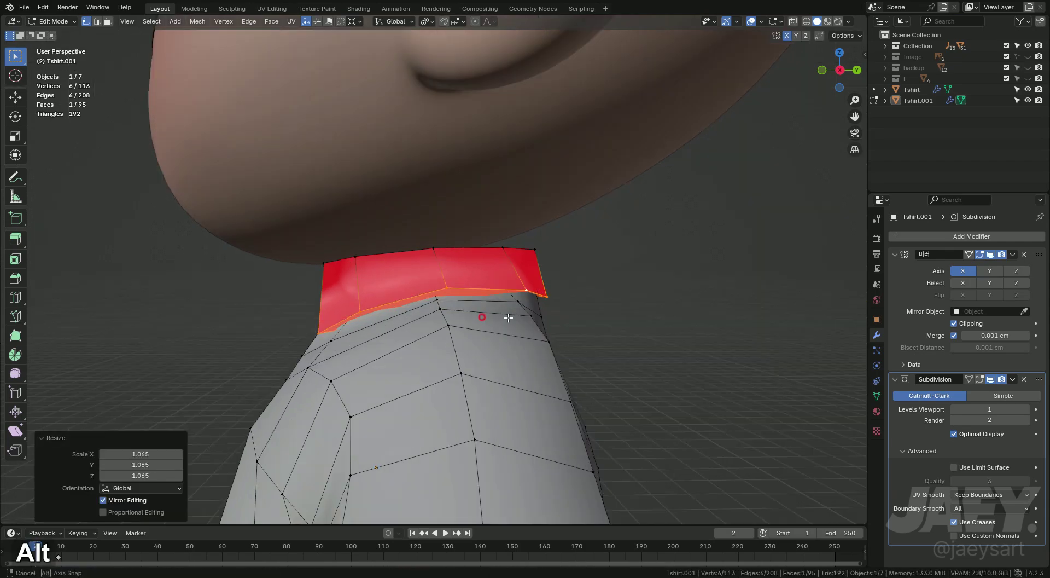
{"action": "key", "text": "ctrl+z"}
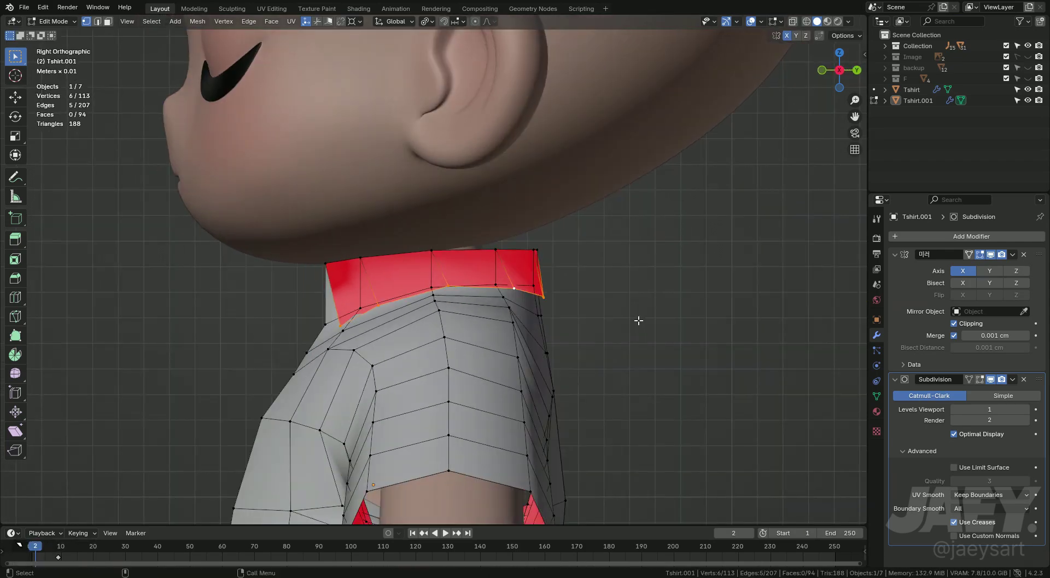
- Slide several collar corner vertices along their edges with G G, undoing misplaced slides
{"action": "key", "text": "1"}
{"action": "key", "text": "h"}
{"action": "key", "text": "h"}
{"action": "key", "text": "ctrl+z"}
{"action": "key", "text": "g"}
{"action": "key", "text": "g"}
{"action": "key", "text": "g"}
{"action": "key", "text": "g"}
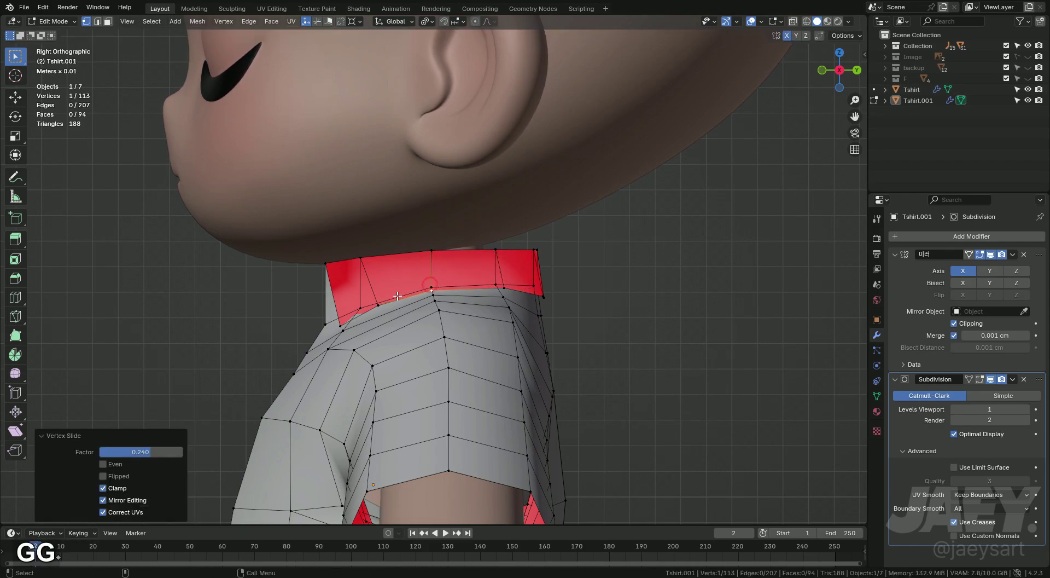
{"action": "key", "text": "g"}
{"action": "key", "text": "g"}
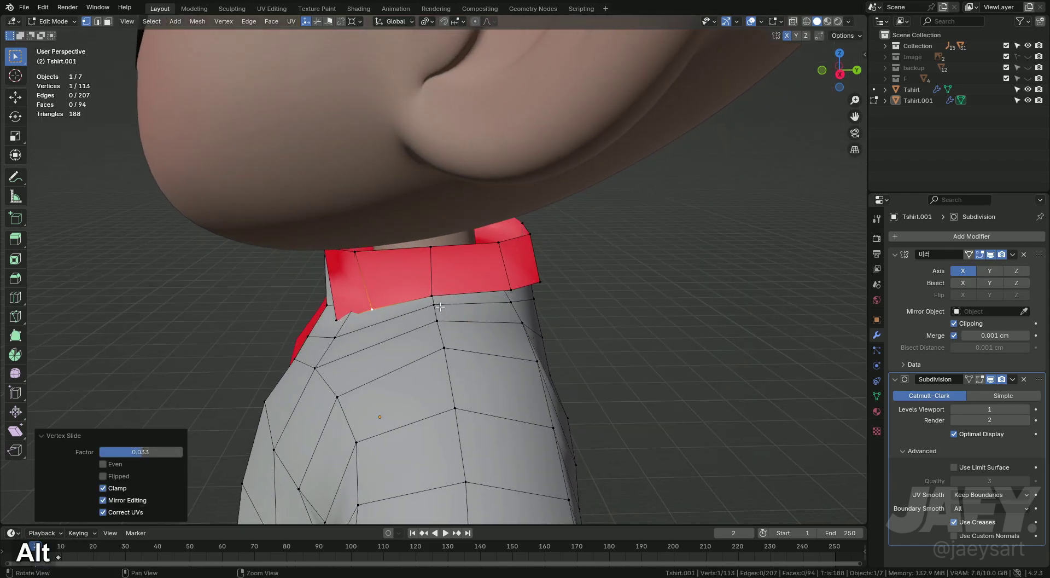
{"action": "key", "text": "ctrl+z"}
{"action": "key", "text": "g"}
{"action": "key", "text": "g"}
{"action": "key", "text": "2"}
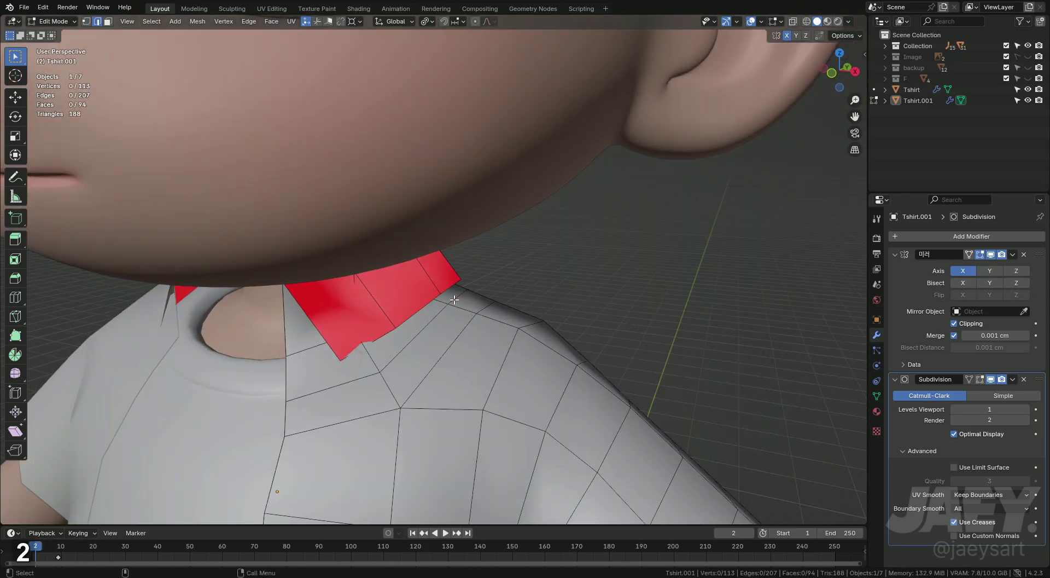
{"action": "key", "text": "s"}
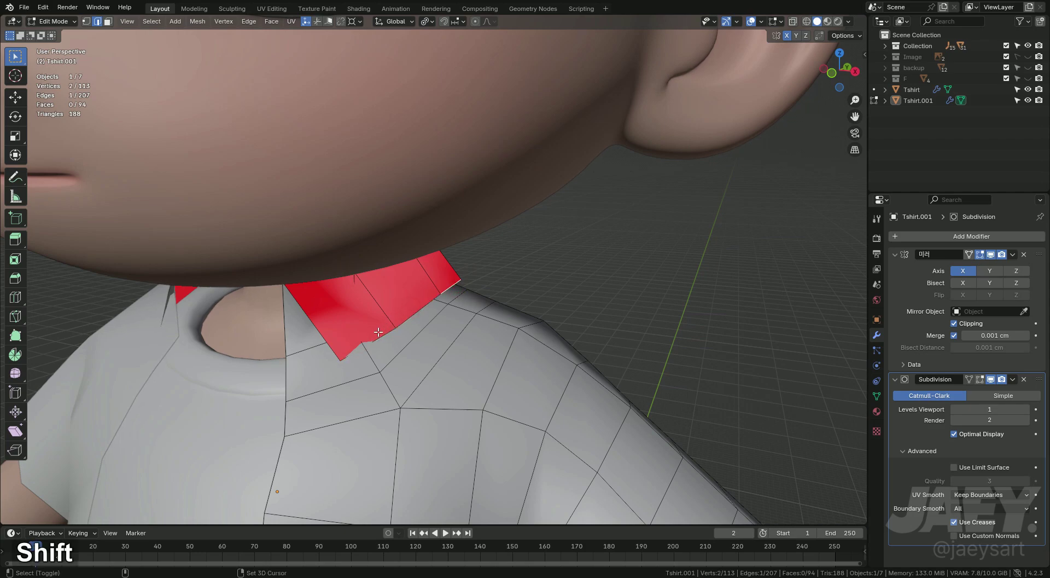
- Stretch collar vertices along X and vertex-slide one into place with G G
{"action": "key", "text": "s"}
{"action": "key", "text": "x"}
{"action": "type", "text": "sxgx"}
{"action": "type", "text": "sx"}
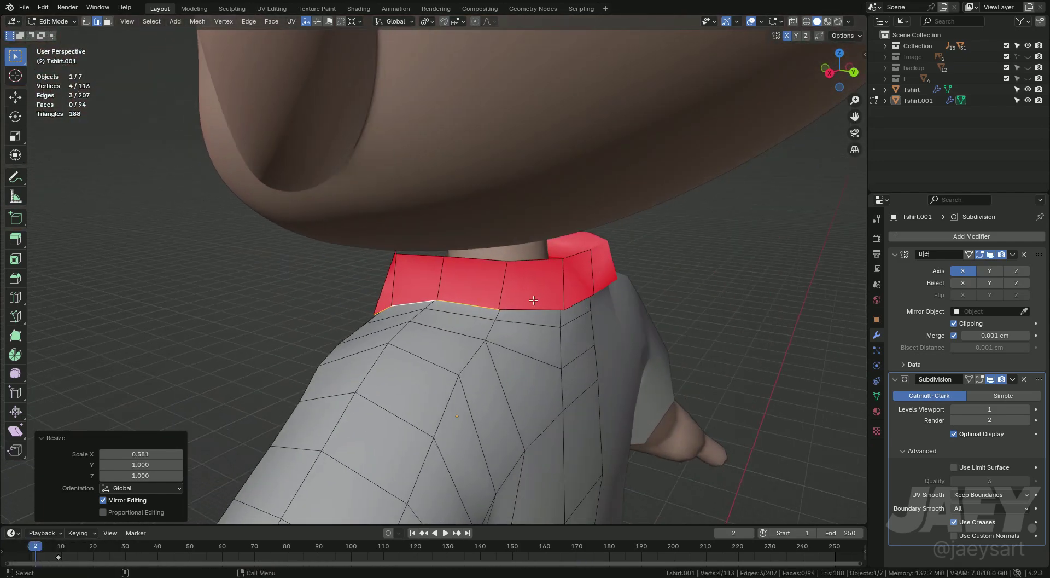
{"action": "type", "text": "1gg"}
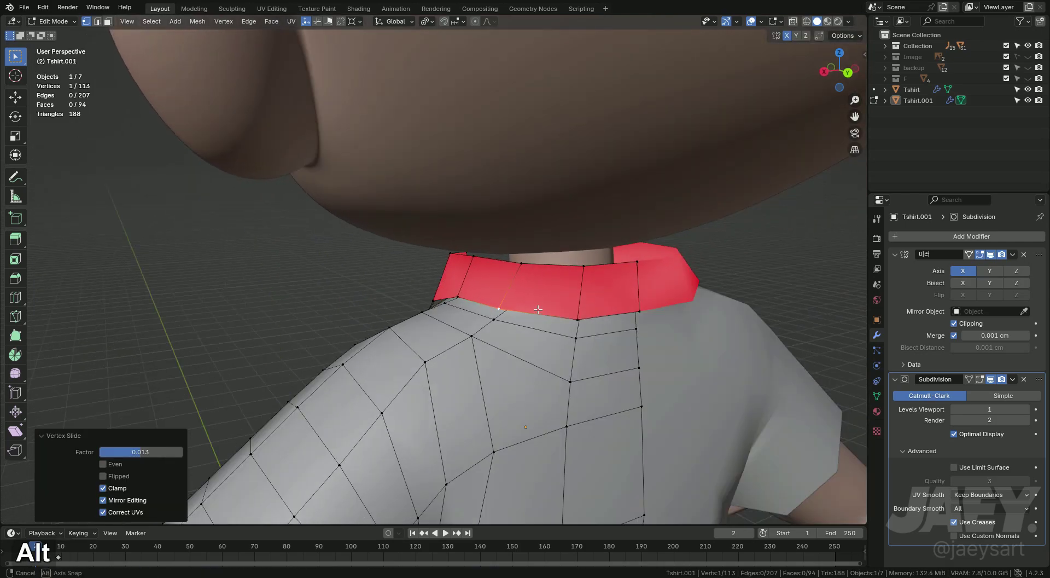
- From the Right view, lower the collar's top edge along Z and nudge it front-to-back
{"action": "key", "text": "2"}
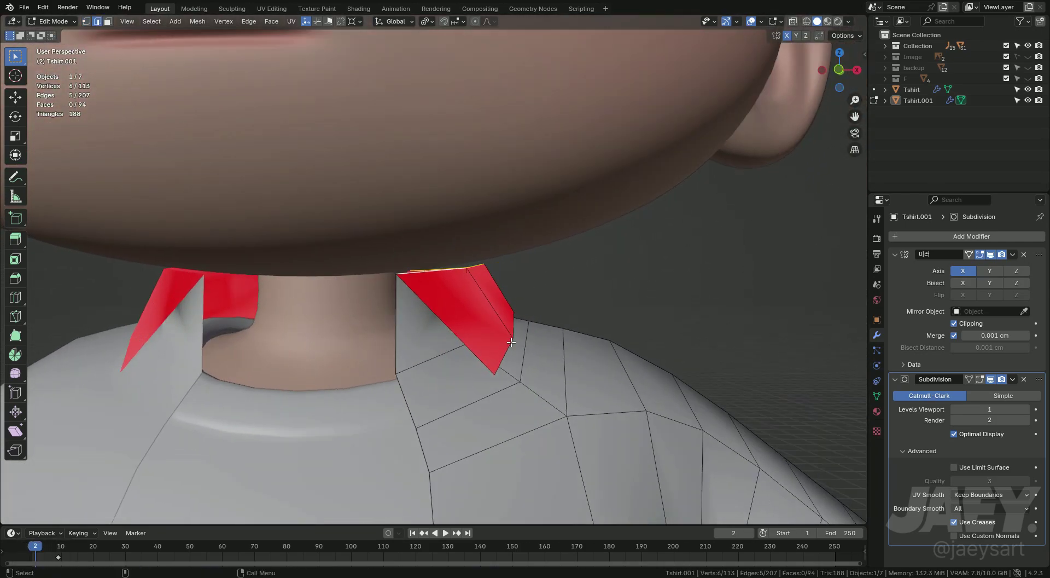
{"action": "key", "text": "g"}
{"action": "key", "text": "z"}
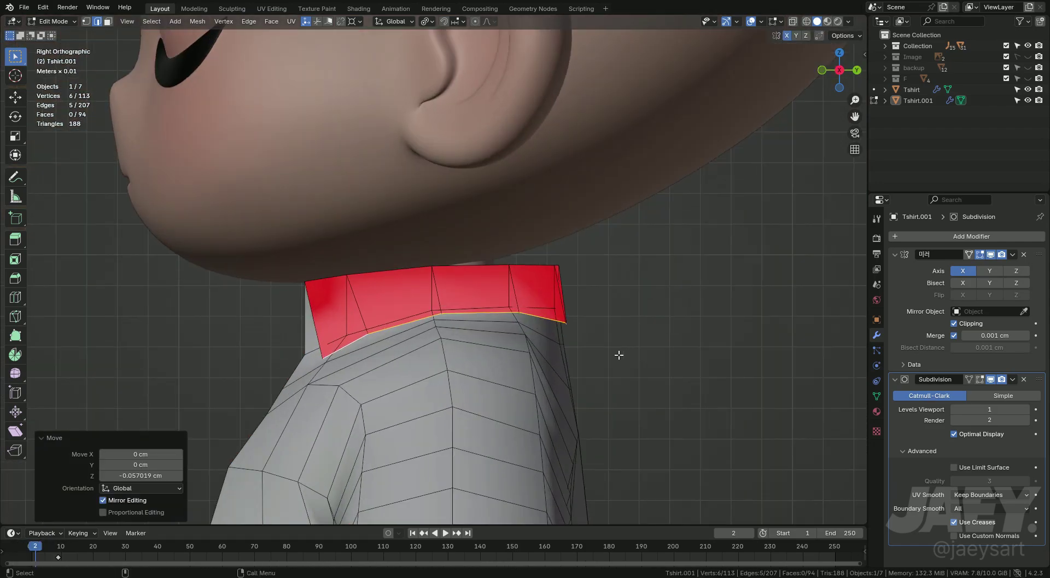
{"action": "key", "text": "y"}
{"action": "key", "text": "g"}
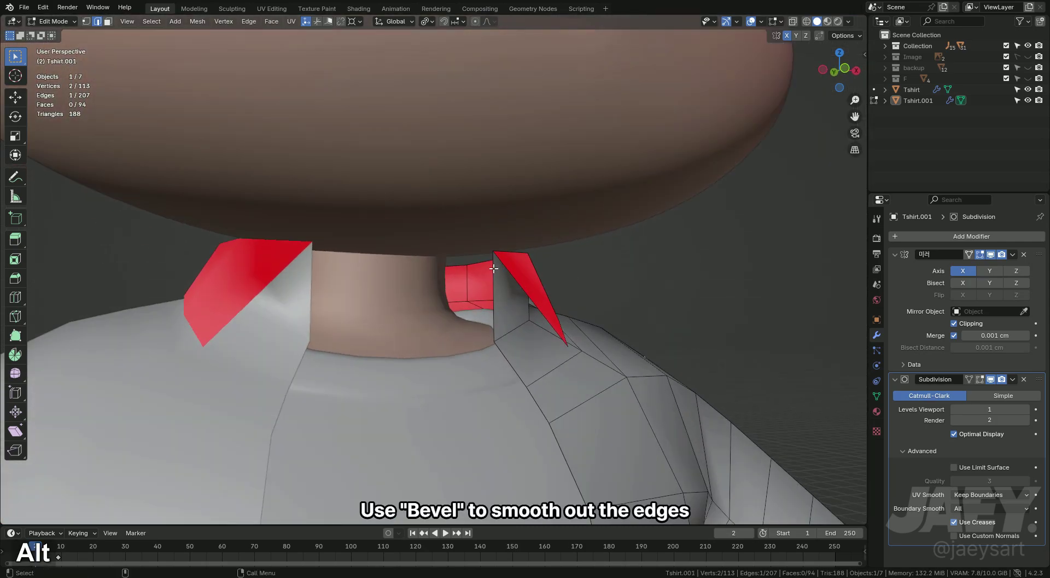
- Try bevels on the front-opening corner edge, undo them, and slide the edge vertically on Z instead
{"action": "middle_click", "coordinate": [481, 312]}
{"action": "key", "text": "ctrl+b"}
{"action": "key", "text": "ctrl+z"}
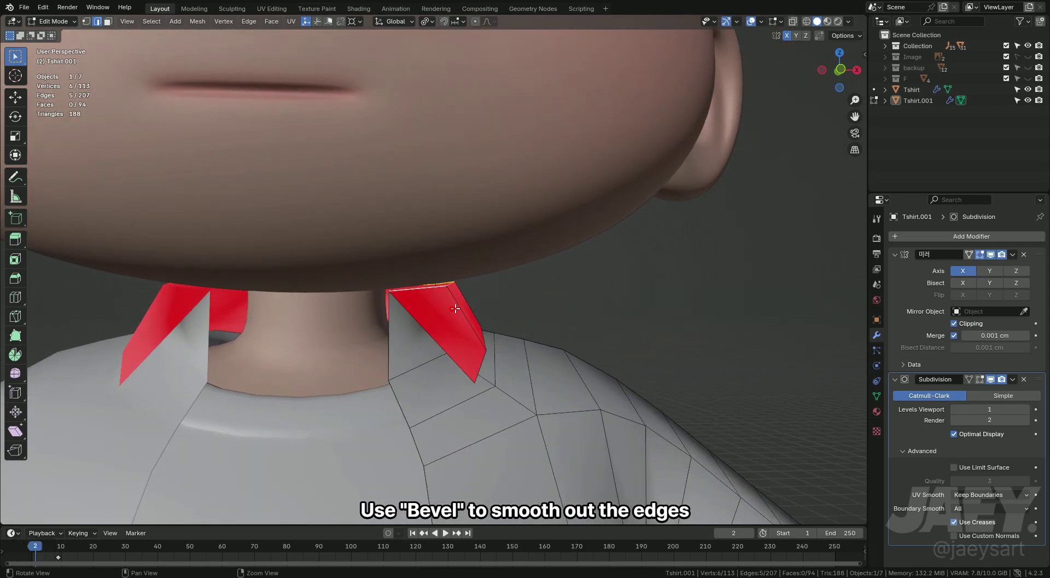
{"action": "key", "text": "ctrl+b"}
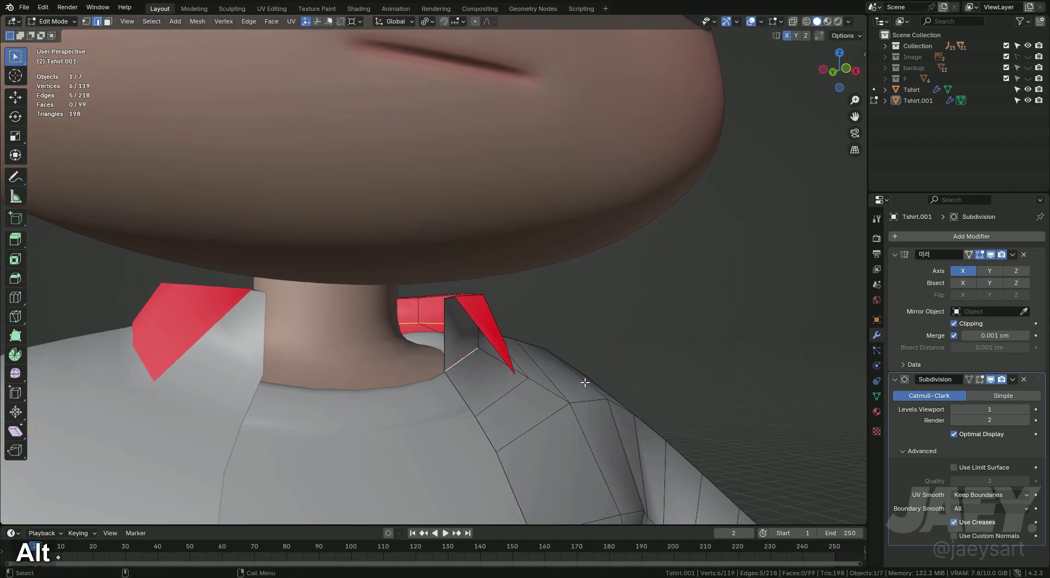
{"action": "key", "text": "ctrl+b"}
{"action": "key", "text": "ctrl+z"}
{"action": "key", "text": "g"}
{"action": "key", "text": "z"}
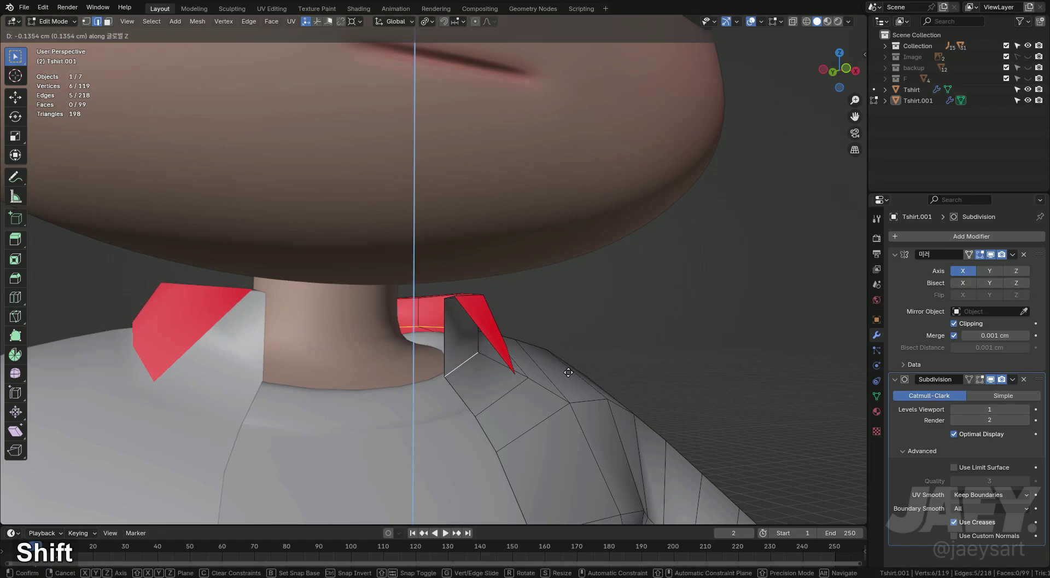
- Bevel the collar-to-opening corner edge smooth and view the open shirt in Object Mode
{"action": "key", "text": "ctrl+b"}
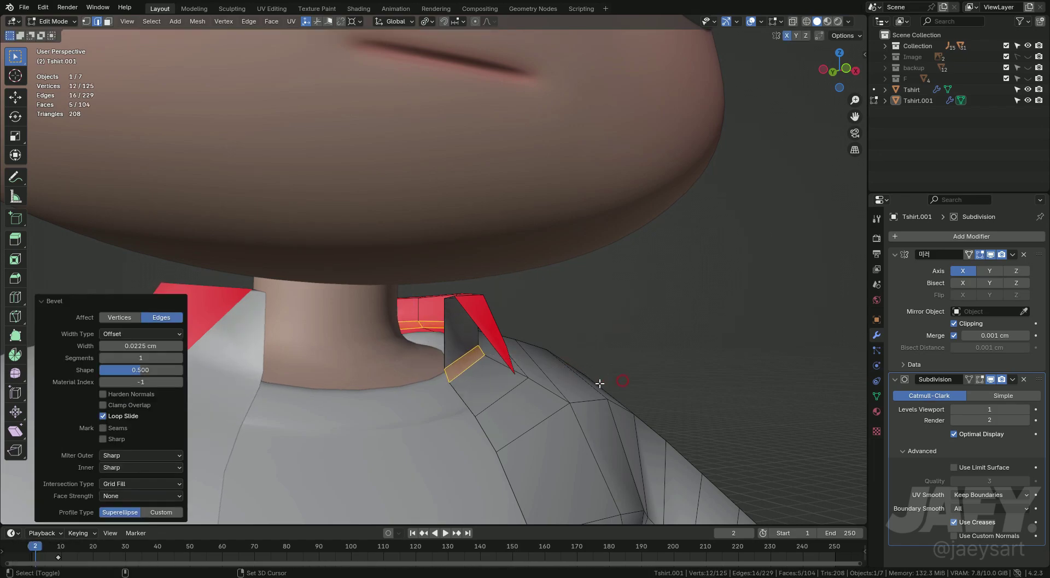
{"action": "key", "text": "Tab"}
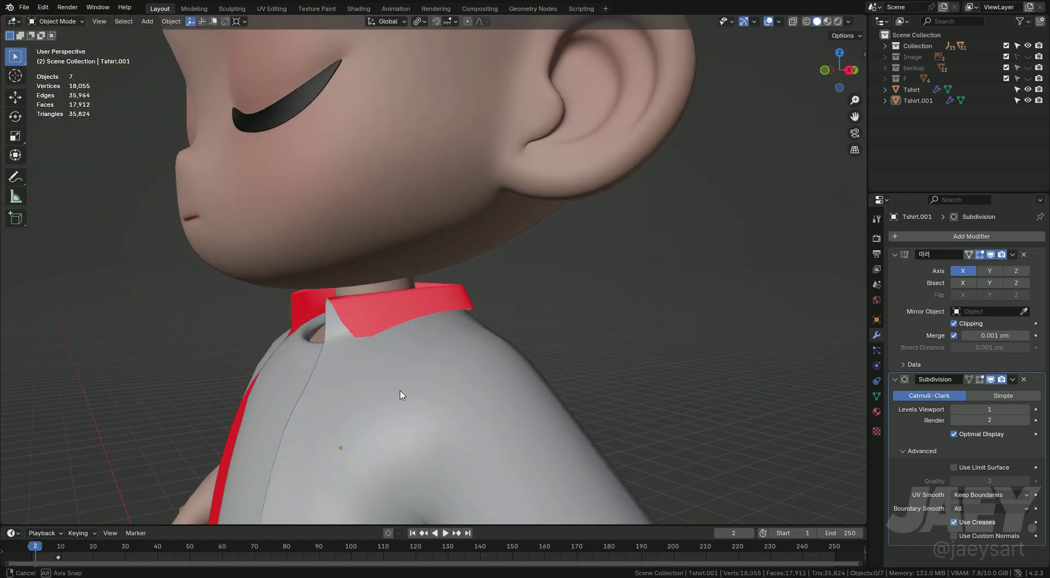
{"action": "middle_click", "coordinate": [387, 306]}
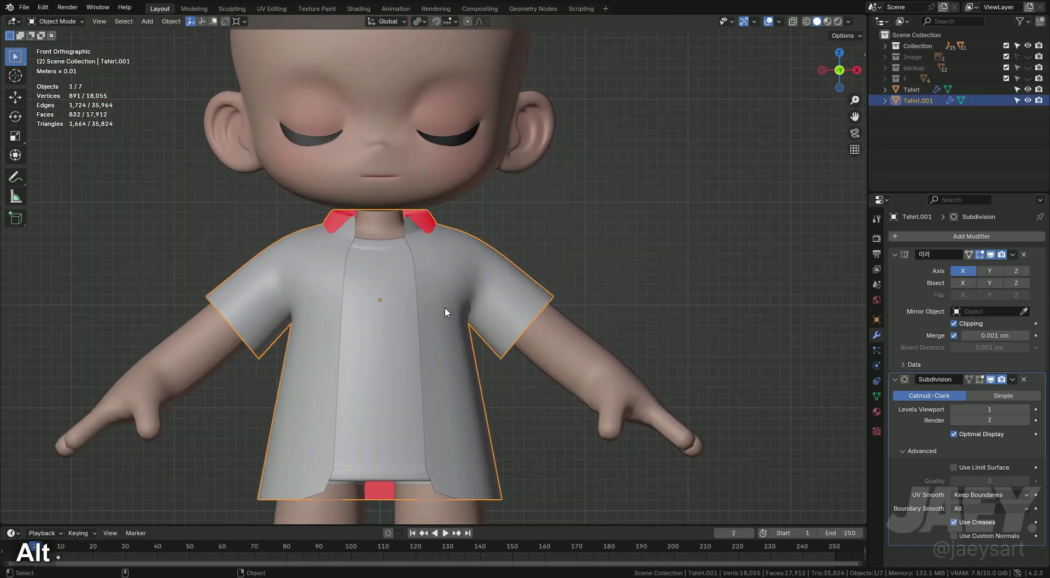
- Back in Edit Mode, undo the bevel and trial-move the collar corner vertex on Z in side view
{"action": "key", "text": "Tab"}
{"action": "key", "text": "a"}
{"action": "middle_click", "coordinate": [482, 314]}
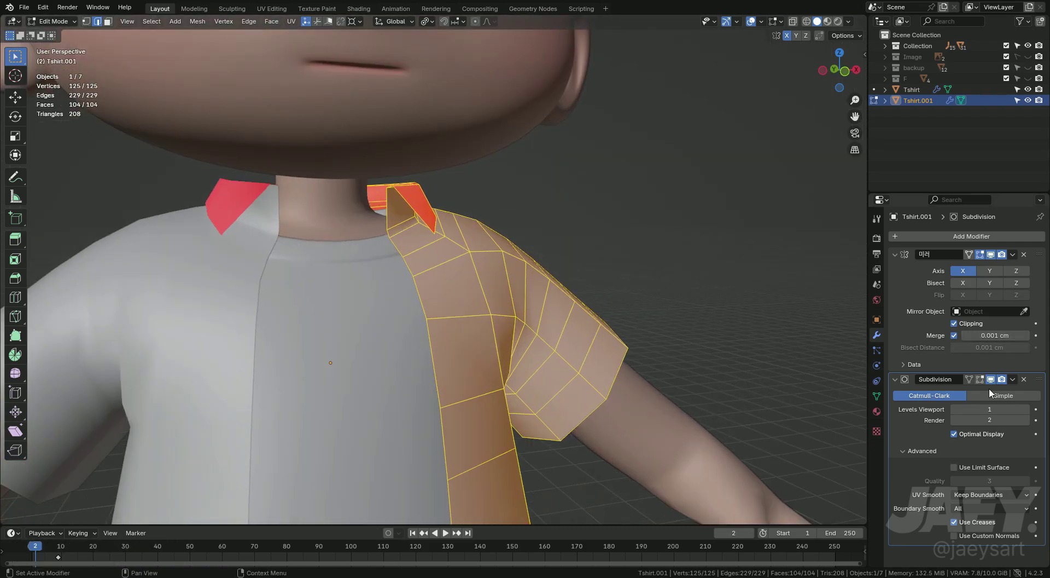
{"action": "key", "text": "ctrl+z"}
{"action": "key", "text": "1"}
{"action": "key", "text": "g"}
{"action": "key", "text": "z"}
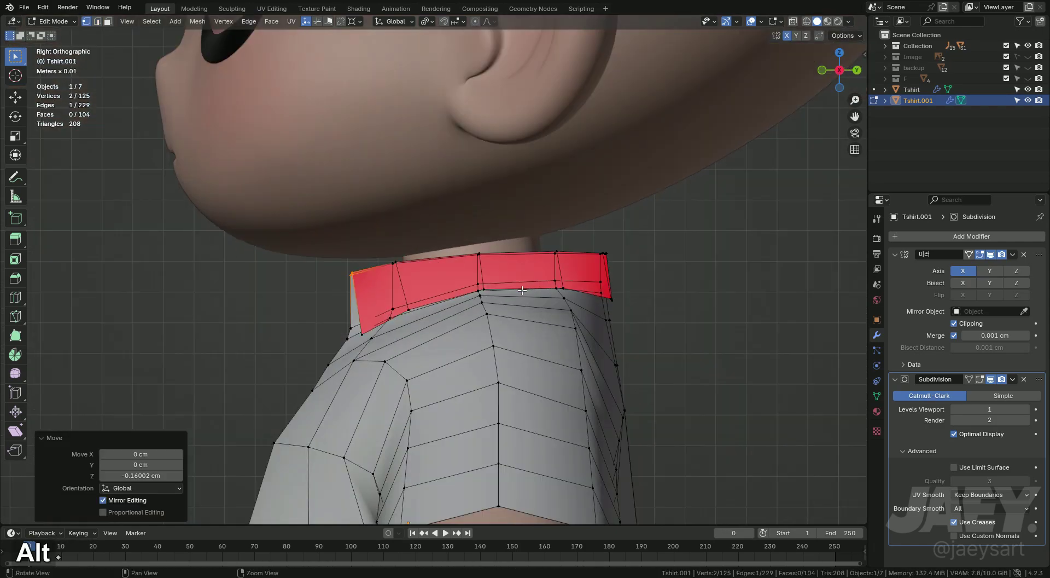
{"action": "middle_click", "coordinate": [520, 293]}
- Trial-scale the collar top edge on Z, undo it, then merge the collar's corner edge down to 99 faces
{"action": "key", "text": "2"}
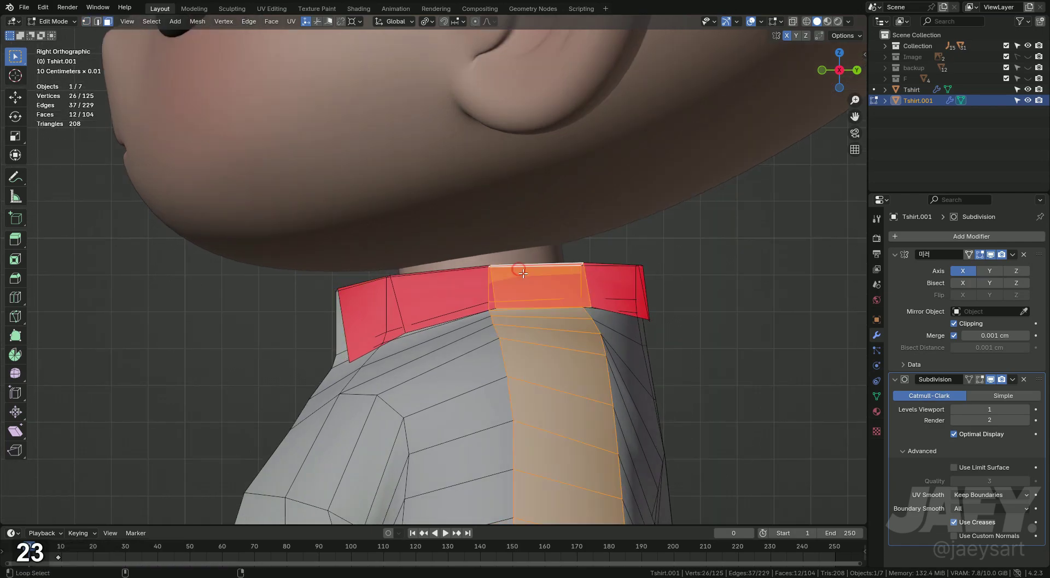
{"action": "key", "text": "3"}
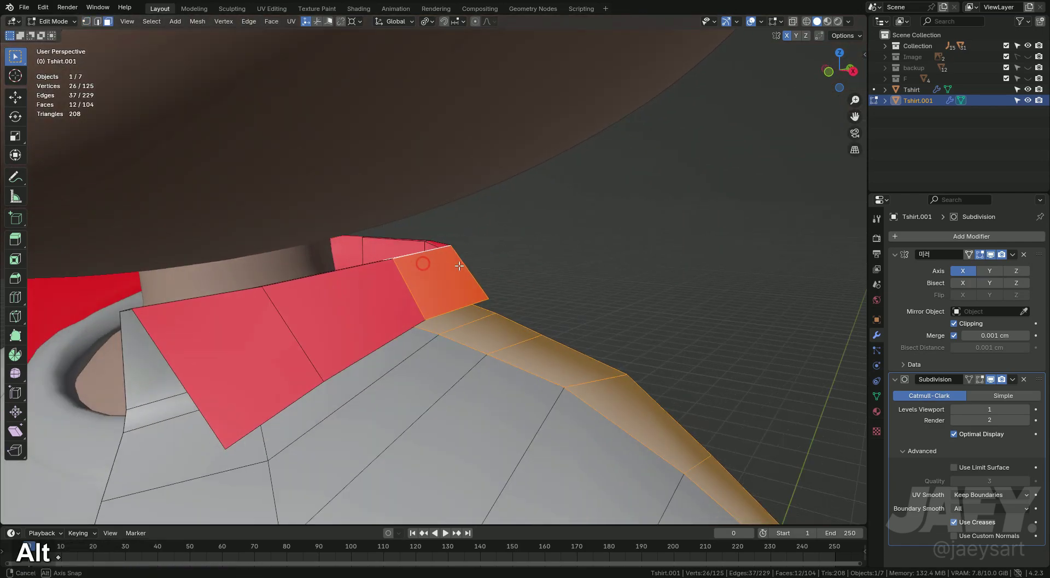
{"action": "middle_click", "coordinate": [516, 272]}
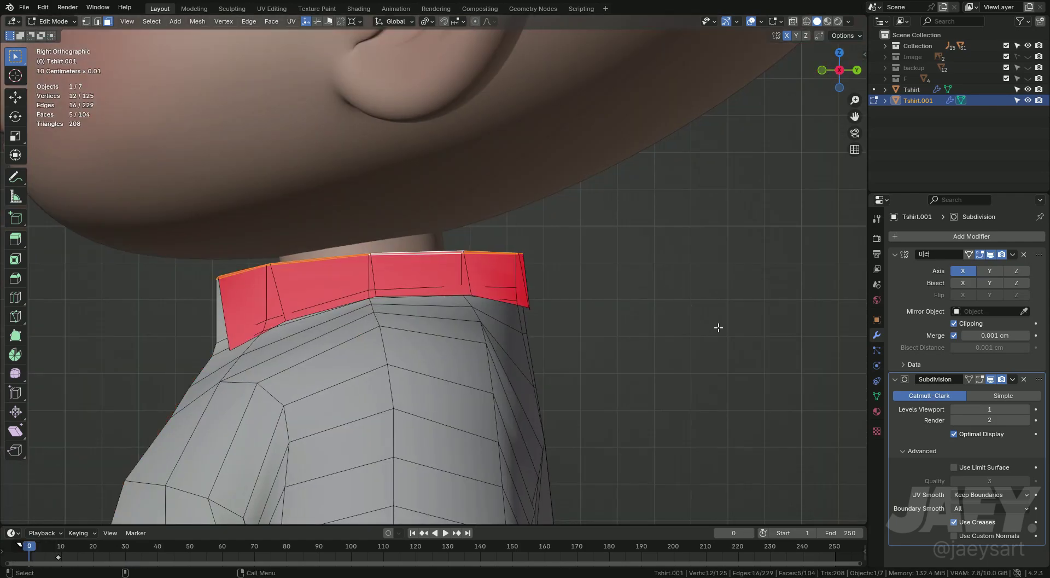
{"action": "key", "text": "s"}
{"action": "key", "text": "z"}
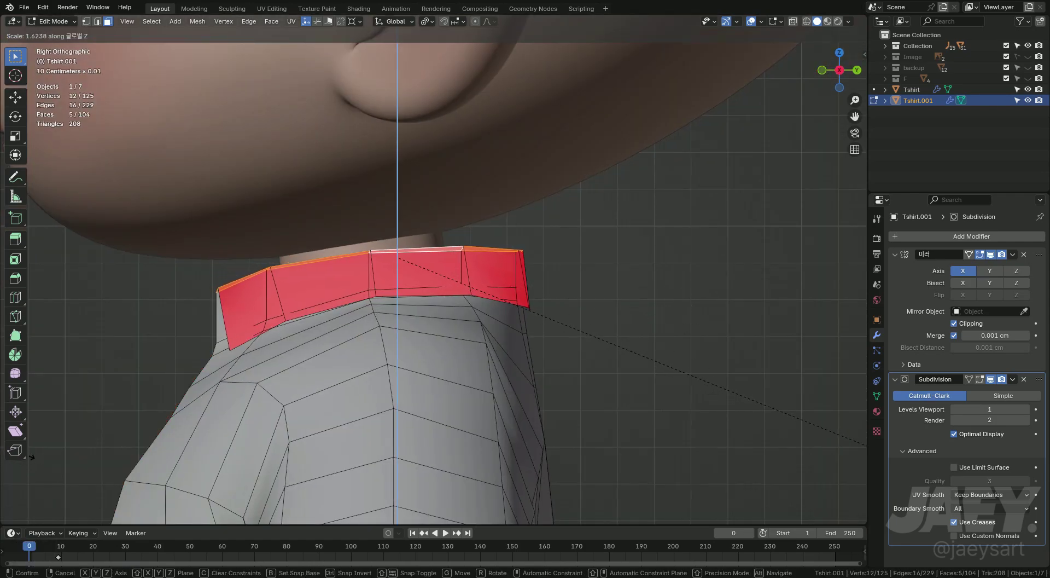
{"action": "key", "text": "ctrl+z"}
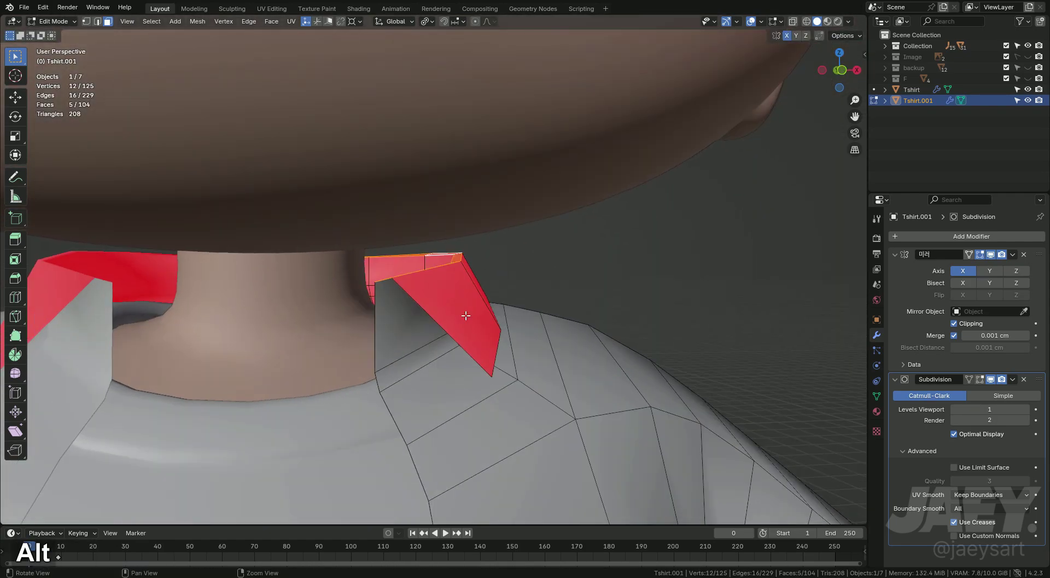
{"action": "key", "text": "2"}
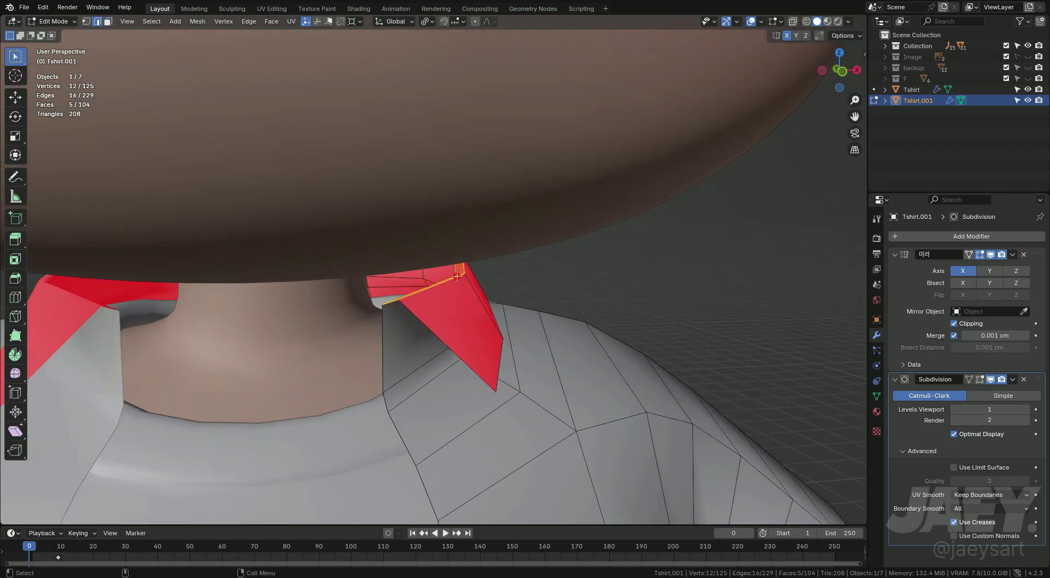
{"action": "key", "text": "m"}
{"action": "type", "text": "2"}
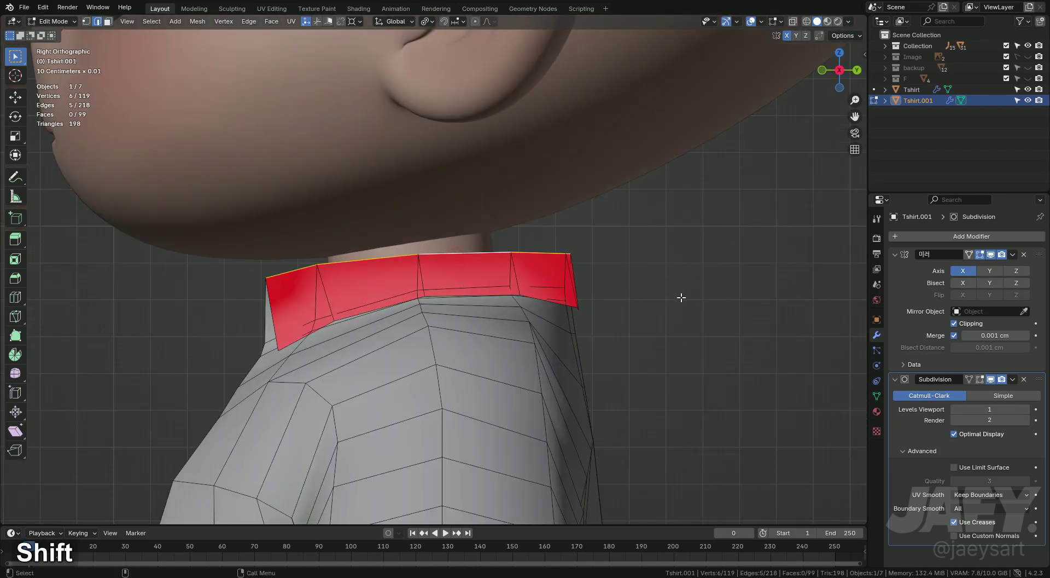
- Scale the collar's front edges on Z and X, then edge-slide the lower collar edge along the shirt
{"action": "key", "text": "s"}
{"action": "key", "text": "z"}
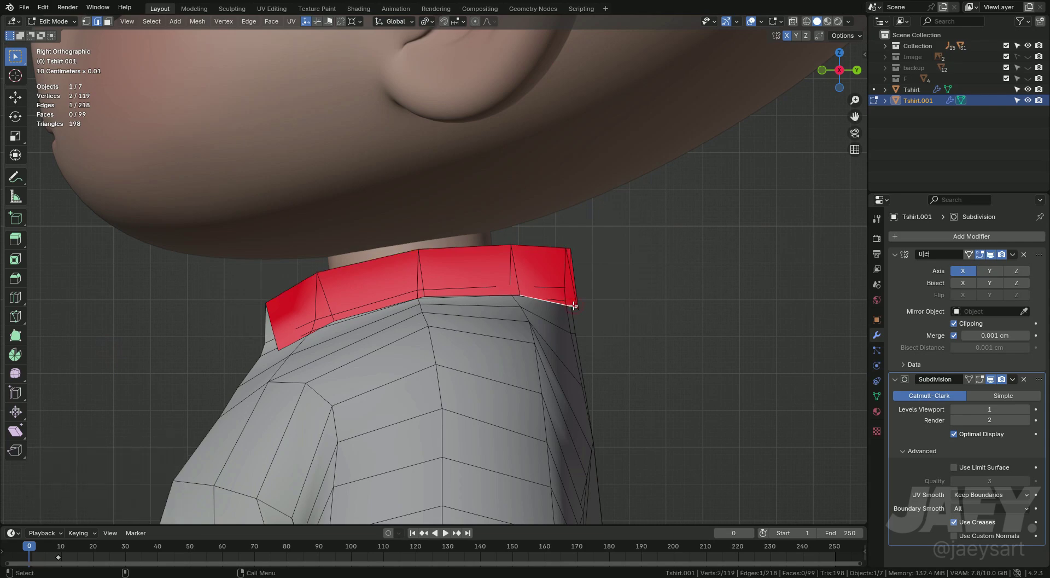
{"action": "key", "text": "s"}
{"action": "key", "text": "x"}
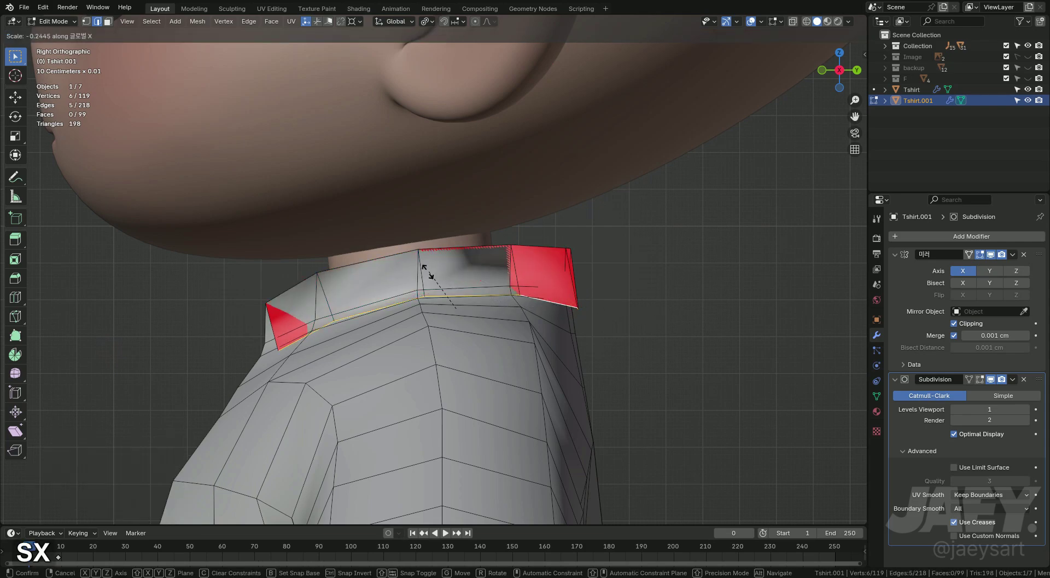
{"action": "key", "text": "ctrl+z"}
{"action": "key", "text": "s"}
{"action": "key", "text": "z"}
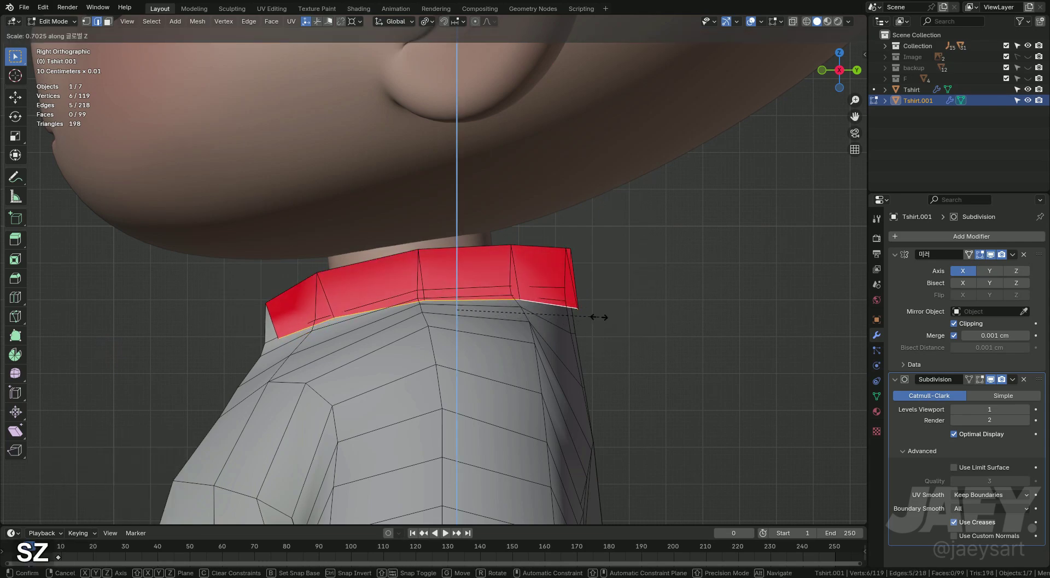
{"action": "key", "text": "g"}
{"action": "key", "text": "g"}
{"action": "key", "text": "z"}
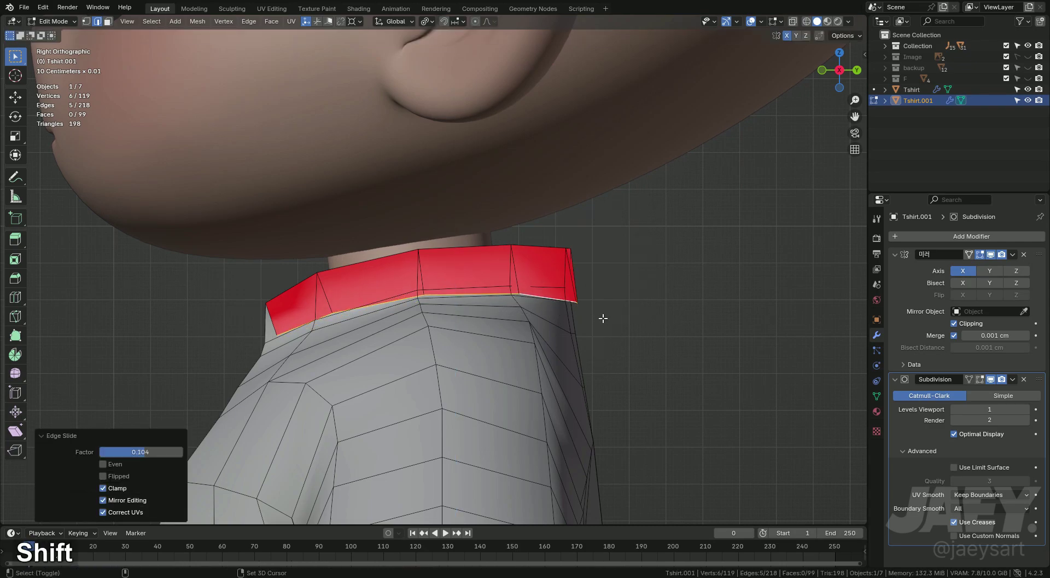
- From front view, scale the collar end on Z, move it on Z and Y with X-ray on to reach hidden vertices
{"action": "key", "text": "1"}
{"action": "key", "text": "s"}
{"action": "type", "text": "z"}
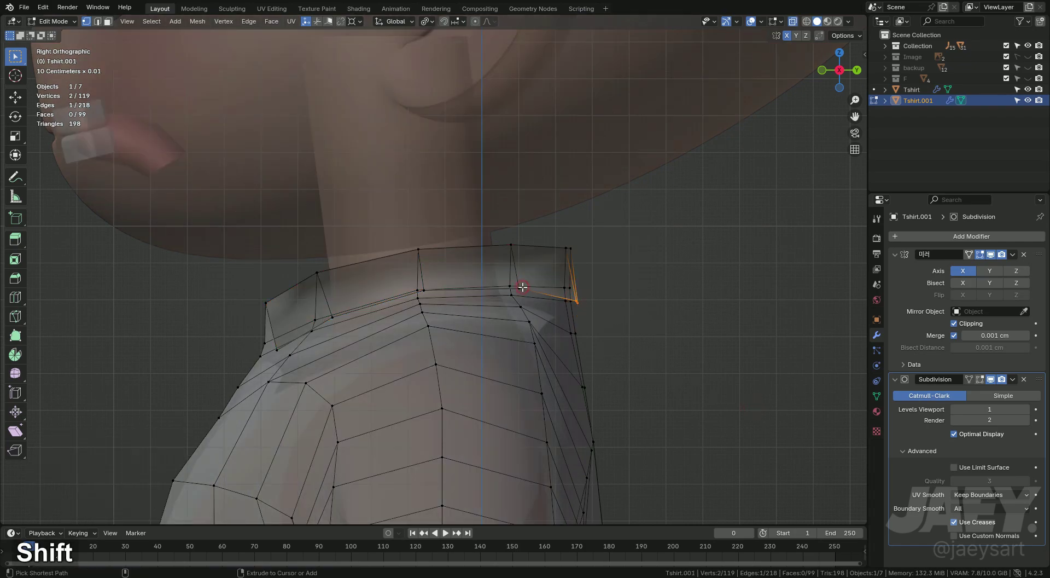
{"action": "key", "text": "s"}
{"action": "key", "text": "z"}
{"action": "key", "text": "g"}
{"action": "key", "text": "z"}
{"action": "key", "text": "alt+z"}
{"action": "key", "text": "g"}
{"action": "key", "text": "y"}
- Edge-slide the flap vertex and nudge it up on Z so the collar end forms a pointed wedge
{"action": "key", "text": "1"}
{"action": "key", "text": "g"}
{"action": "key", "text": "g"}
{"action": "key", "text": "g"}
{"action": "type", "text": "1gz"}
{"action": "key", "text": "alt+z"}
{"action": "key", "text": "alt+z"}
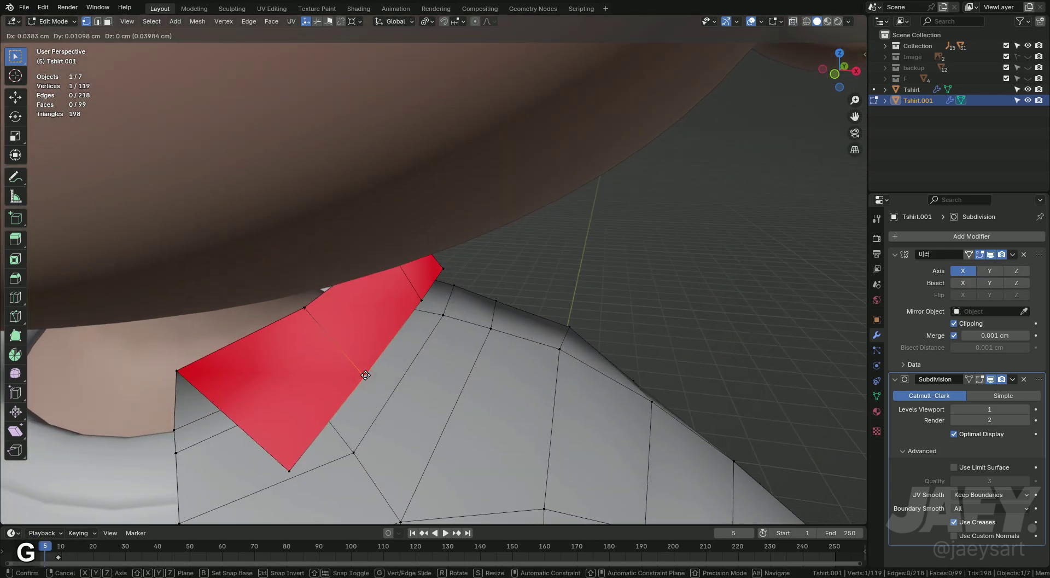
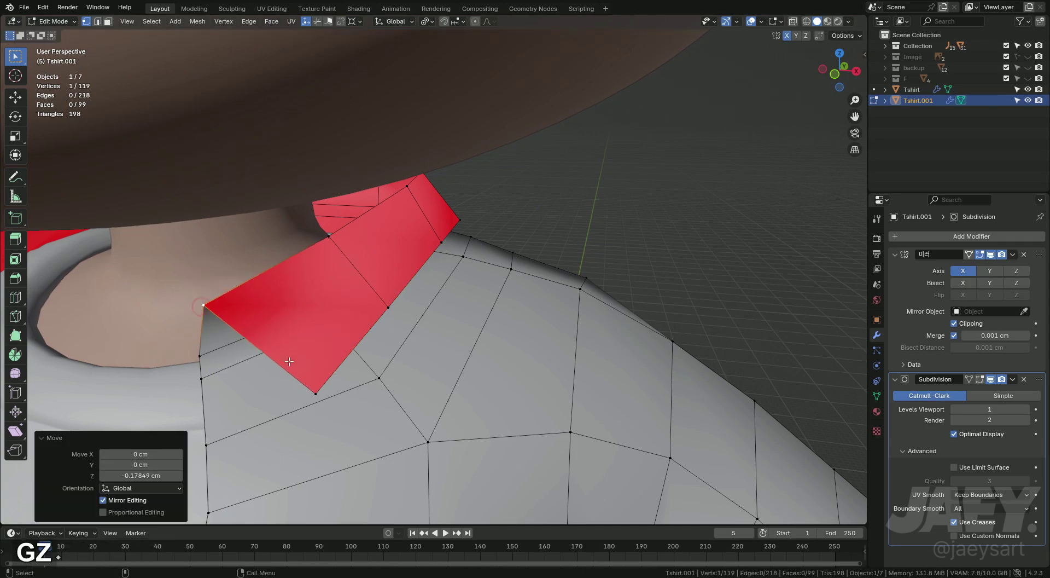
- Move the collar flap's corner vertex into place and face the collar from the front
{"action": "key", "text": "g"}
{"action": "key", "text": "g"}
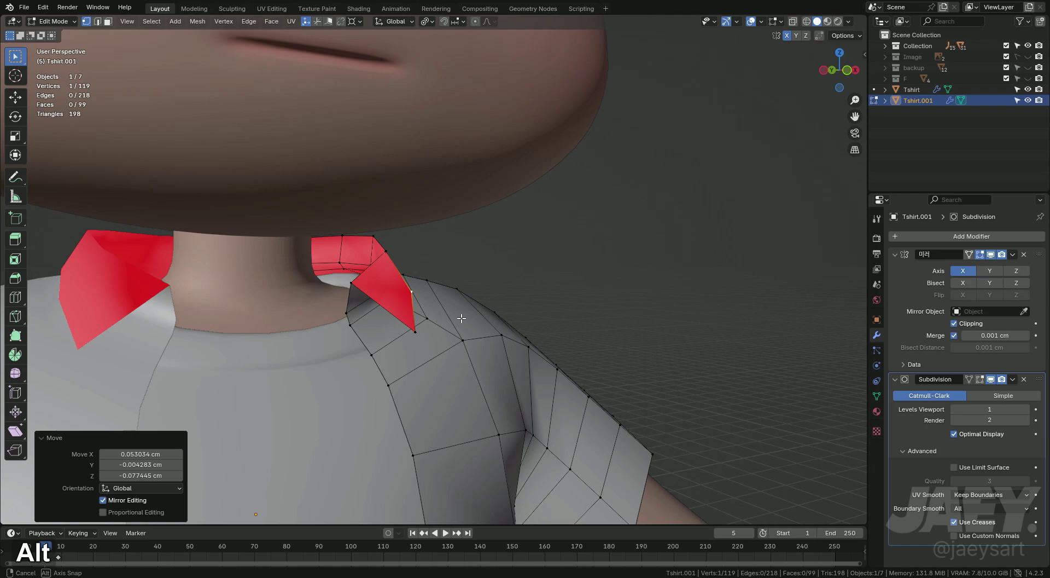
{"action": "key", "text": "g"}
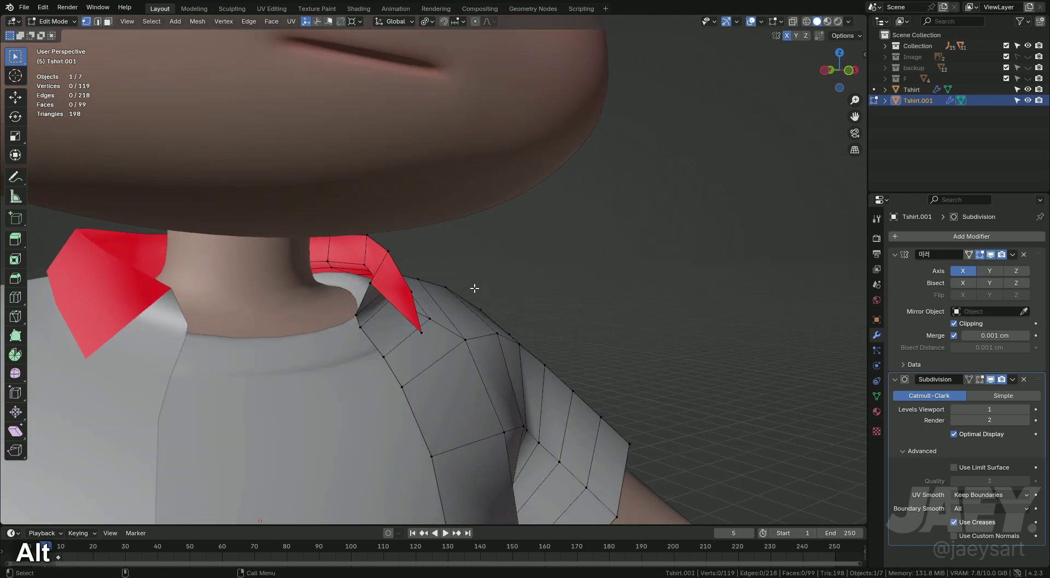
{"action": "key", "text": "Tab"}
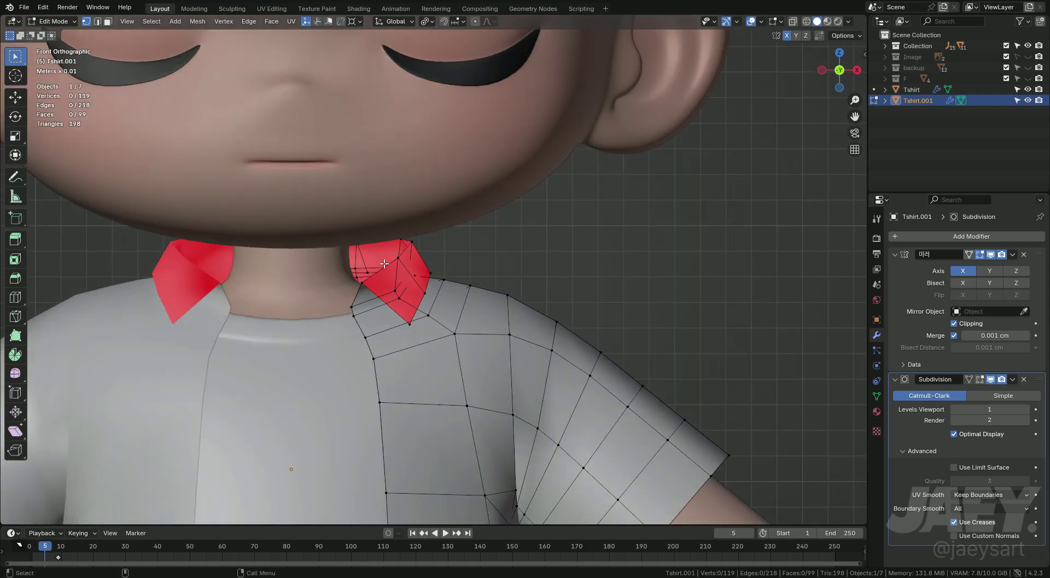
{"action": "key", "text": "2"}
- Flatten the collar's top vertices on Z, raise them slightly, and bevel the fold into a narrow chamfer
{"action": "key", "text": "s"}
{"action": "key", "text": "z"}
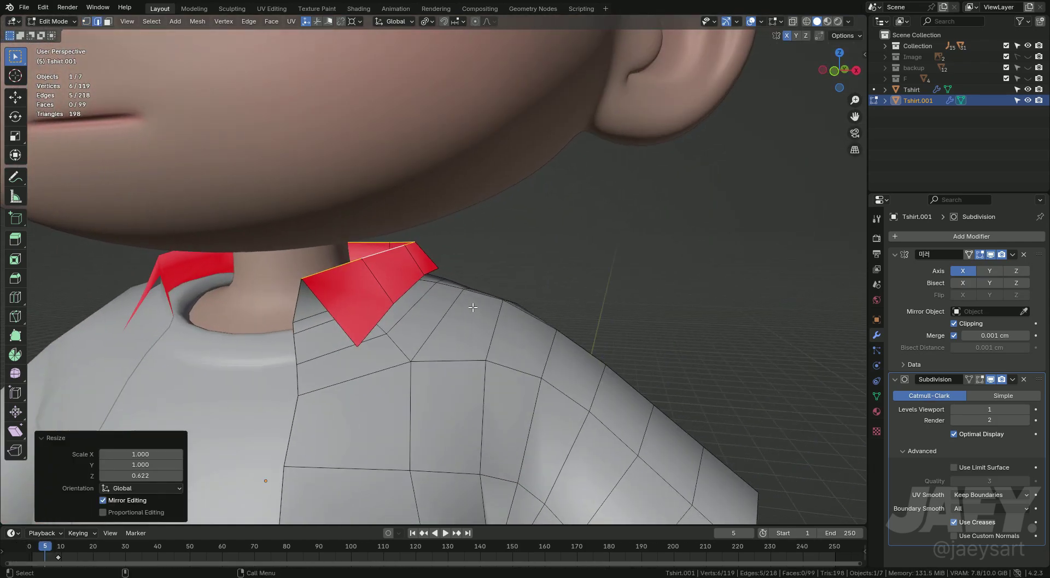
{"action": "key", "text": "g"}
{"action": "key", "text": "z"}
{"action": "key", "text": "ctrl+b"}
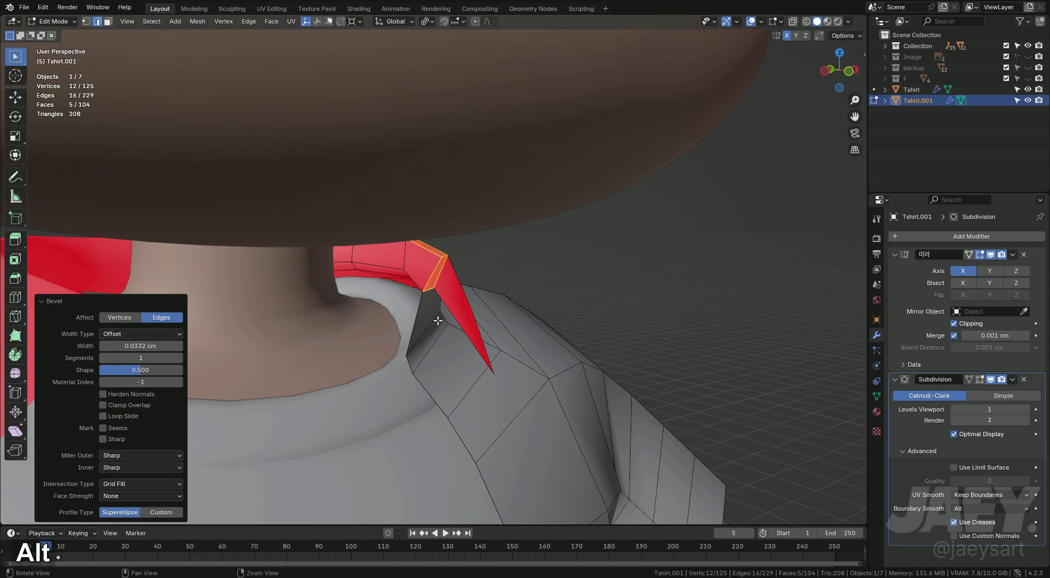
- Redo the fold bevel, then widen the collar tip on X and move it on Z from front view
{"action": "key", "text": "ctrl+z"}
{"action": "key", "text": "ctrl+b"}
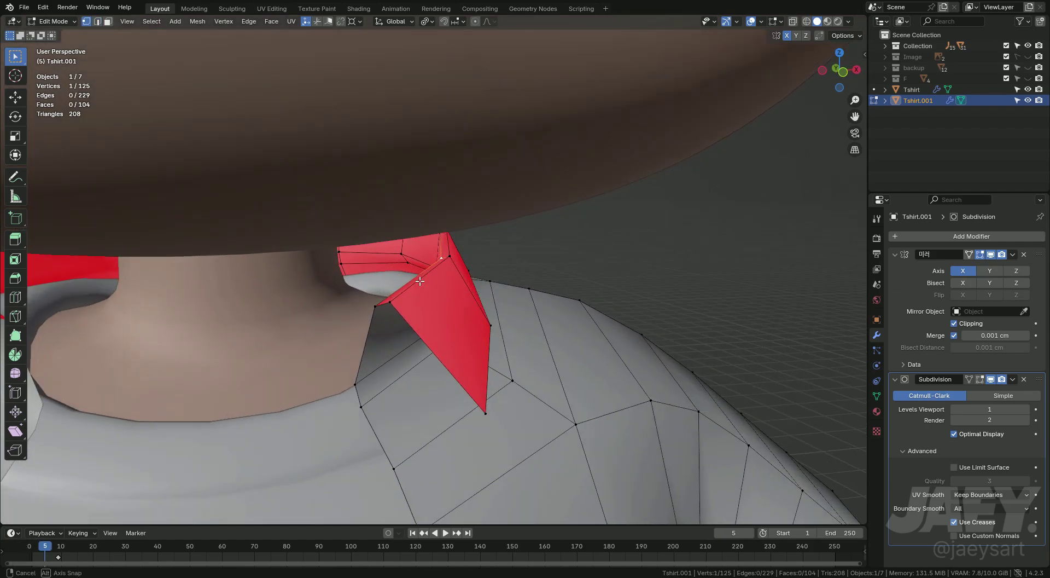
{"action": "key", "text": "Tab"}
{"action": "key", "text": "ctrl+z"}
{"action": "key", "text": "2"}
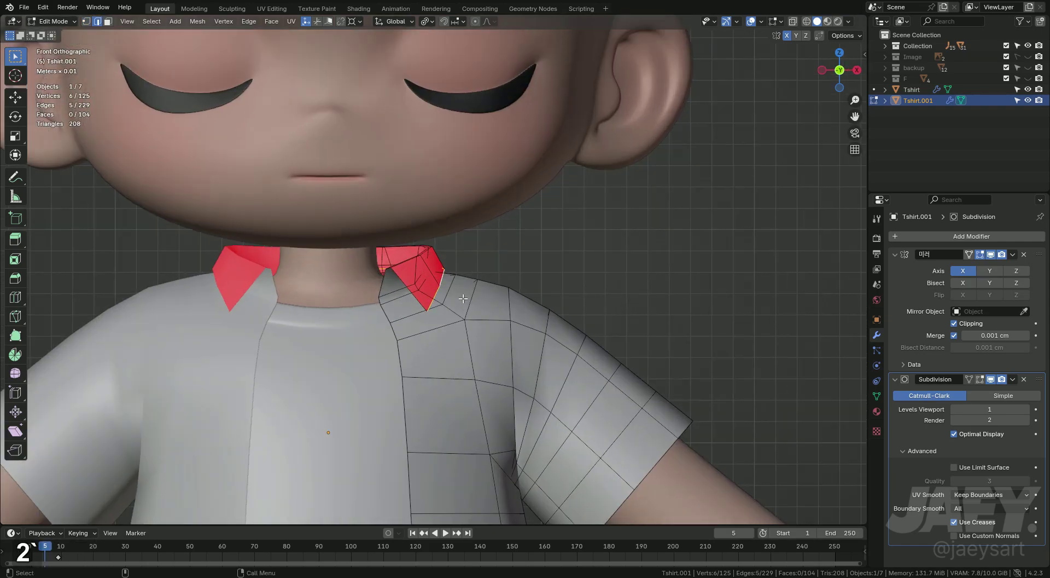
{"action": "type", "text": "sxgz"}
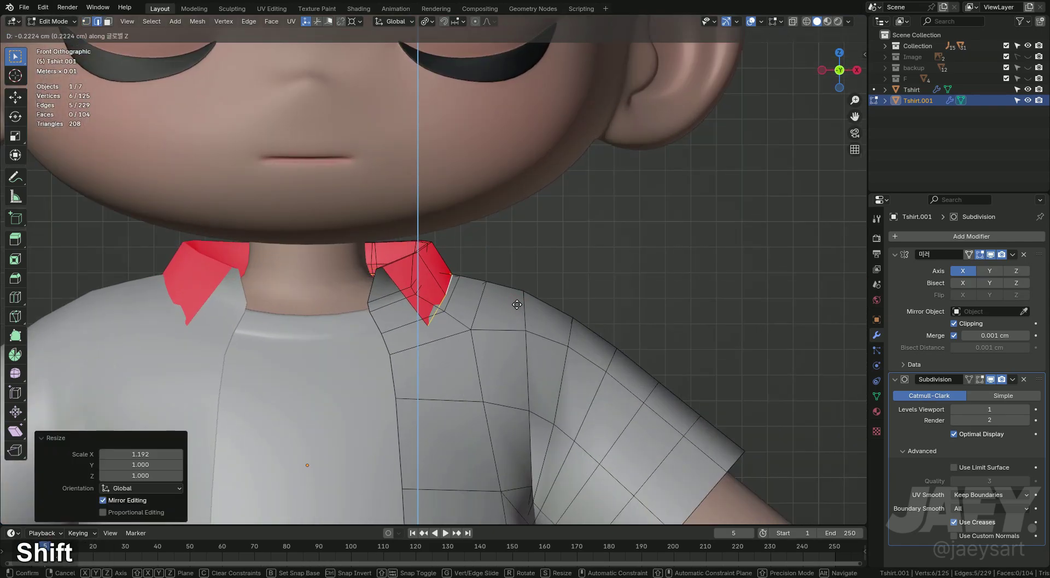
{"action": "key", "text": "2"}
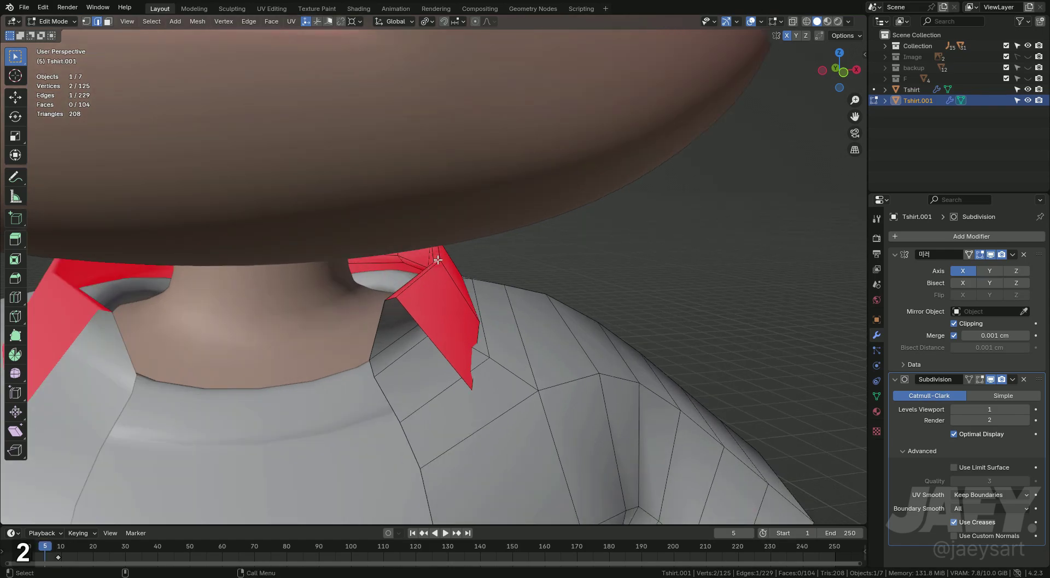
- Fill the collar tip face, nudge it on Z, and preview the smoothed shirt in Object Mode
{"action": "key", "text": "3"}
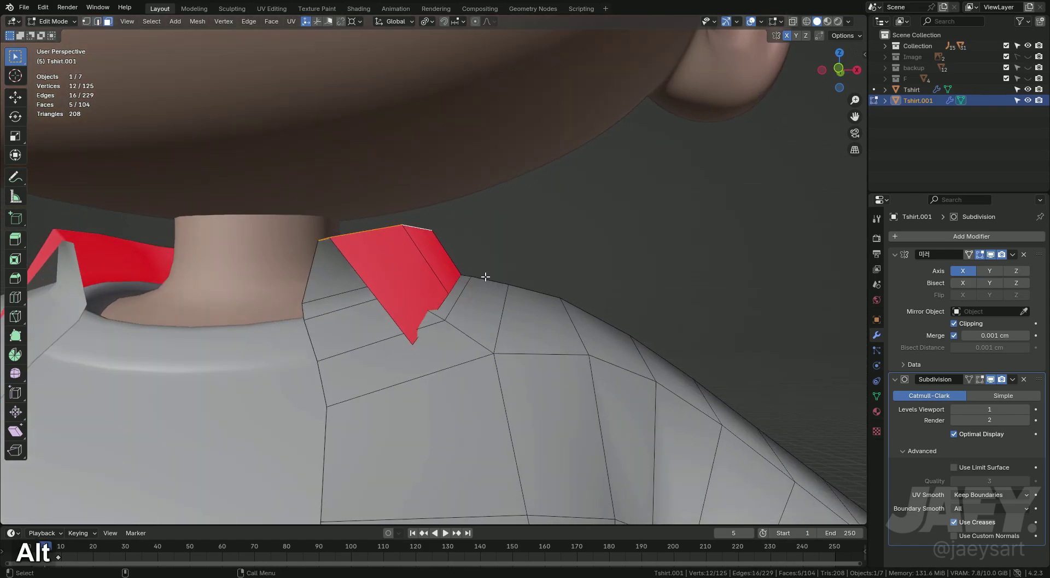
{"action": "key", "text": "f"}
{"action": "key", "text": "z"}
{"action": "key", "text": "z"}
{"action": "key", "text": "g"}
{"action": "key", "text": "z"}
{"action": "key", "text": "Tab"}
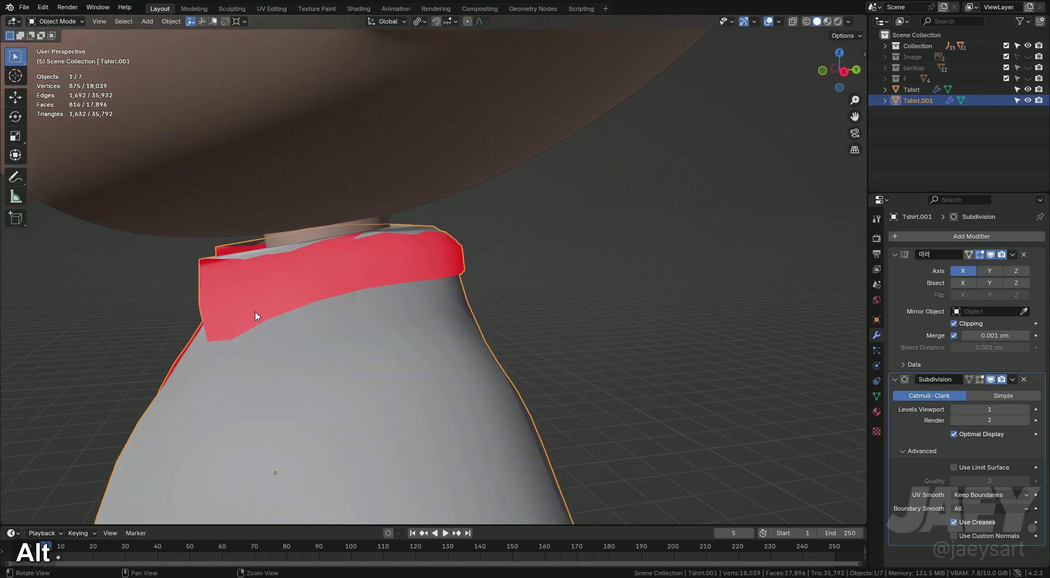
- Undo the last tip tweaks, lower the collar band on Z and check it in Object Mode from several angles
{"action": "key", "text": "ctrl+z"}
{"action": "key", "text": "ctrl+z"}
{"action": "middle_click", "coordinate": [423, 310]}
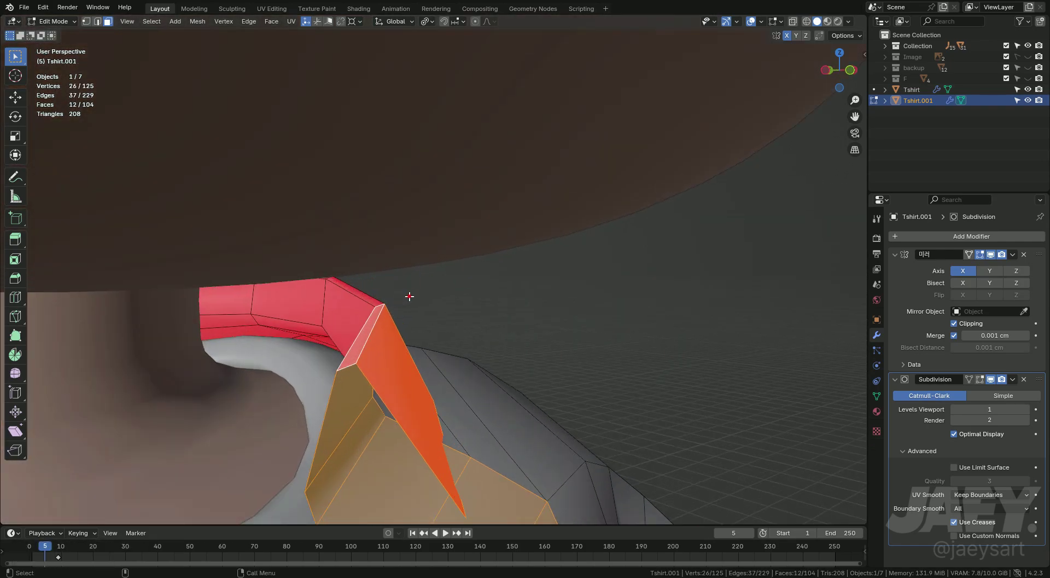
{"action": "key", "text": "g"}
{"action": "key", "text": "z"}
{"action": "key", "text": "Tab"}
{"action": "middle_click", "coordinate": [363, 310]}
{"action": "middle_click", "coordinate": [384, 304]}
{"action": "key", "text": "Tab"}
- In side view, enlarge the back of the collar band and stretch its lower edge outward along Y
{"action": "key", "text": "s"}
{"action": "key", "text": "y"}
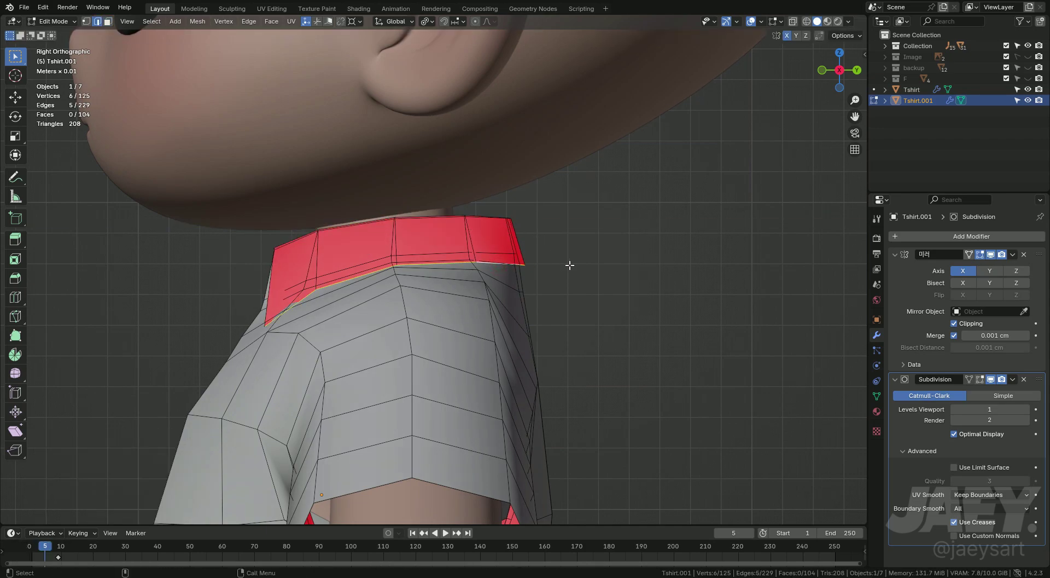
{"action": "key", "text": "s"}
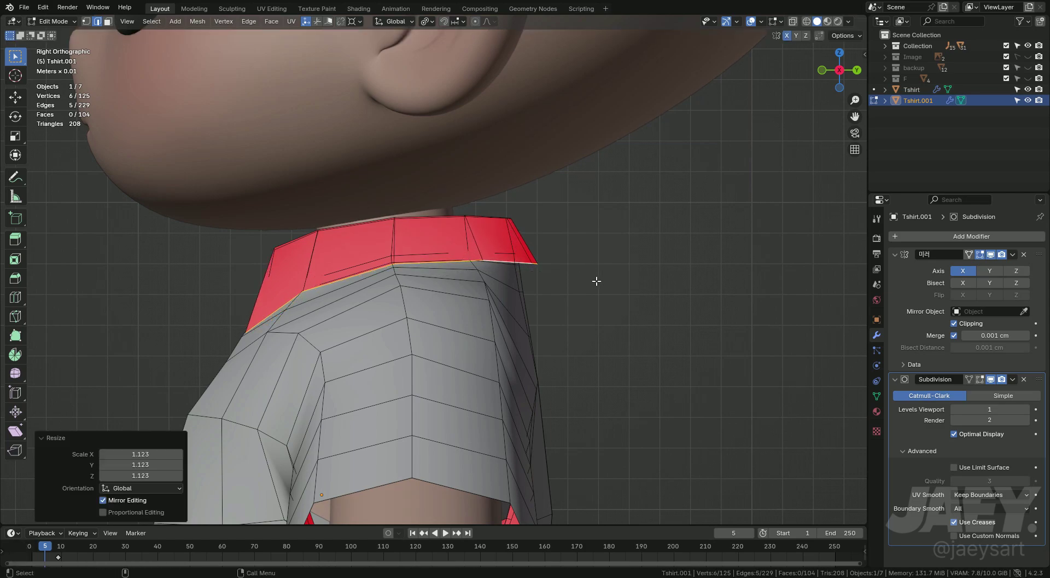
{"action": "key", "text": "ctrl+z"}
{"action": "key", "text": "g"}
{"action": "key", "text": "y"}
{"action": "key", "text": "ctrl+z"}
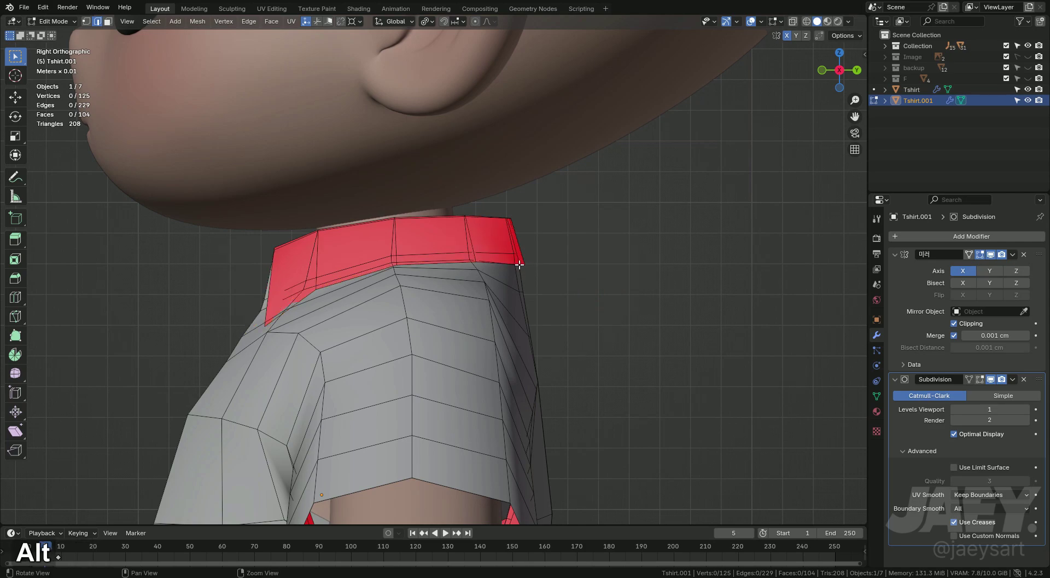
{"action": "key", "text": "s"}
{"action": "key", "text": "y"}
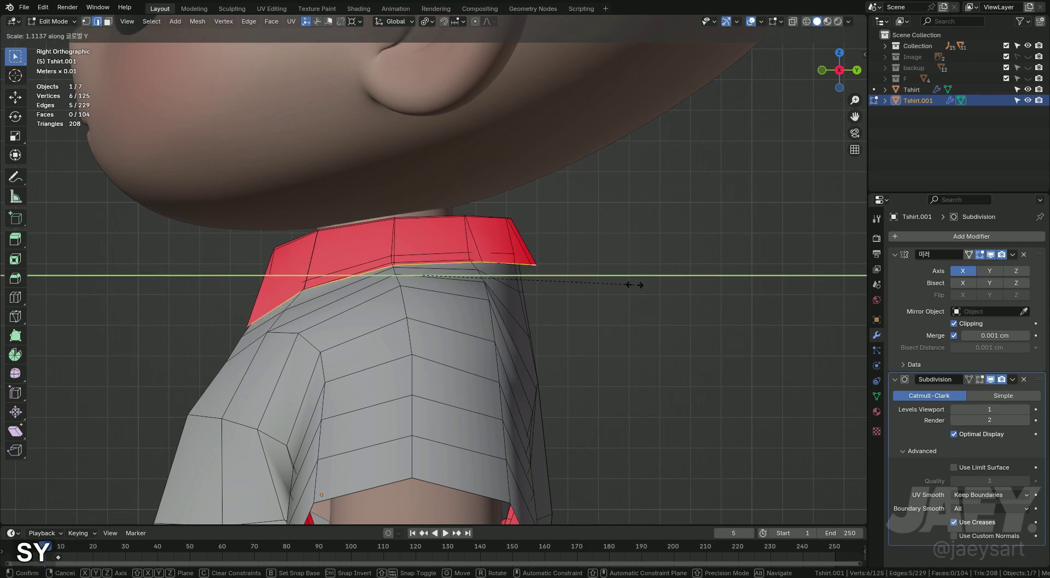
{"action": "key", "text": "g"}
{"action": "key", "text": "y"}
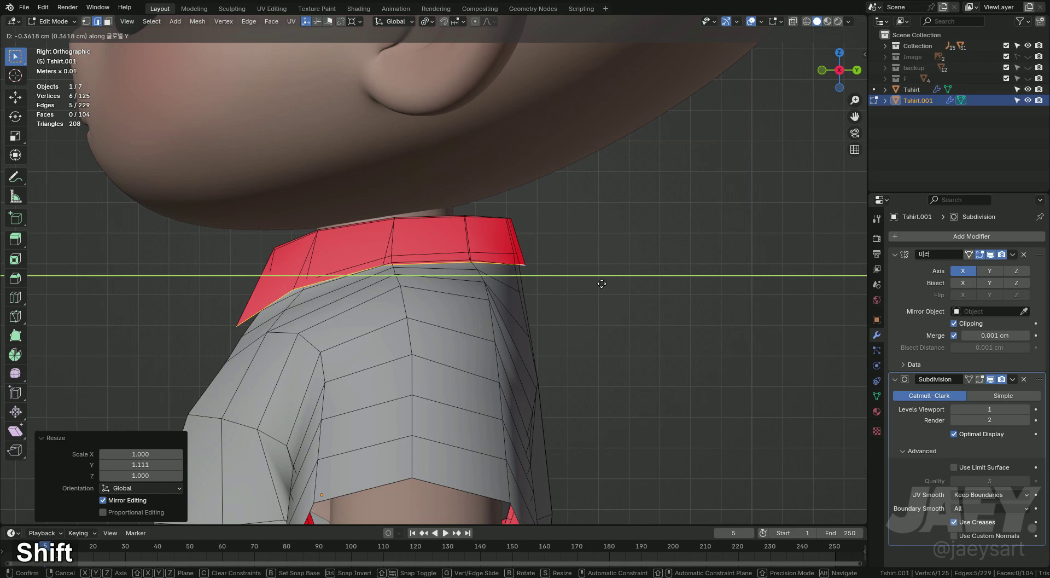
- Squash the band's flare on Z, lower it over the shoulders, and preview the collar in Object Mode
{"action": "key", "text": "Tab"}
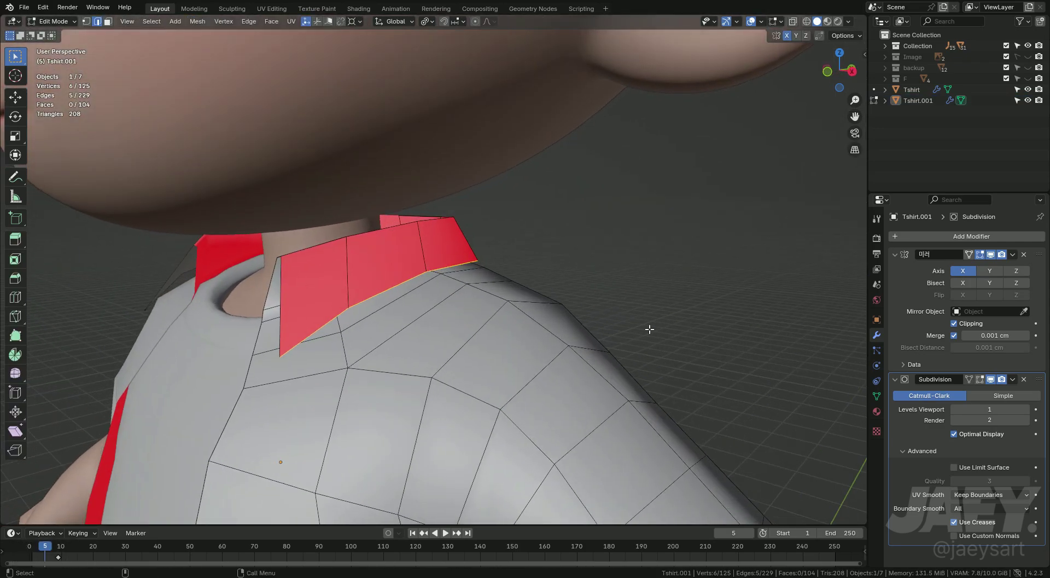
{"action": "key", "text": "s"}
{"action": "key", "text": "z"}
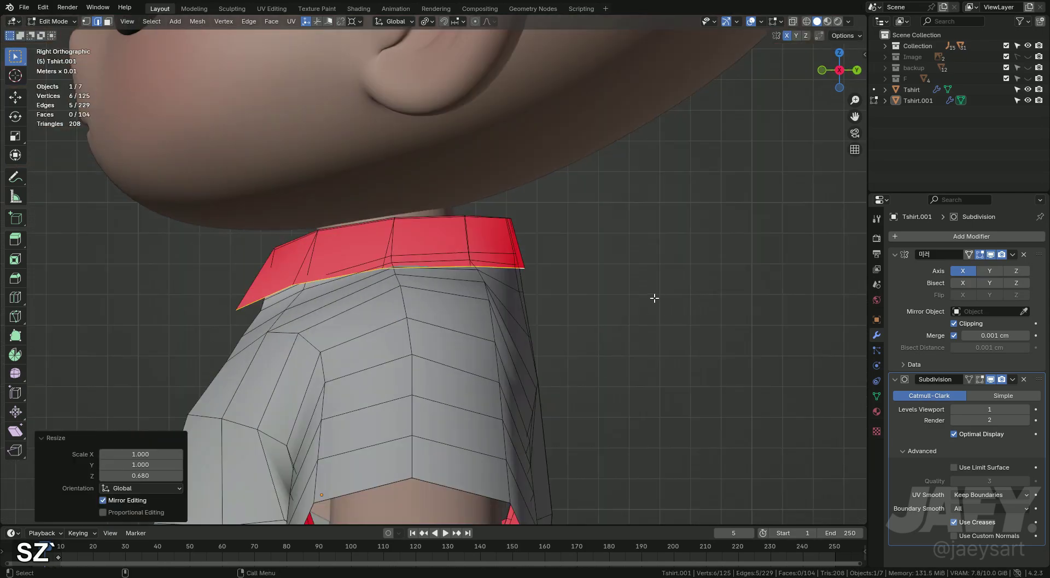
{"action": "key", "text": "g"}
{"action": "key", "text": "z"}
{"action": "key", "text": "Tab"}
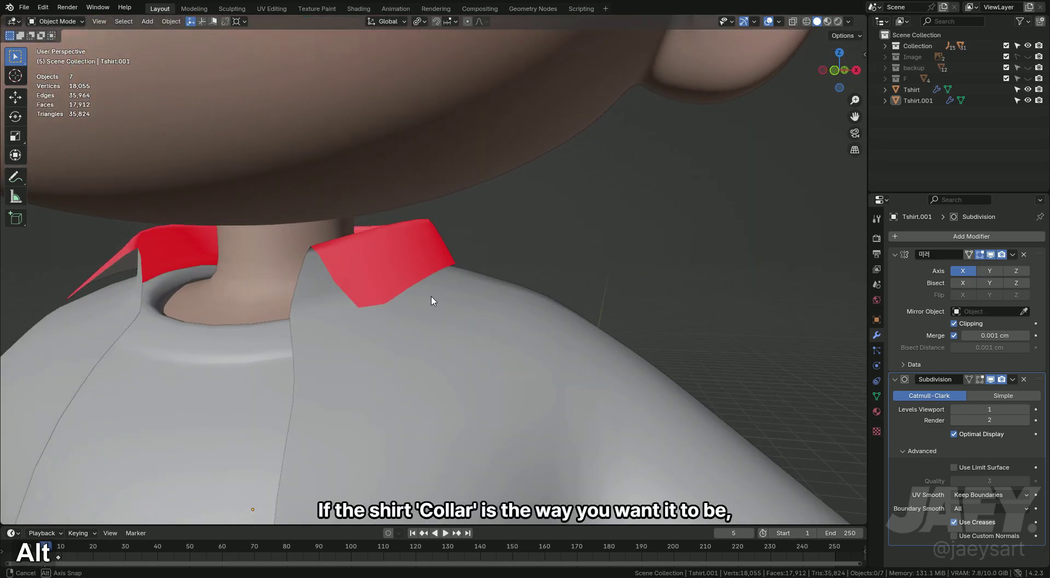
- Select all over-shirt faces and extrude them along normals into a solid 238-face shell
{"action": "middle_click", "coordinate": [478, 310]}
{"action": "key", "text": "Tab"}
{"action": "middle_click", "coordinate": [542, 281]}
{"action": "key", "text": "a"}
{"action": "middle_click", "coordinate": [469, 282]}
{"action": "key", "text": "alt+e"}
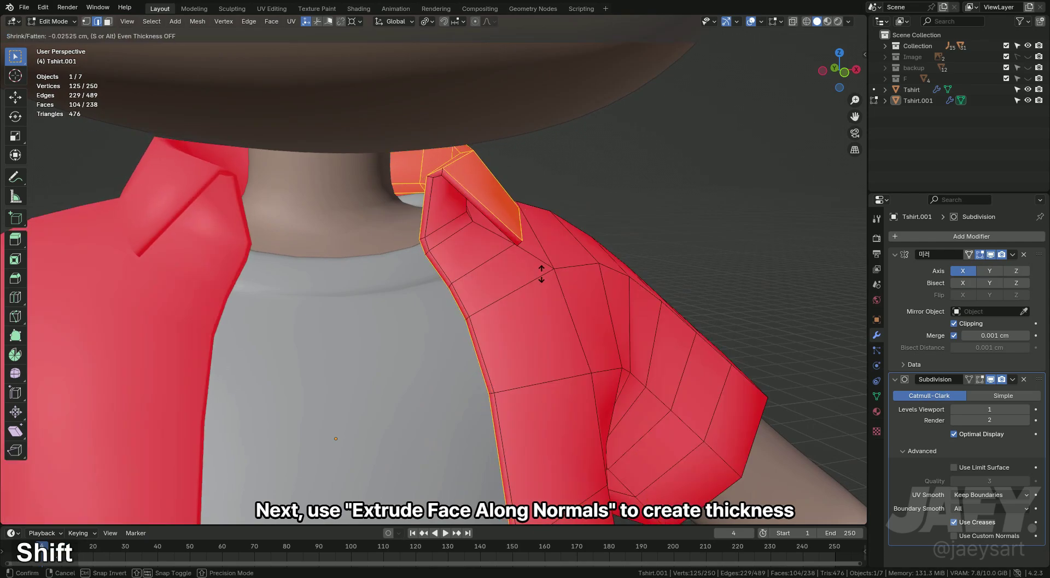
{"action": "key", "text": "shift+a"}
{"action": "key", "text": "shift+s"}
{"action": "key", "text": "shift+s"}
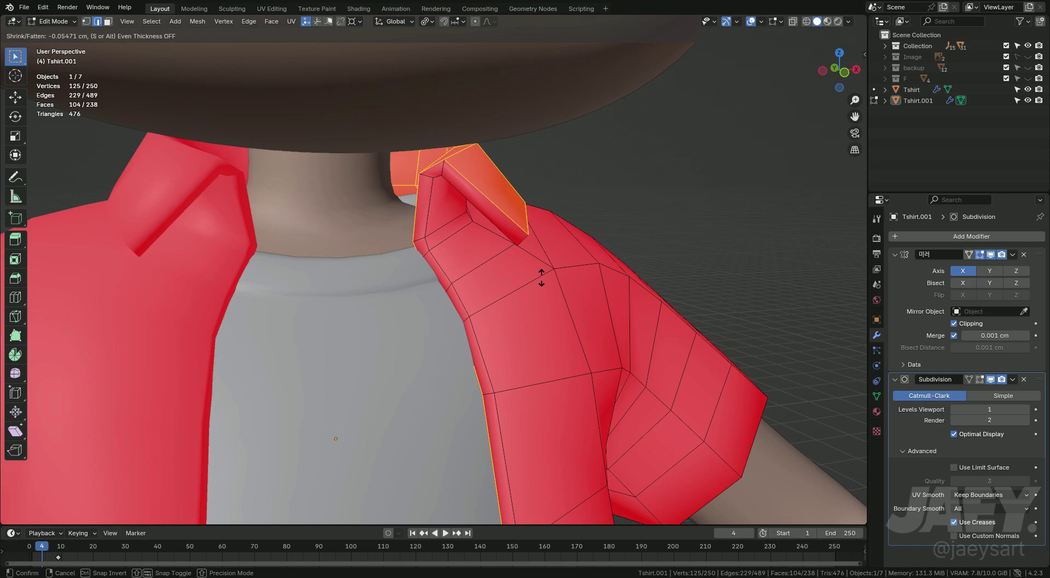
- Preview the thickened over-shirt in Object Mode and return to editing near the front opening
{"action": "key", "text": "Tab"}
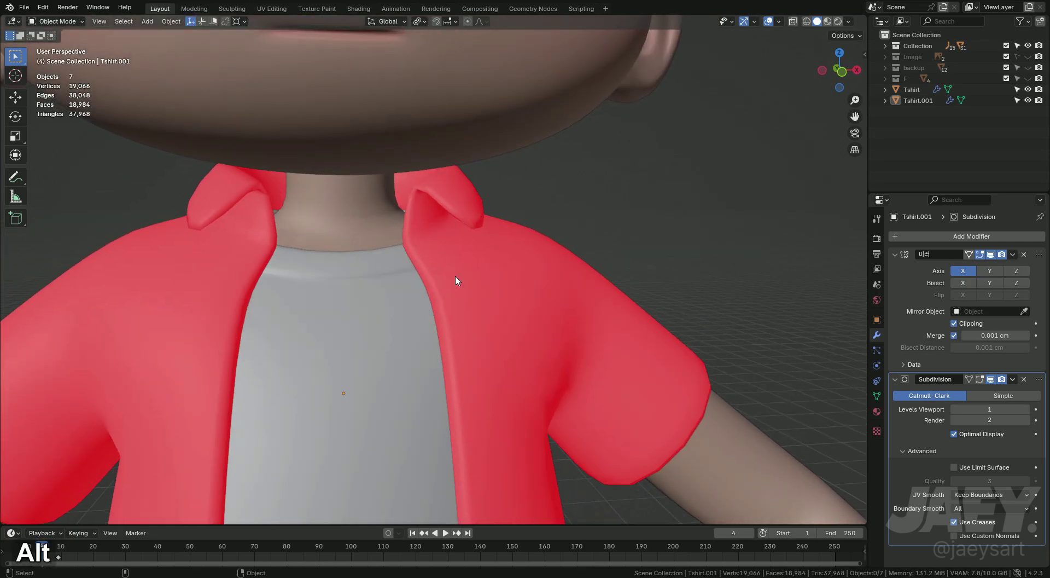
{"action": "key", "text": "Tab"}
{"action": "middle_click", "coordinate": [452, 266]}
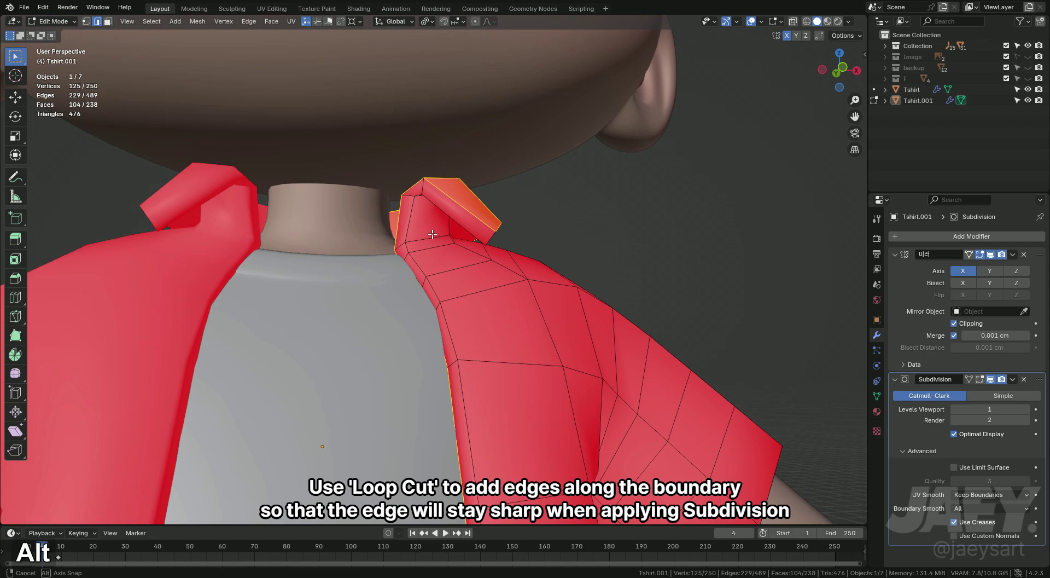